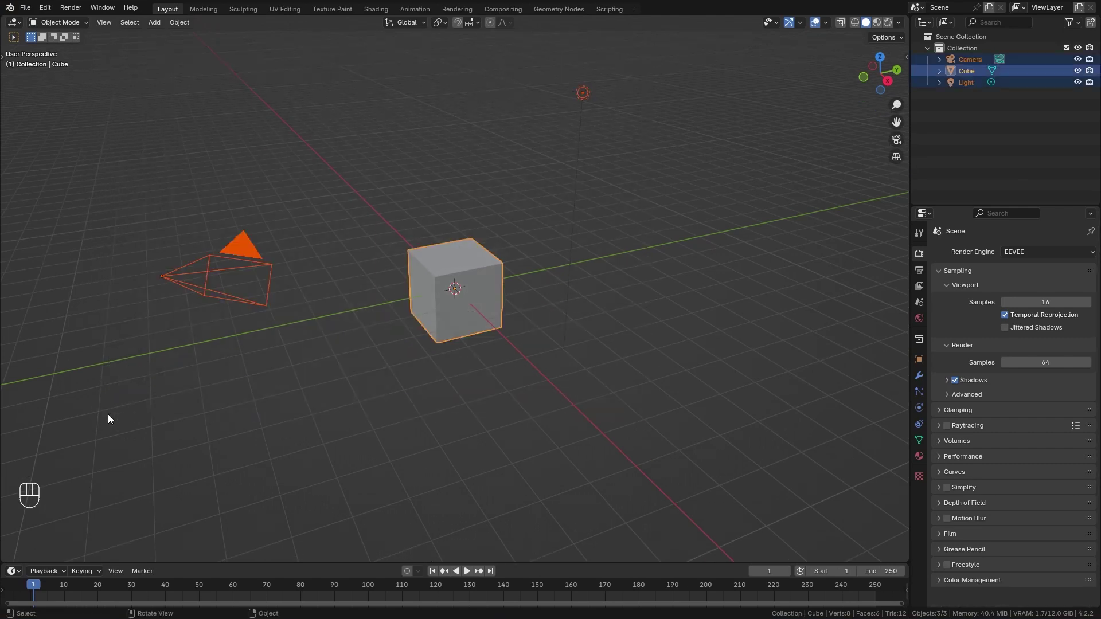
Step: Delete the default cube, camera and light, then add the Poster image as a mesh plane
{"action": "key", "text": "Delete"}
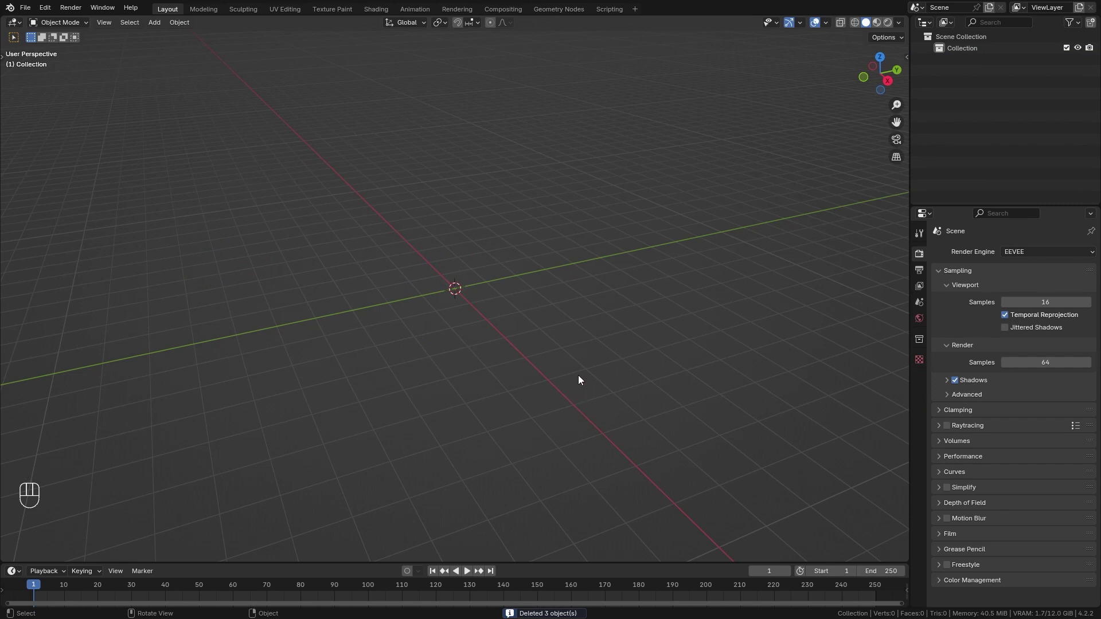
{"action": "key", "text": "shift+a"}
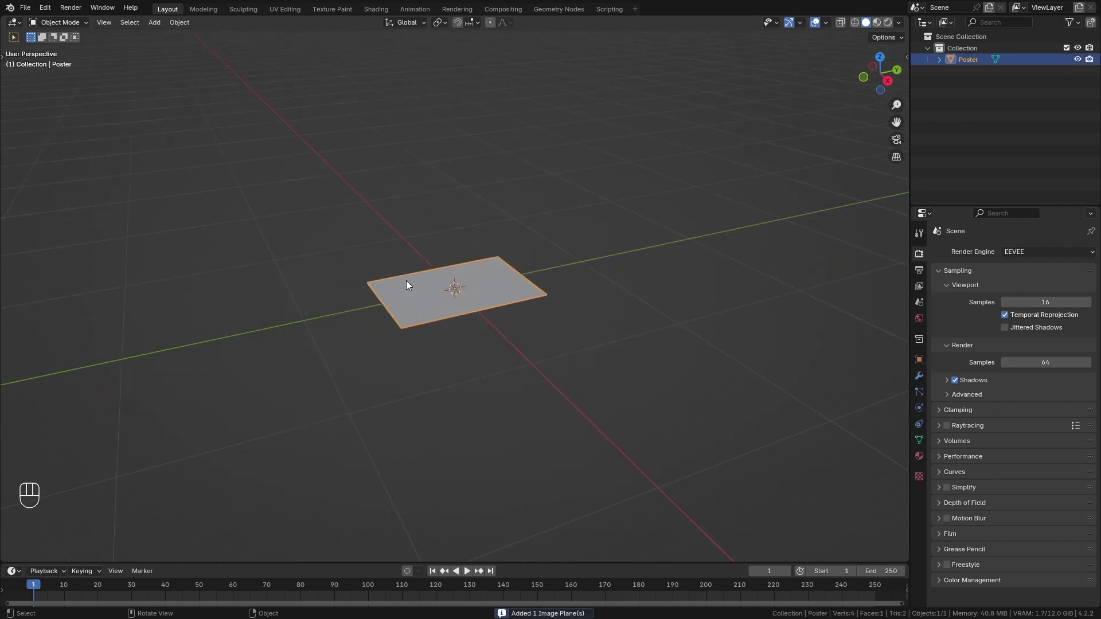
Step: Show the poster's image texture in the viewport and frame its material nodes in the Shader Editor
{"action": "left_click", "coordinate": [880, 30]}
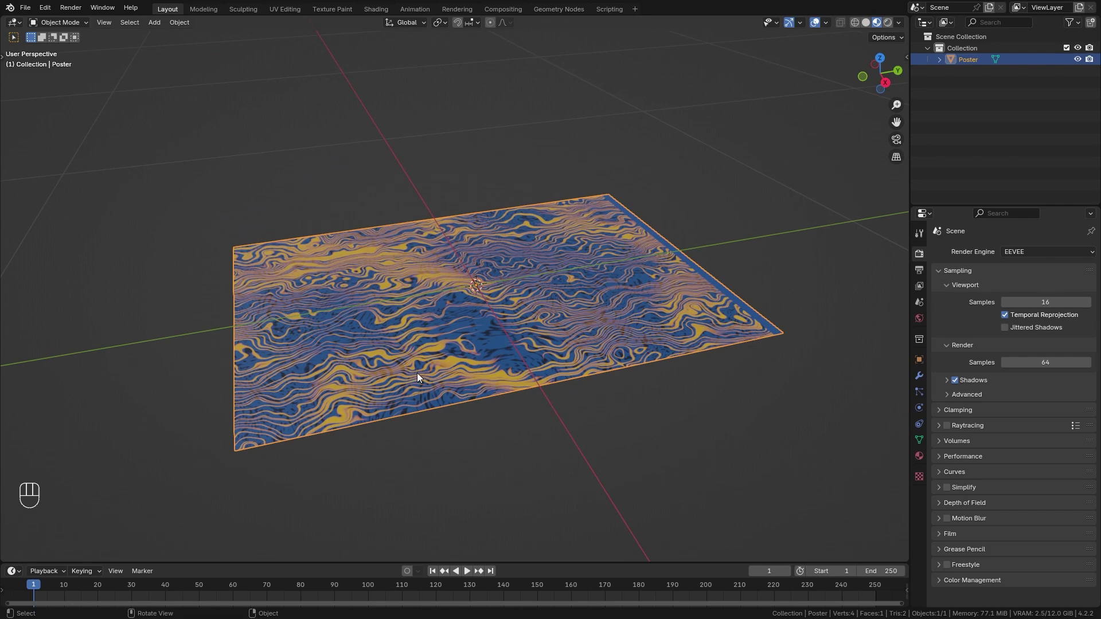
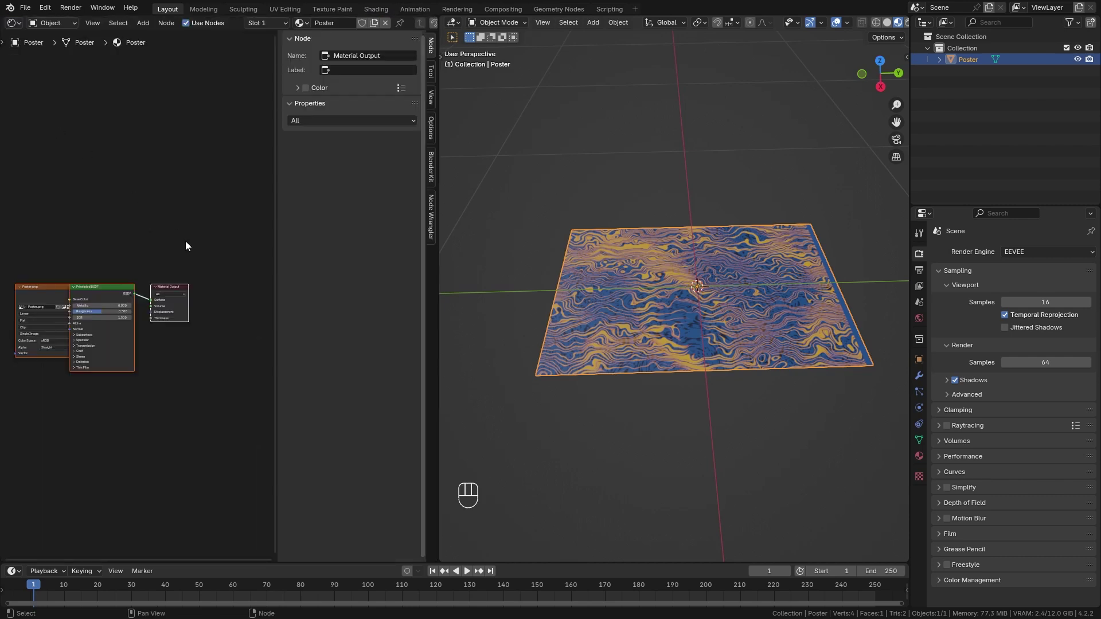
{"action": "key", "text": "n"}
{"action": "left_click", "coordinate": [193, 289]}
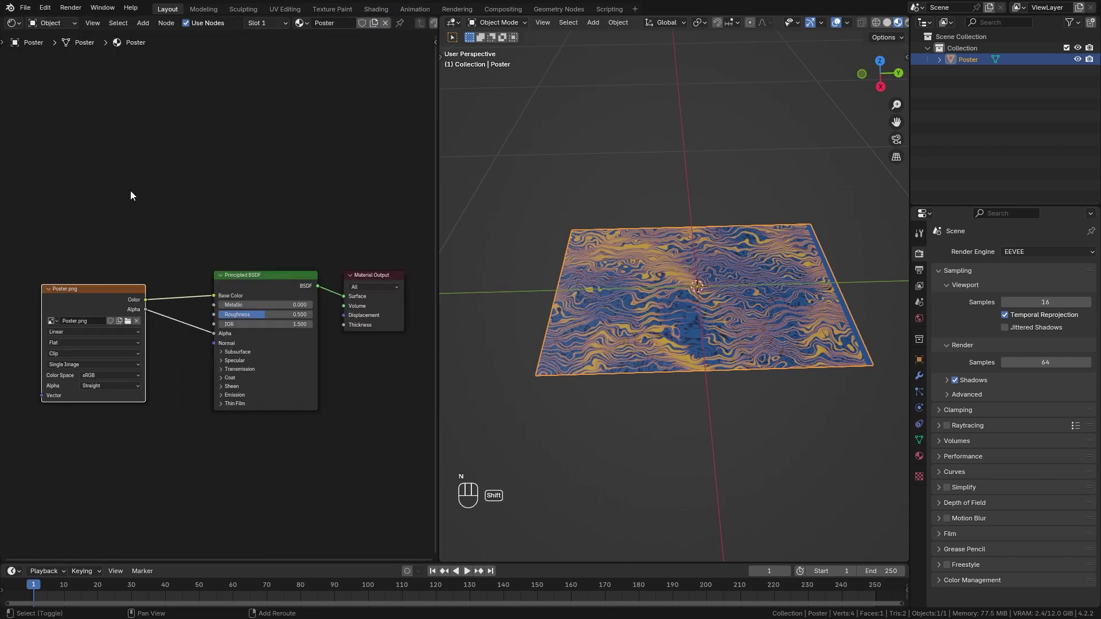
Step: Add a Geometry input node, preview its Backfacing output on the shader, then restore the image colour link
{"action": "key", "text": "shift+a"}
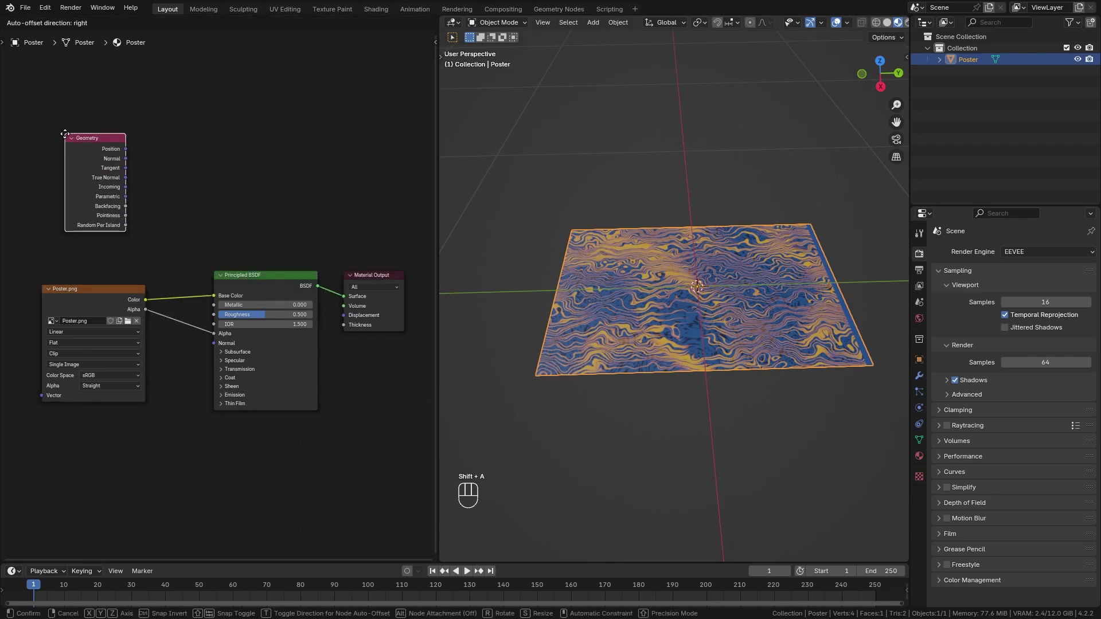
{"action": "left_click_drag", "start_coordinate": [120, 200], "coordinate": [151, 183]}
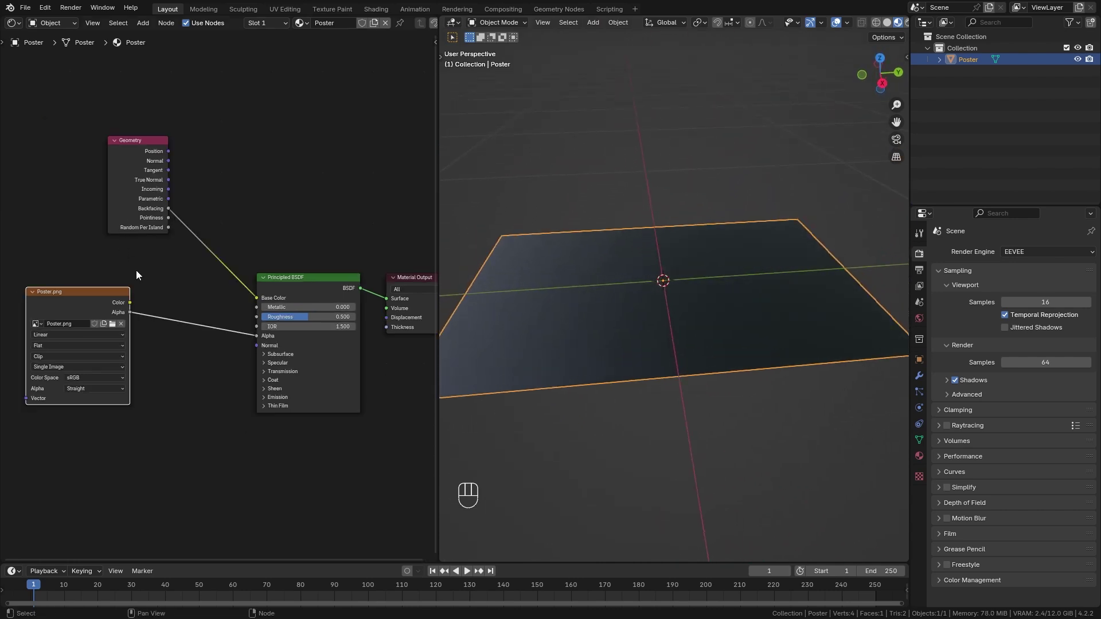
{"action": "left_click", "coordinate": [134, 305]}
Step: Insert a Mix Color node between Poster.png Color and Base Color with Backfacing as its factor
{"action": "key", "text": "shift+a"}
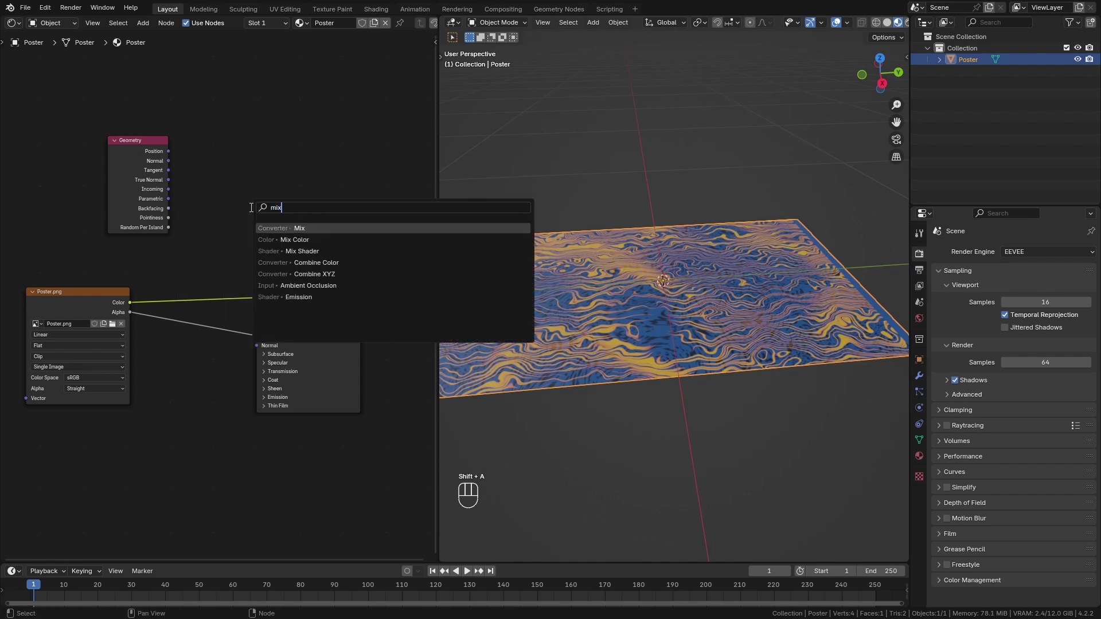
{"action": "left_click_drag", "start_coordinate": [245, 179], "coordinate": [247, 220]}
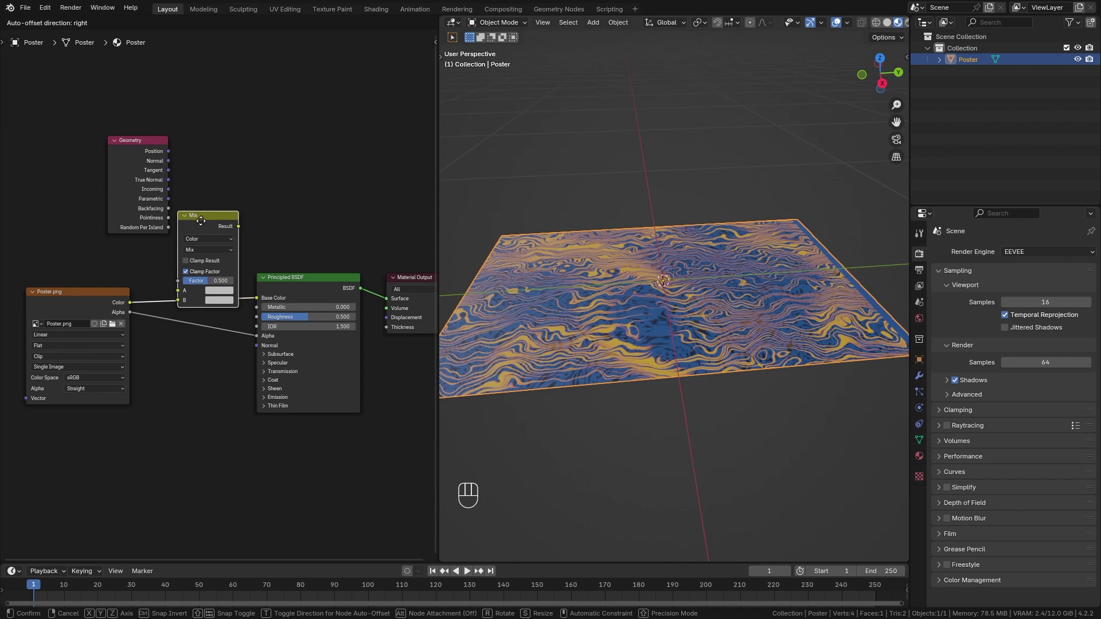
{"action": "left_click", "coordinate": [94, 297]}
{"action": "left_click", "coordinate": [295, 286]}
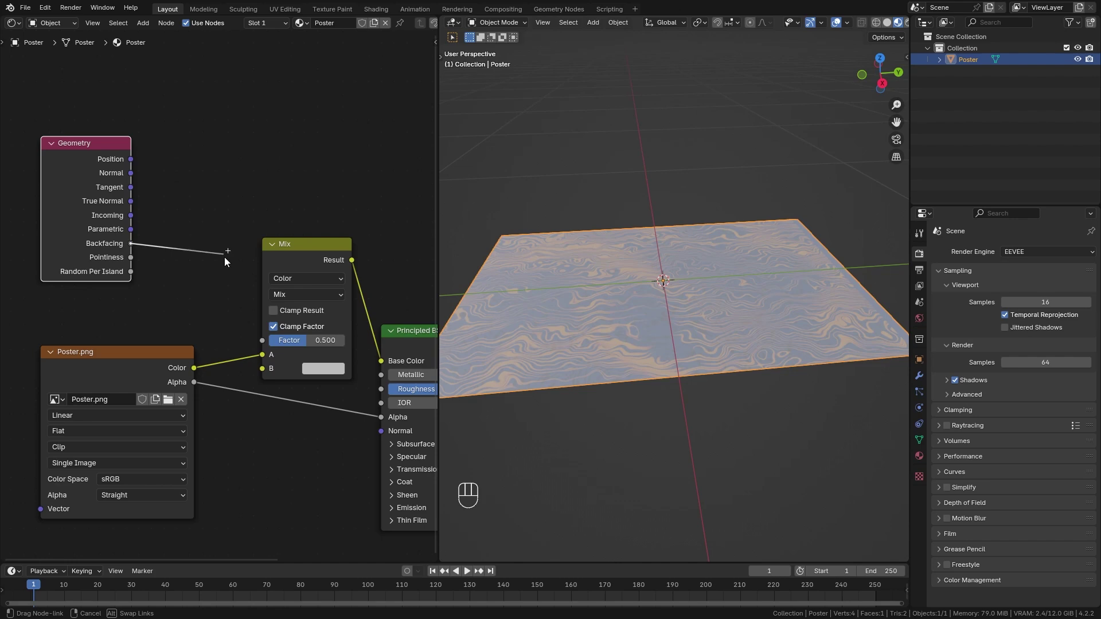
Step: Test the back side with green, revert to light grey, and check the underside from below
{"action": "left_click", "coordinate": [316, 344]}
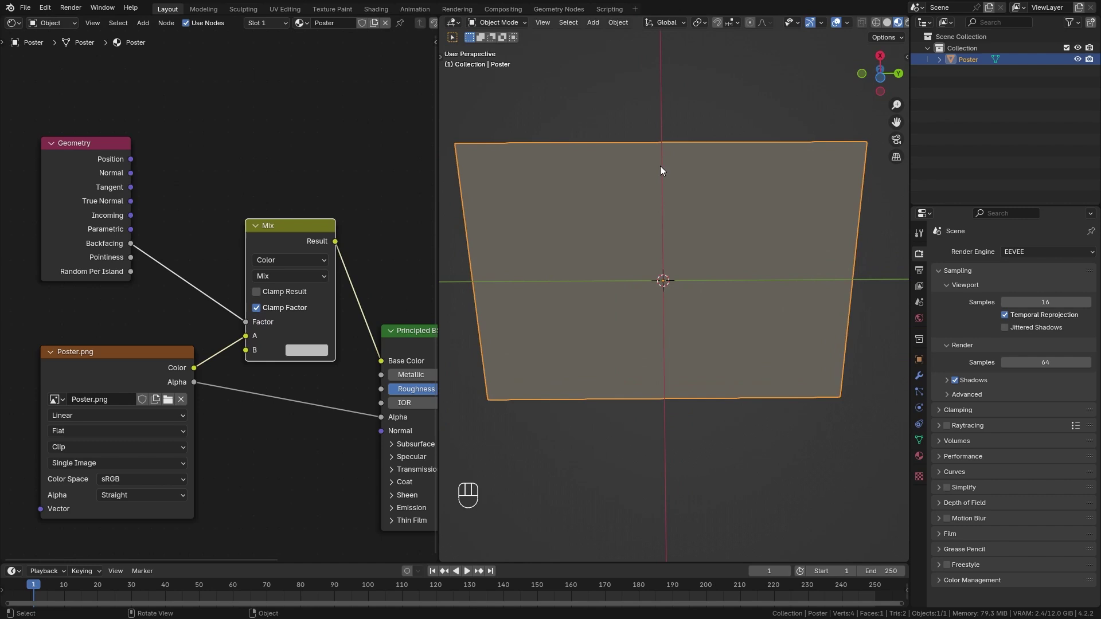
{"action": "left_click", "coordinate": [307, 356]}
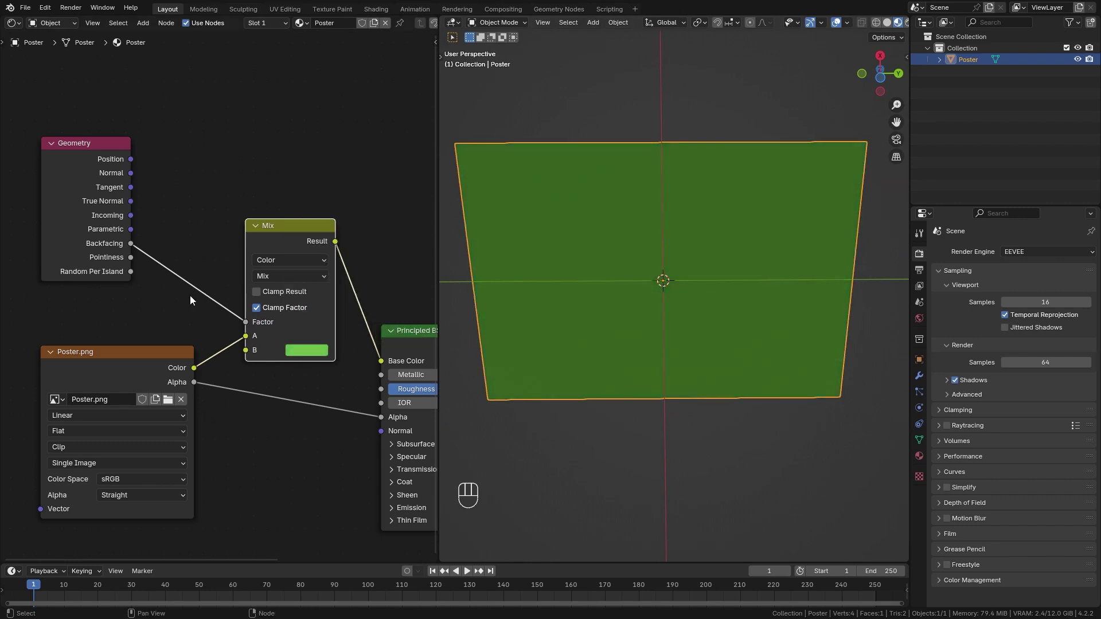
{"action": "key", "text": "ctrl+z"}
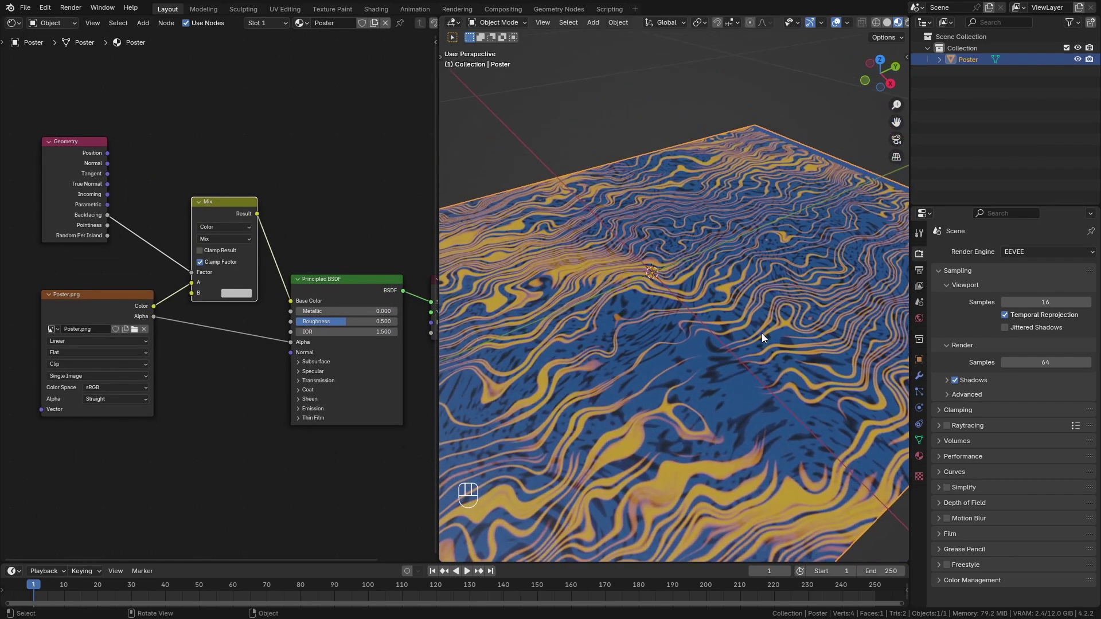
{"action": "left_click_drag", "start_coordinate": [719, 378], "coordinate": [651, 331]}
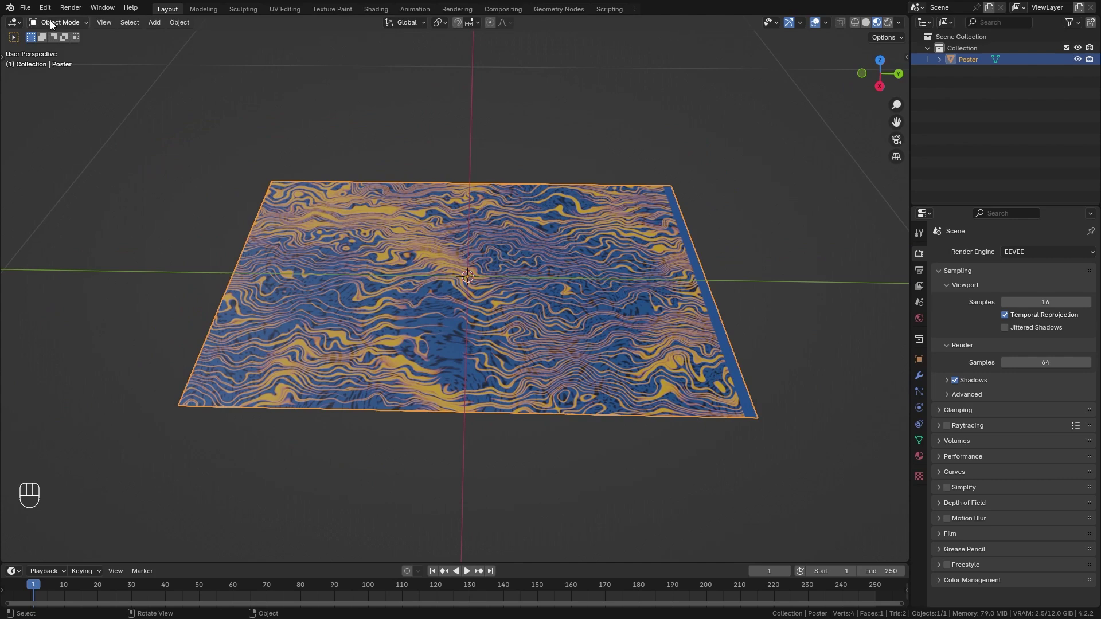
Step: Move the poster mesh along Y by half its width so the origin sits on one short edge
{"action": "left_click_drag", "start_coordinate": [53, 23], "coordinate": [66, 52]}
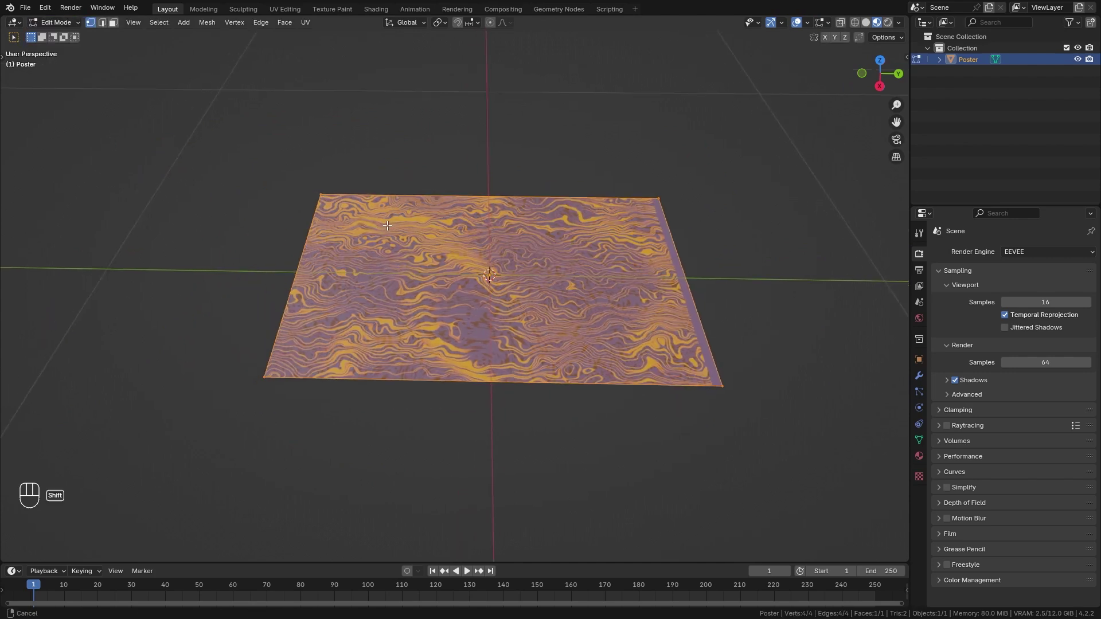
{"action": "key", "text": "g"}
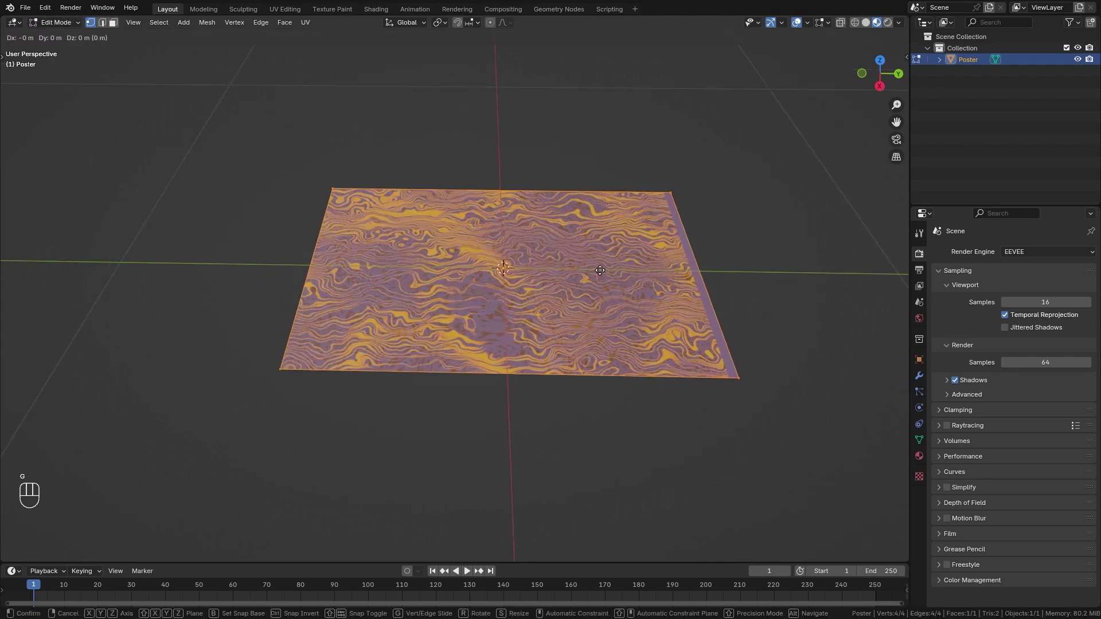
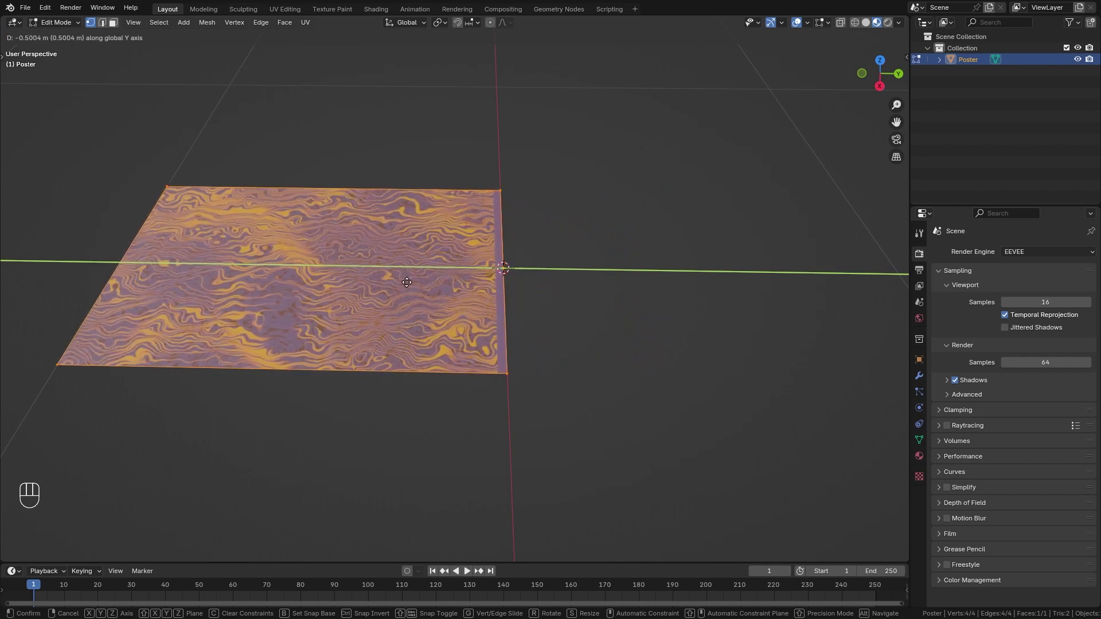
{"action": "left_click", "coordinate": [408, 280]}
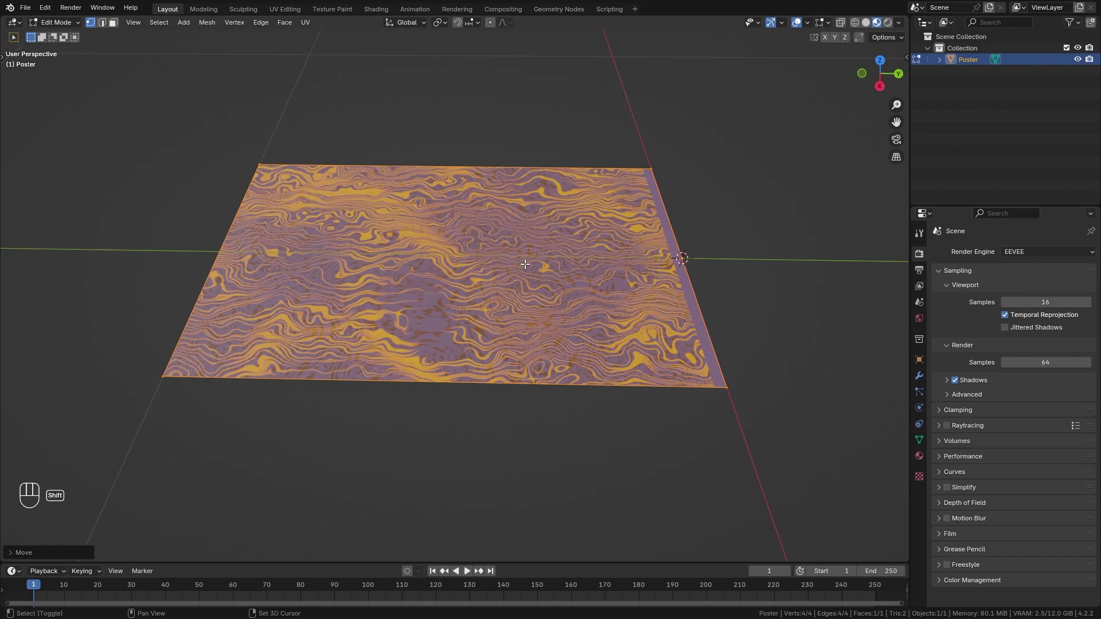
Step: Loop-cut the poster into many narrow strips (124 faces) and return to object mode
{"action": "key", "text": "ctrl+r"}
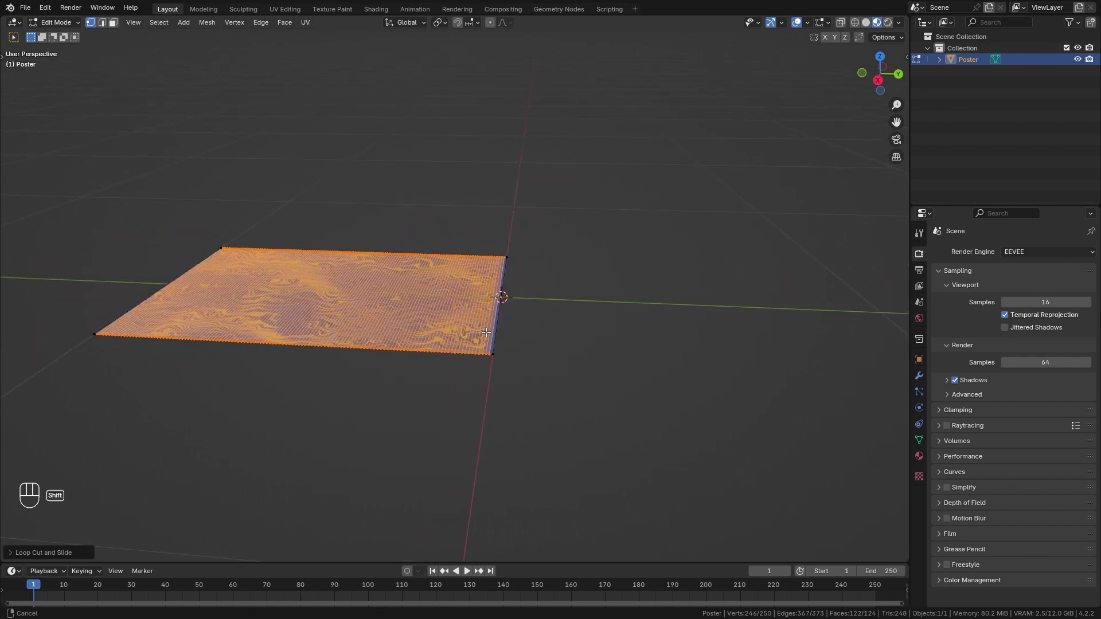
{"action": "left_click_drag", "start_coordinate": [68, 26], "coordinate": [58, 41]}
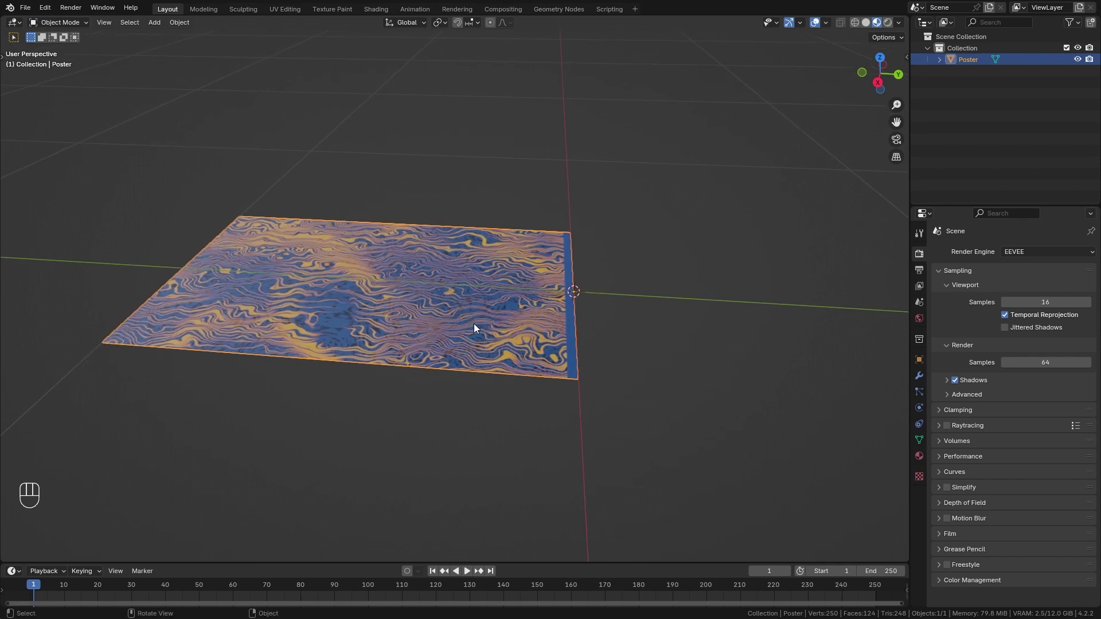
Step: Hide the Poster in the Outliner and bring up the Add > Curve list
{"action": "left_click", "coordinate": [1081, 63]}
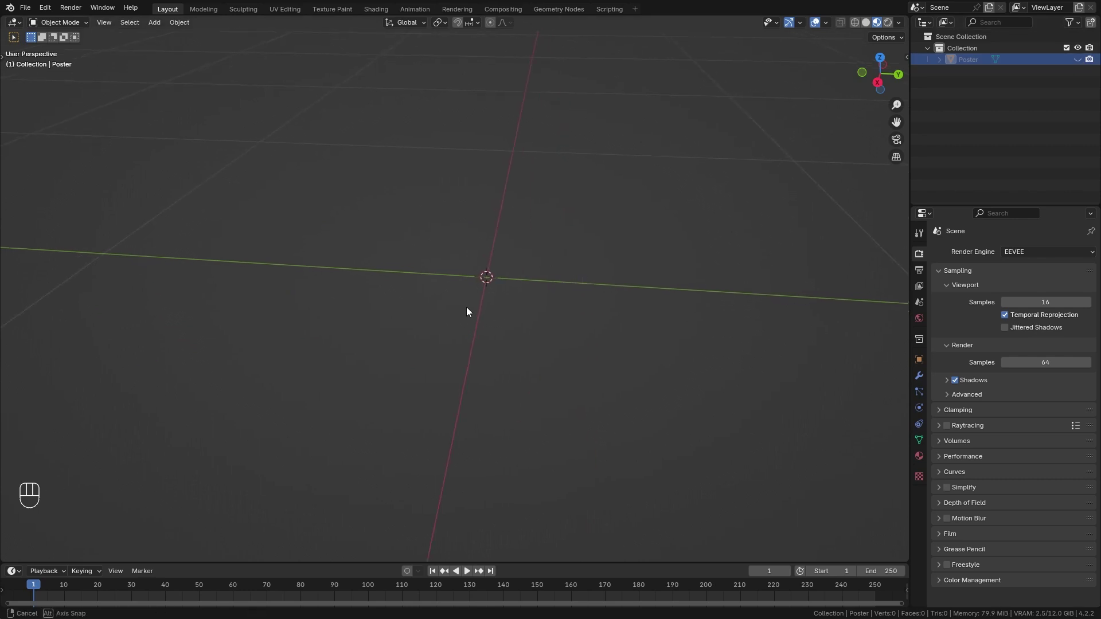
{"action": "left_click_drag", "start_coordinate": [527, 316], "coordinate": [499, 323]}
{"action": "key", "text": "shift+a"}
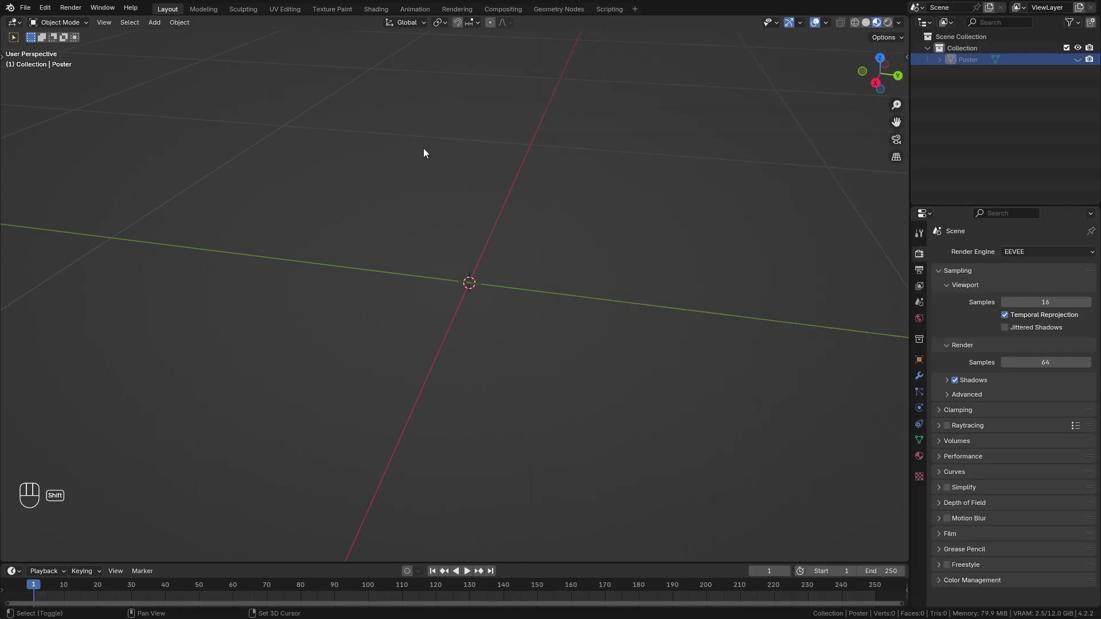
Step: Add an Archimedean spiral curve and view it from the side
{"action": "key", "text": "shift+a"}
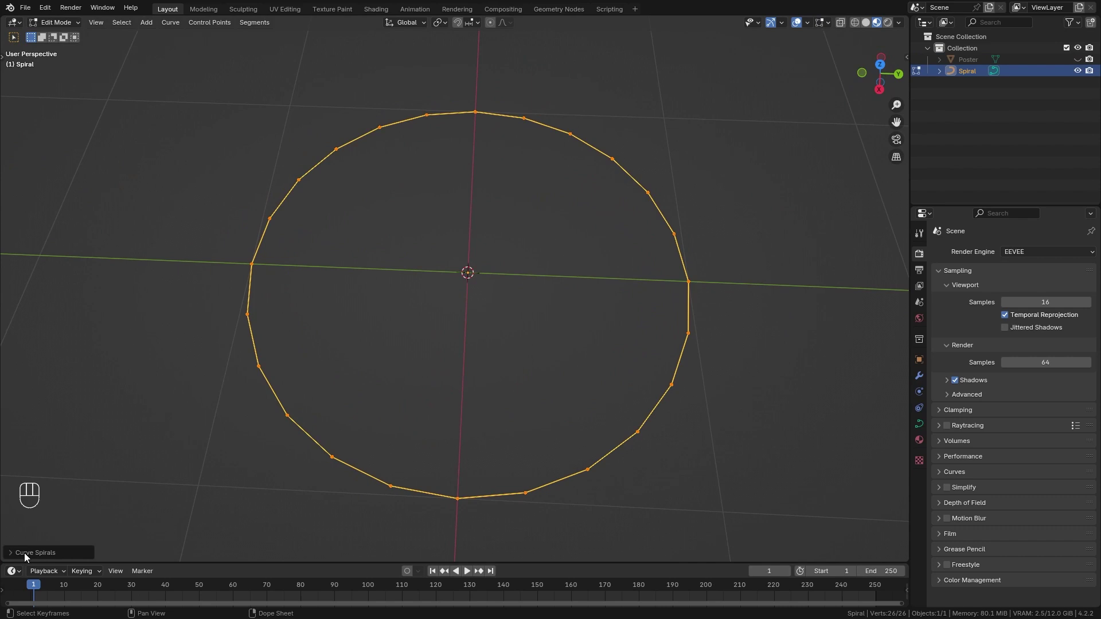
{"action": "middle_click", "coordinate": [28, 556]}
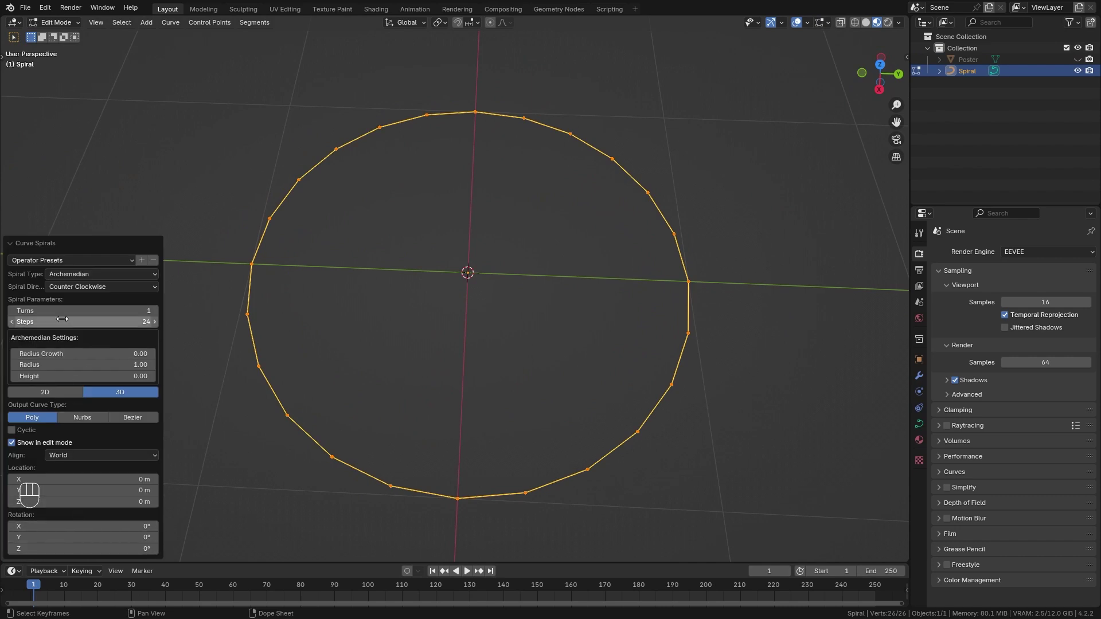
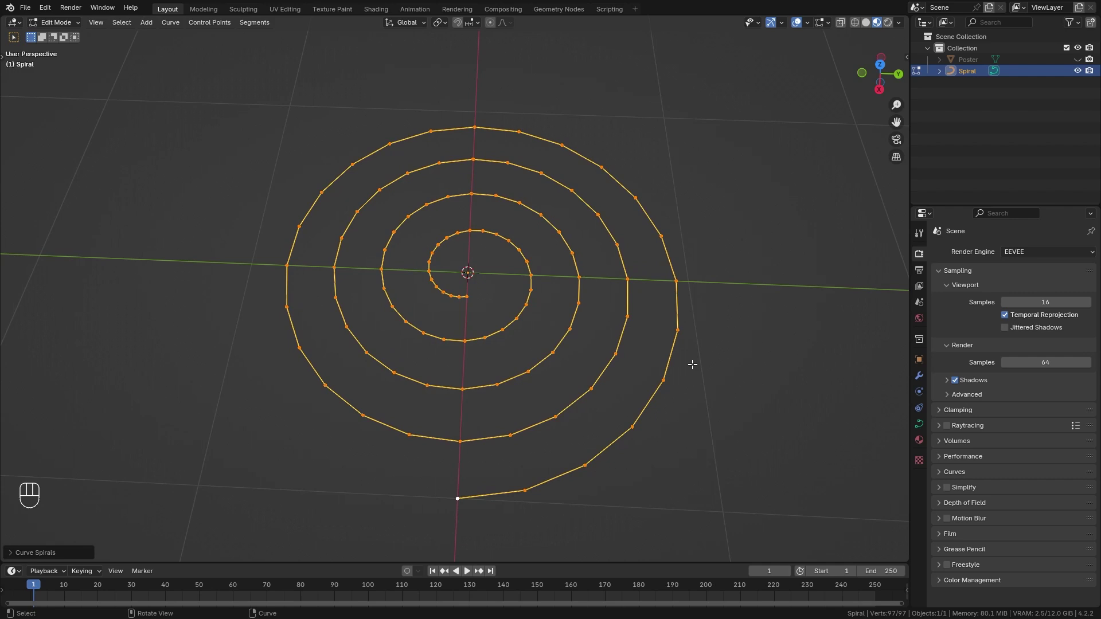
{"action": "key", "text": "KP_3"}
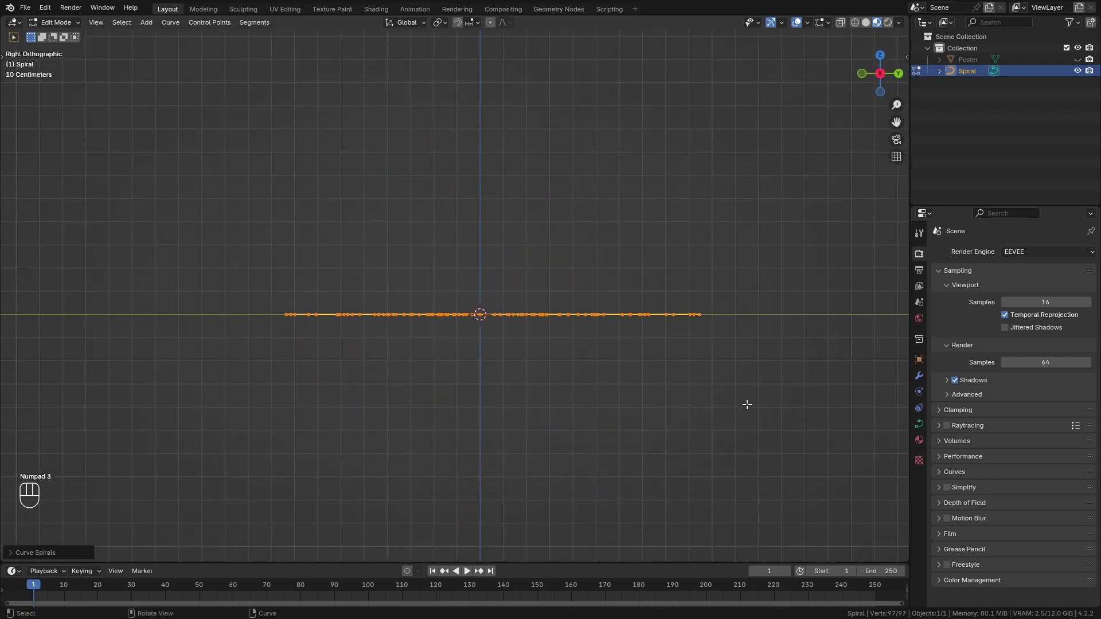
Step: Rotate the spiral's points -90° around Y so it stands upright
{"action": "key", "text": "r"}
{"action": "key", "text": "y"}
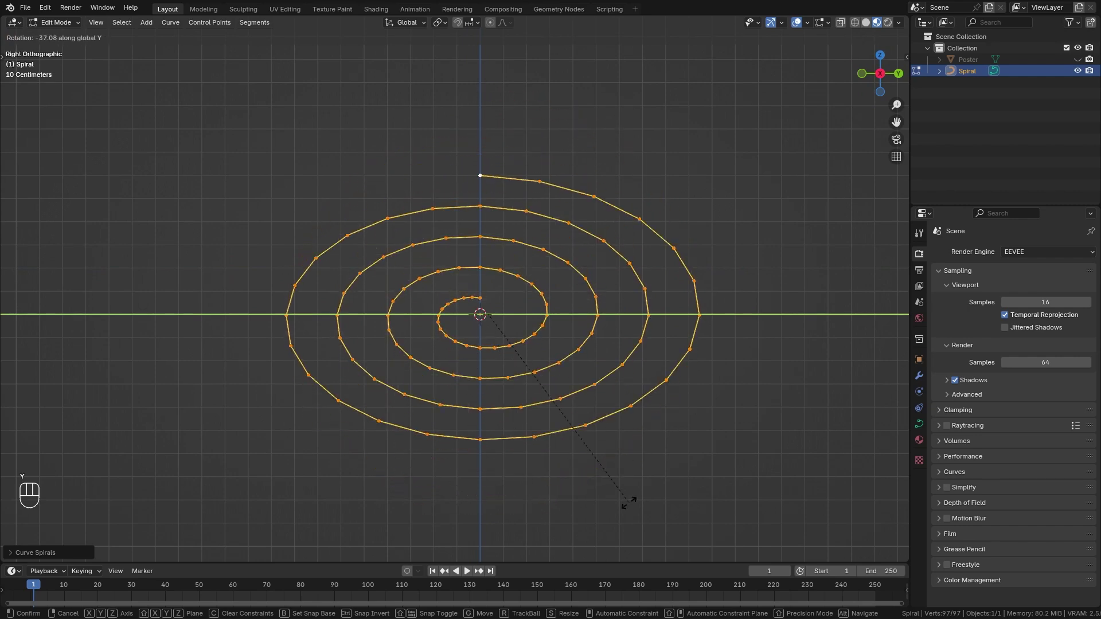
{"action": "key", "text": "KP_Subtract"}
{"action": "key", "text": "KP_9"}
{"action": "key", "text": "KP_0"}
{"action": "key", "text": "Return"}
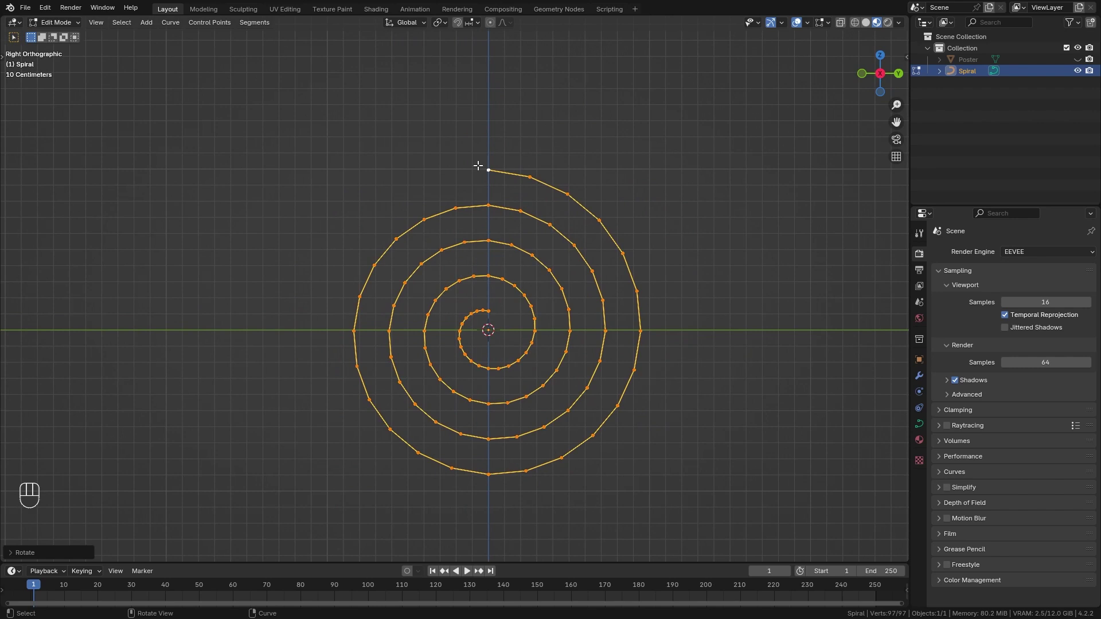
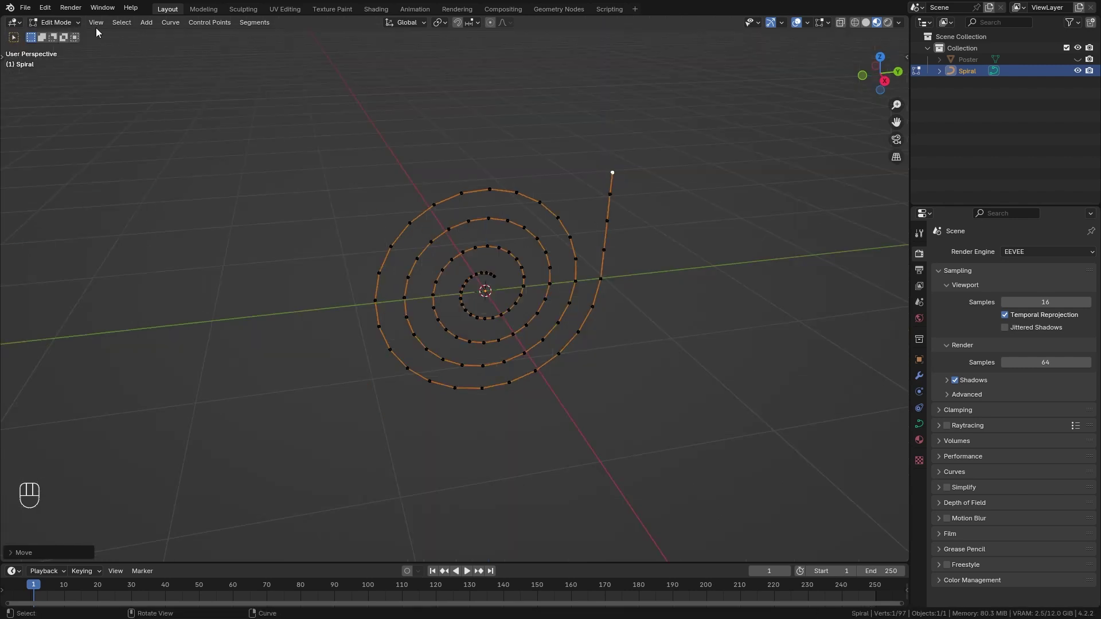
Step: Give the Poster a Curve modifier using Spiral as curve object with deform axis -Y
{"action": "left_click_drag", "start_coordinate": [67, 26], "coordinate": [62, 39]}
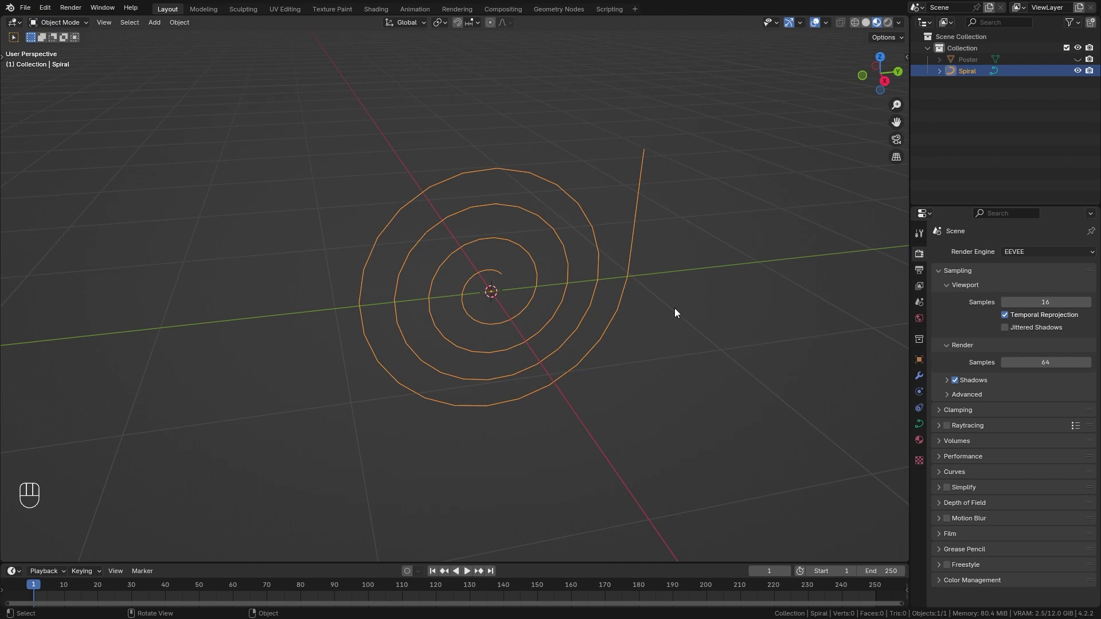
{"action": "left_click_drag", "start_coordinate": [677, 309], "coordinate": [658, 329]}
{"action": "left_click", "coordinate": [1084, 62]}
{"action": "left_click_drag", "start_coordinate": [485, 398], "coordinate": [477, 385]}
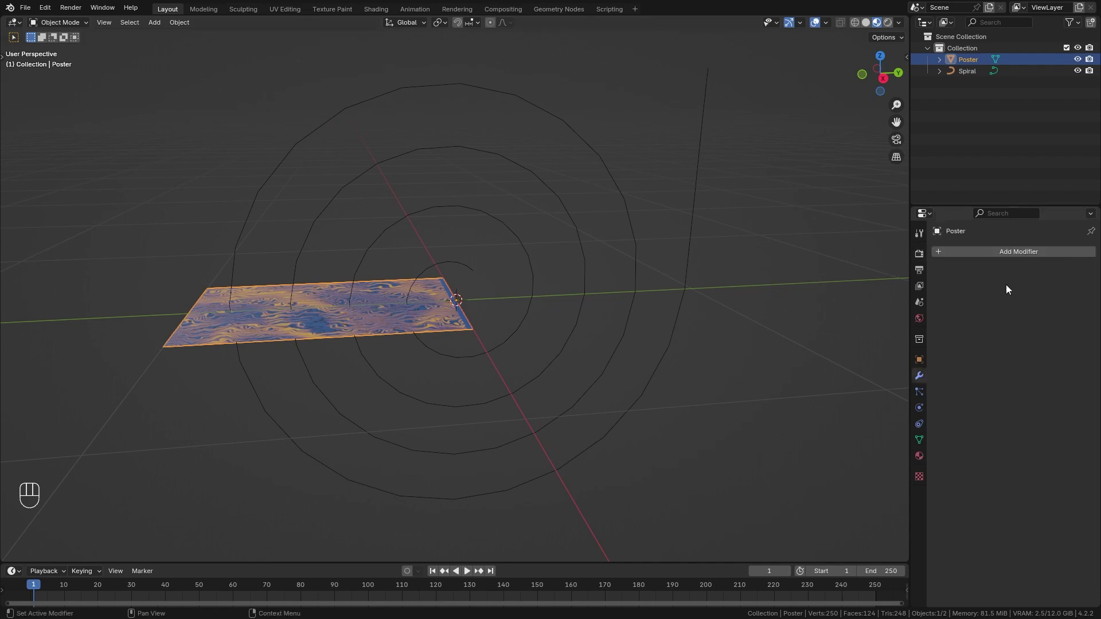
{"action": "left_click_drag", "start_coordinate": [1011, 257], "coordinate": [864, 279]}
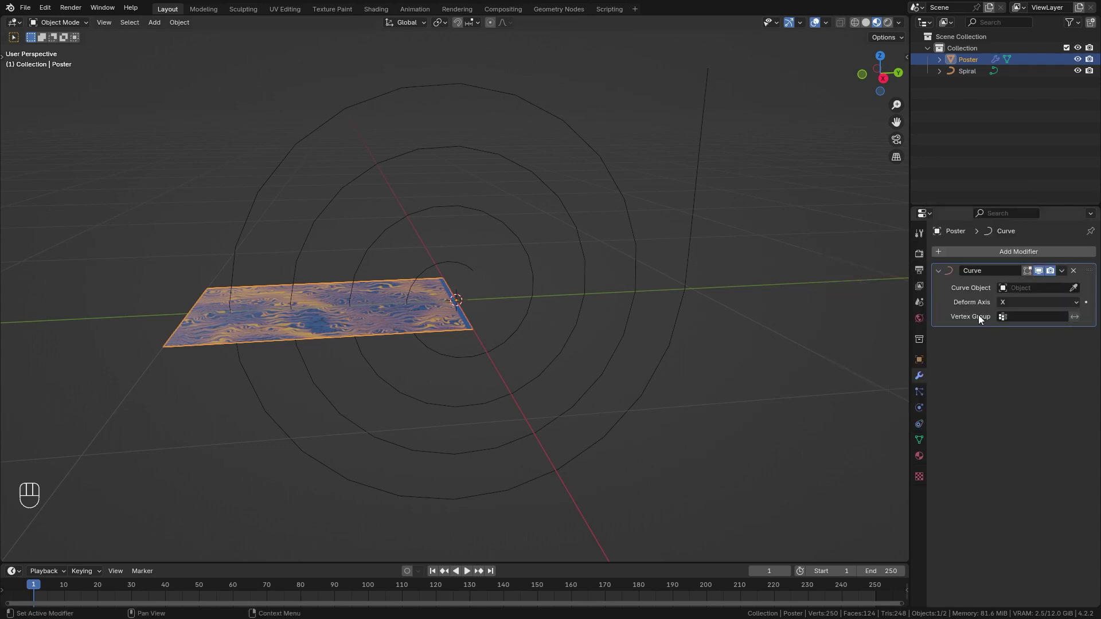
{"action": "left_click_drag", "start_coordinate": [1039, 288], "coordinate": [1010, 310]}
{"action": "left_click_drag", "start_coordinate": [1016, 304], "coordinate": [1010, 370]}
Step: Scale the spiral down to tighten the roll and inspect the rolled poster end
{"action": "left_click_drag", "start_coordinate": [1010, 369], "coordinate": [700, 278]}
{"action": "key", "text": "g"}
{"action": "key", "text": "y"}
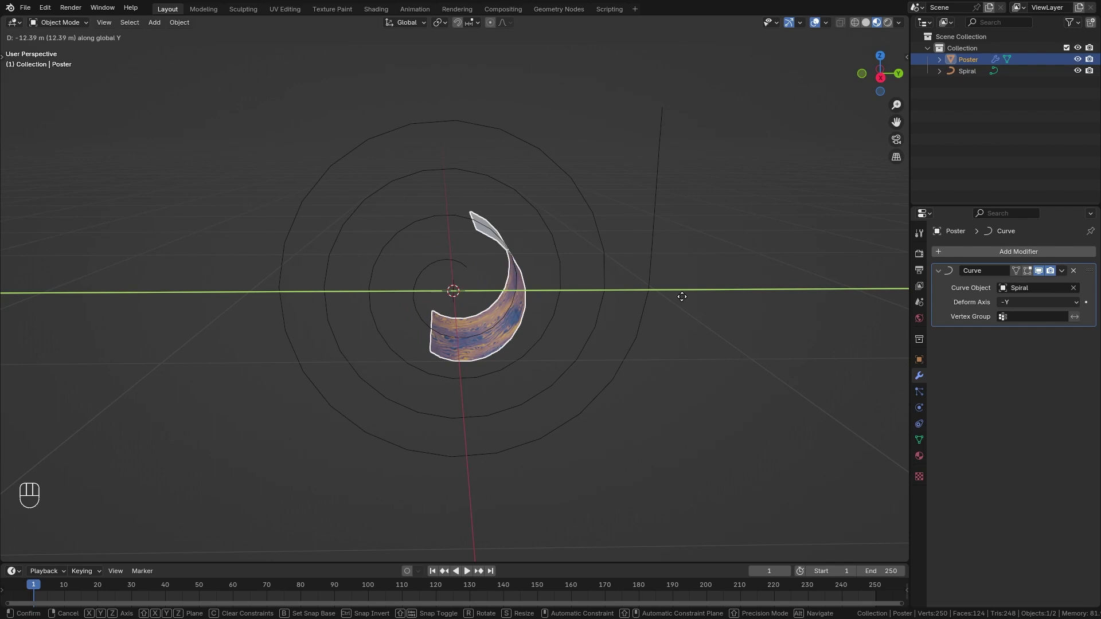
{"action": "key", "text": "ctrl+z"}
{"action": "key", "text": "s"}
{"action": "left_click_drag", "start_coordinate": [555, 318], "coordinate": [508, 349]}
{"action": "middle_click", "coordinate": [562, 349]}
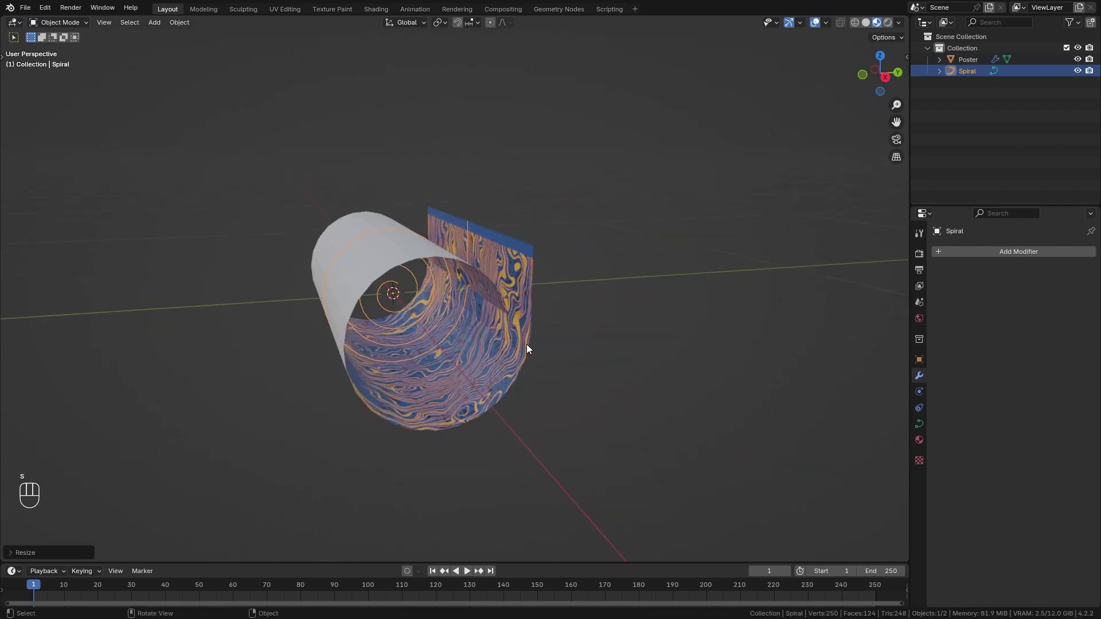
{"action": "key", "text": "s"}
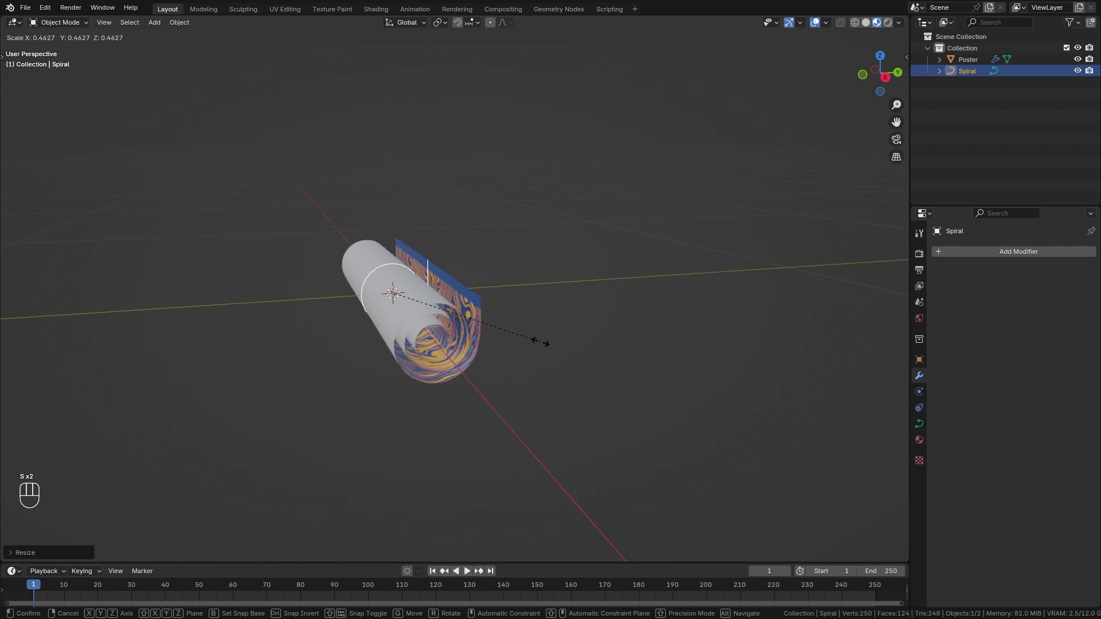
{"action": "left_click_drag", "start_coordinate": [558, 404], "coordinate": [556, 341]}
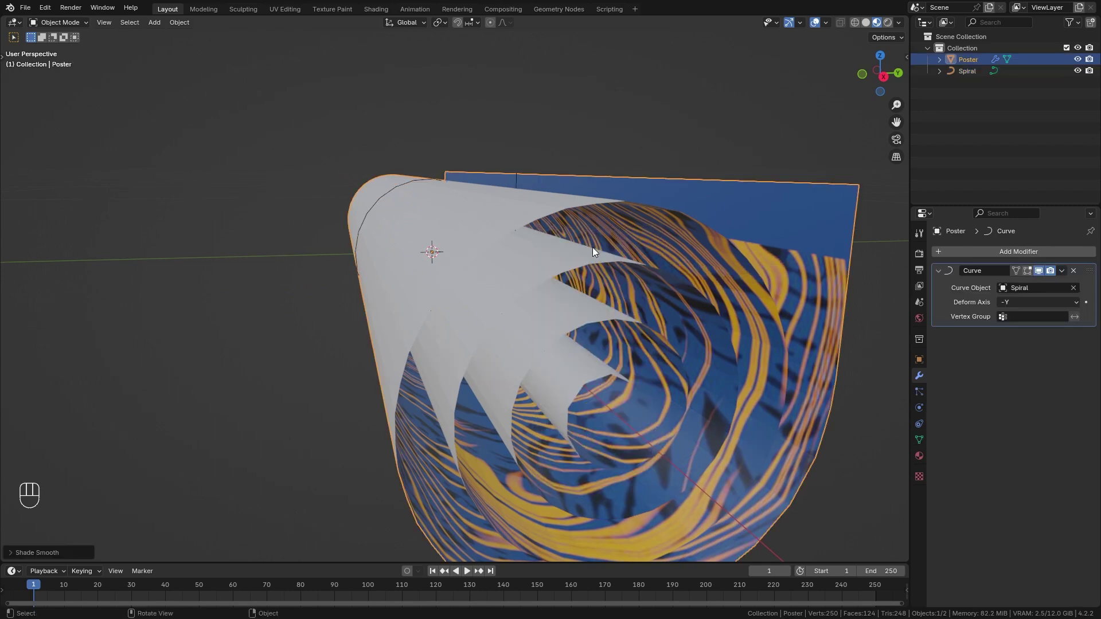
{"action": "left_click_drag", "start_coordinate": [461, 260], "coordinate": [504, 282]}
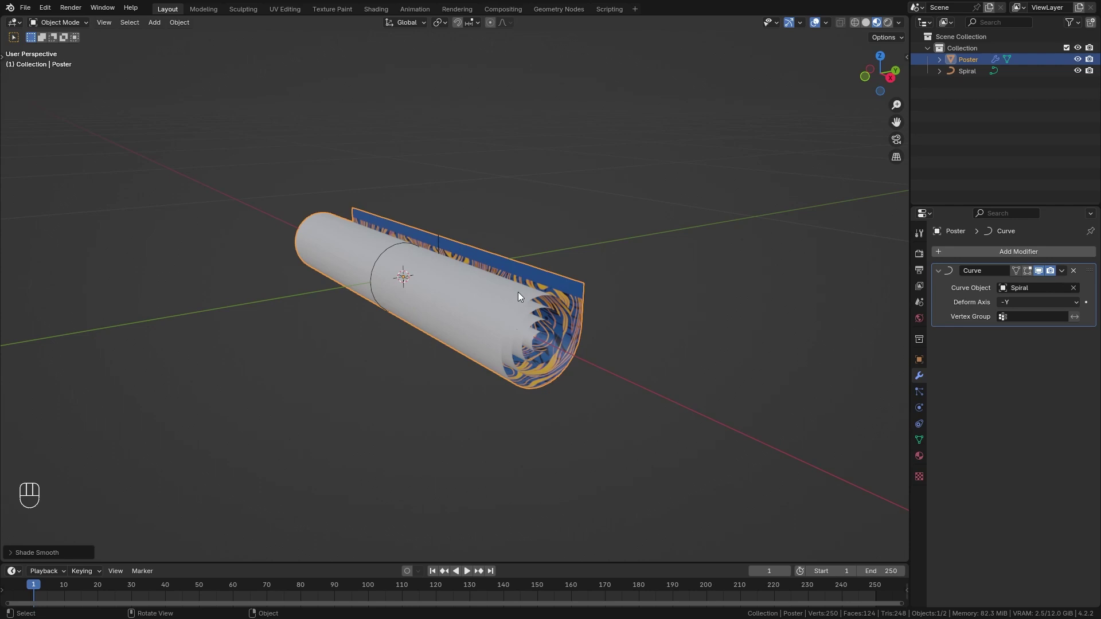
Step: Add Cloth physics to the rolled poster and briefly play back the simulation to test it
{"action": "left_click", "coordinate": [924, 414]}
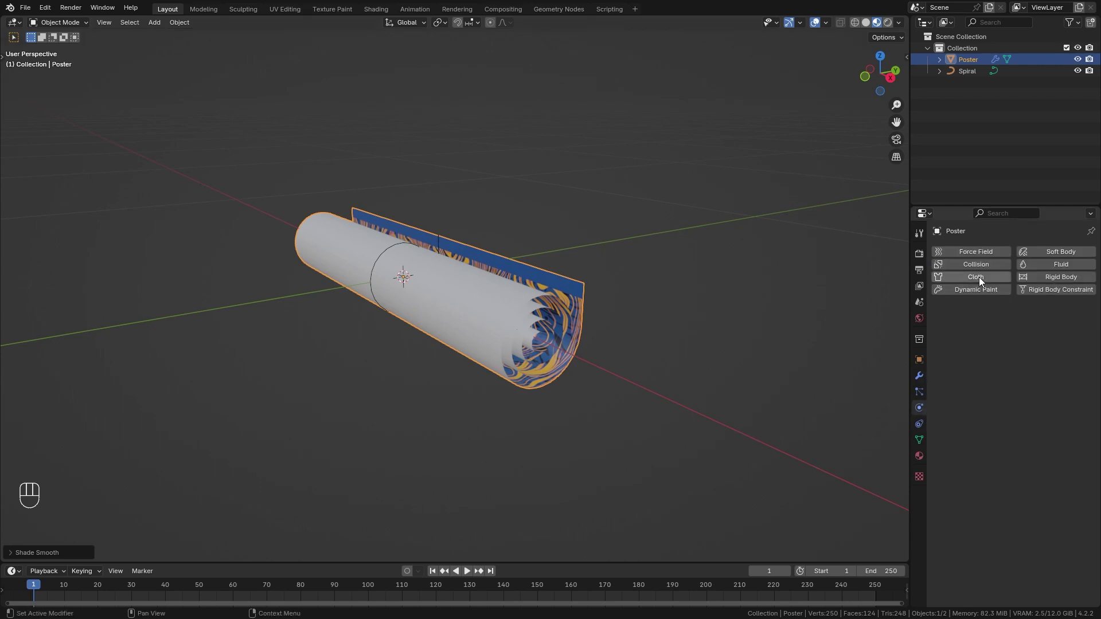
{"action": "left_click", "coordinate": [981, 282]}
{"action": "key", "text": "space"}
{"action": "key", "text": "shift+Left"}
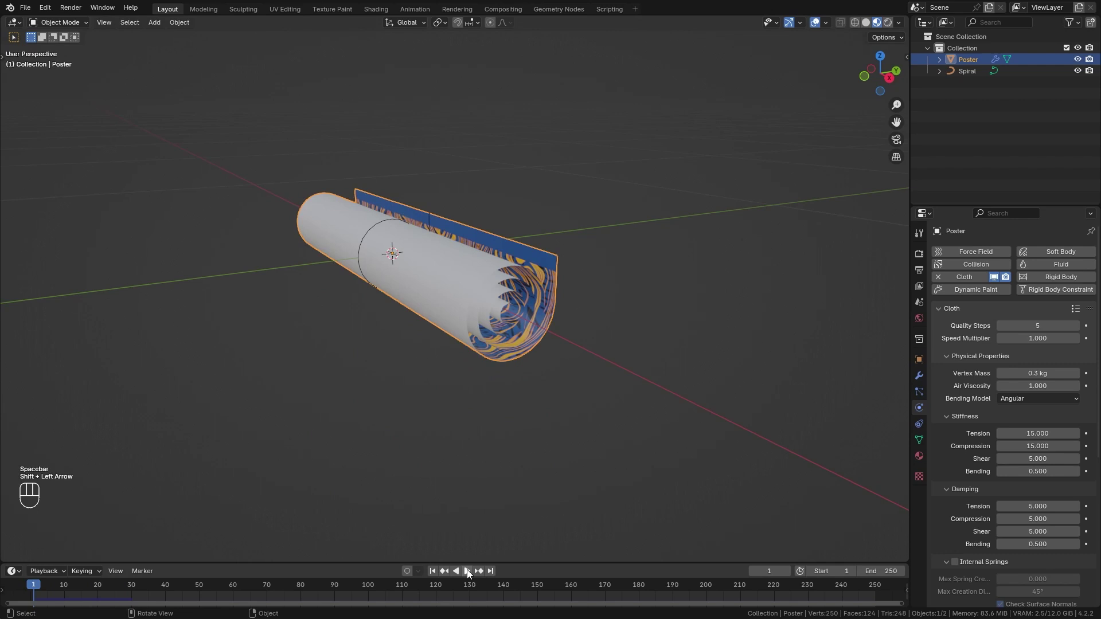
{"action": "key", "text": "space"}
{"action": "key", "text": "shift+Left"}
{"action": "left_click", "coordinate": [428, 245]}
{"action": "left_click", "coordinate": [446, 287]}
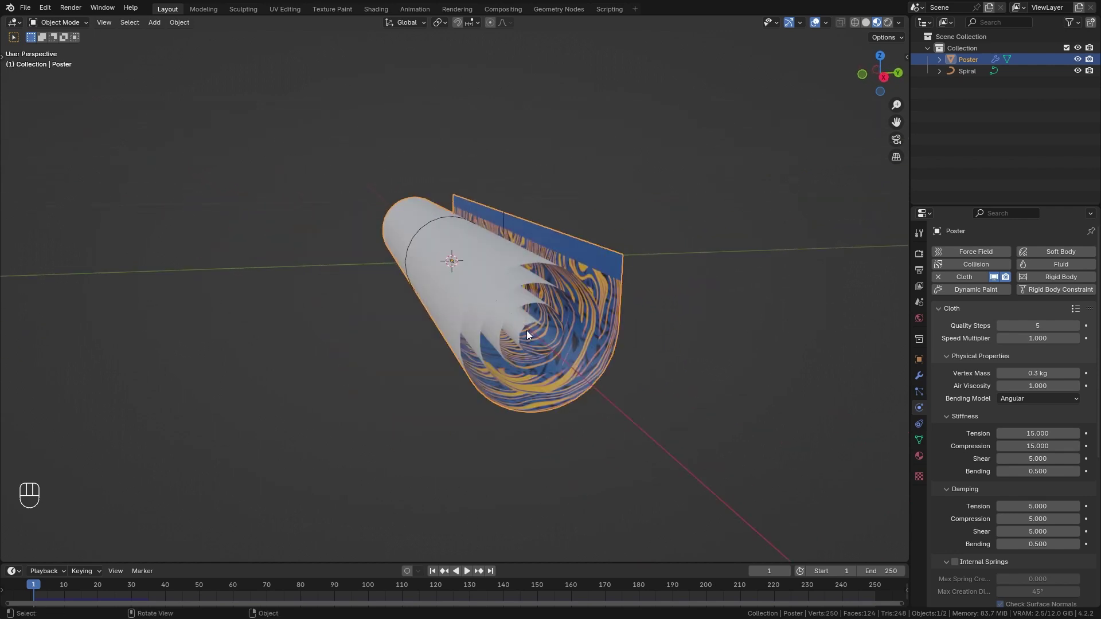
Step: Select the poster's end edge in Edit Mode and assign it to a new vertex group 'Pin'
{"action": "key", "text": "Tab"}
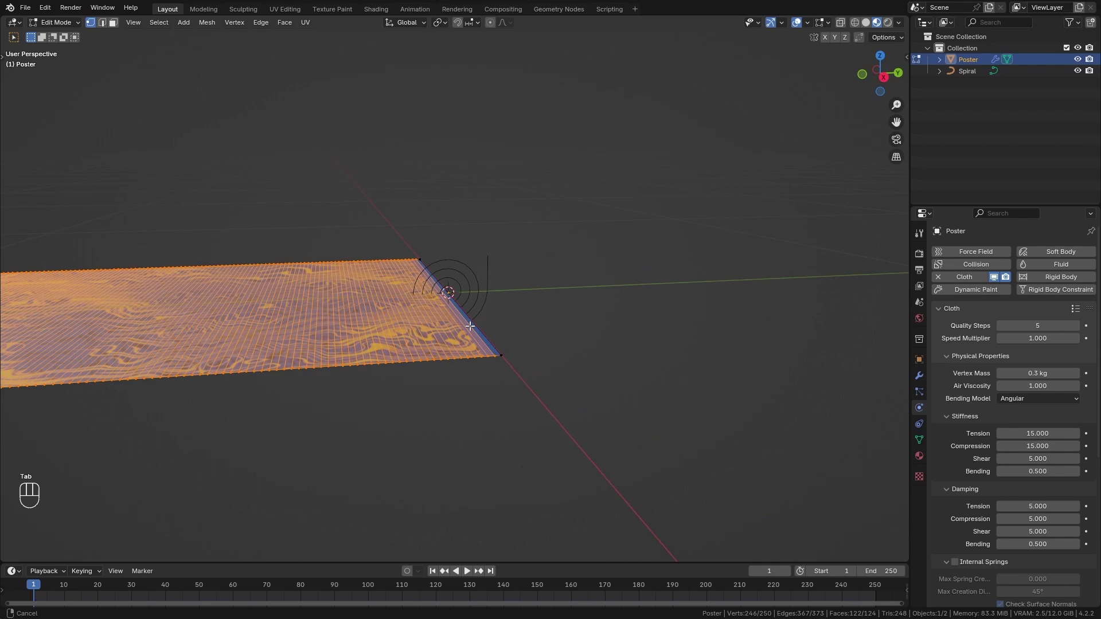
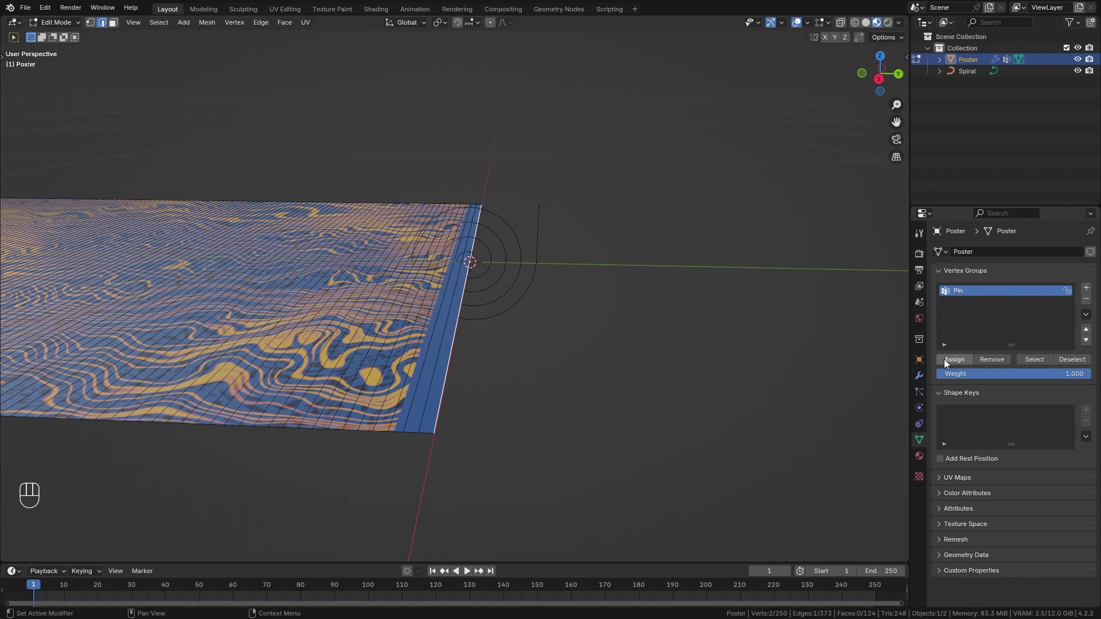
{"action": "left_click", "coordinate": [952, 364]}
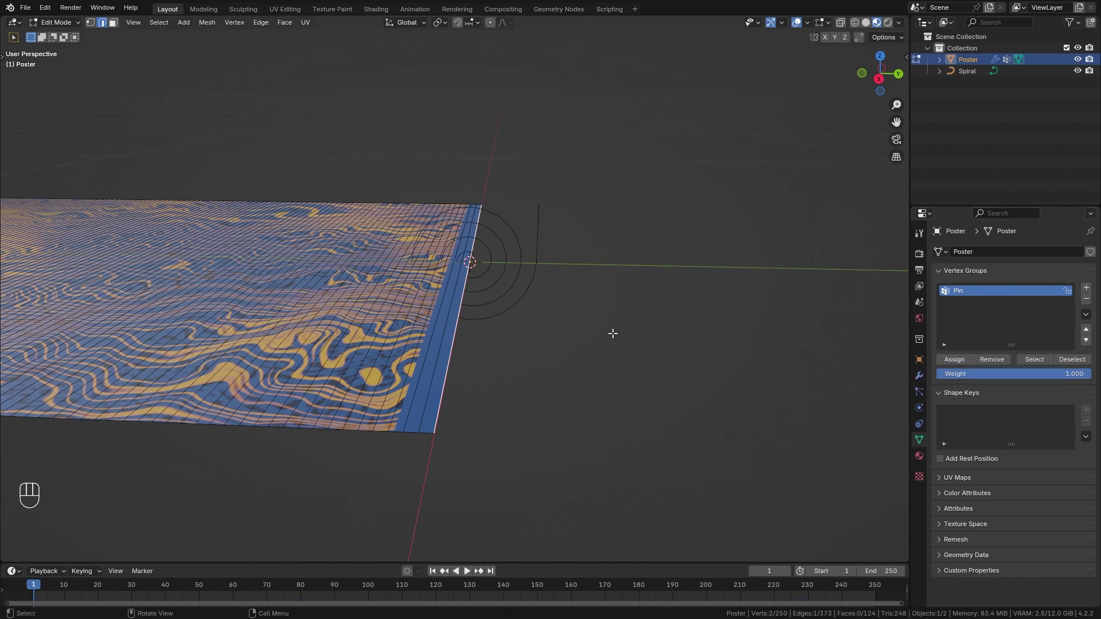
Step: Set the cloth's Pin Group to Pin in Object Mode and play the simulation so the roll unfurls
{"action": "key", "text": "Tab"}
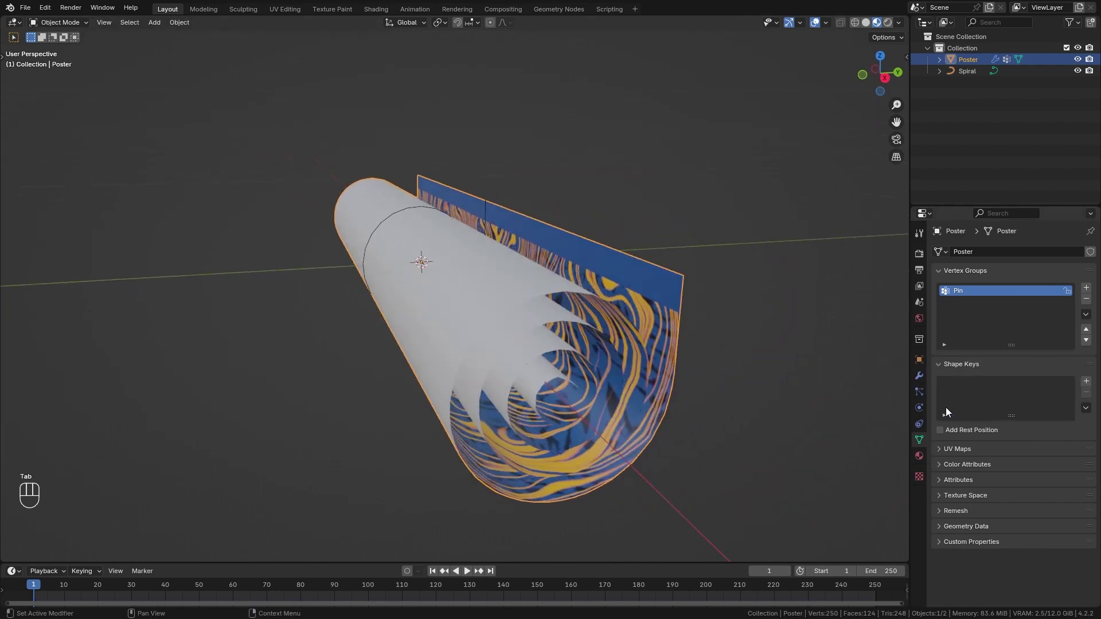
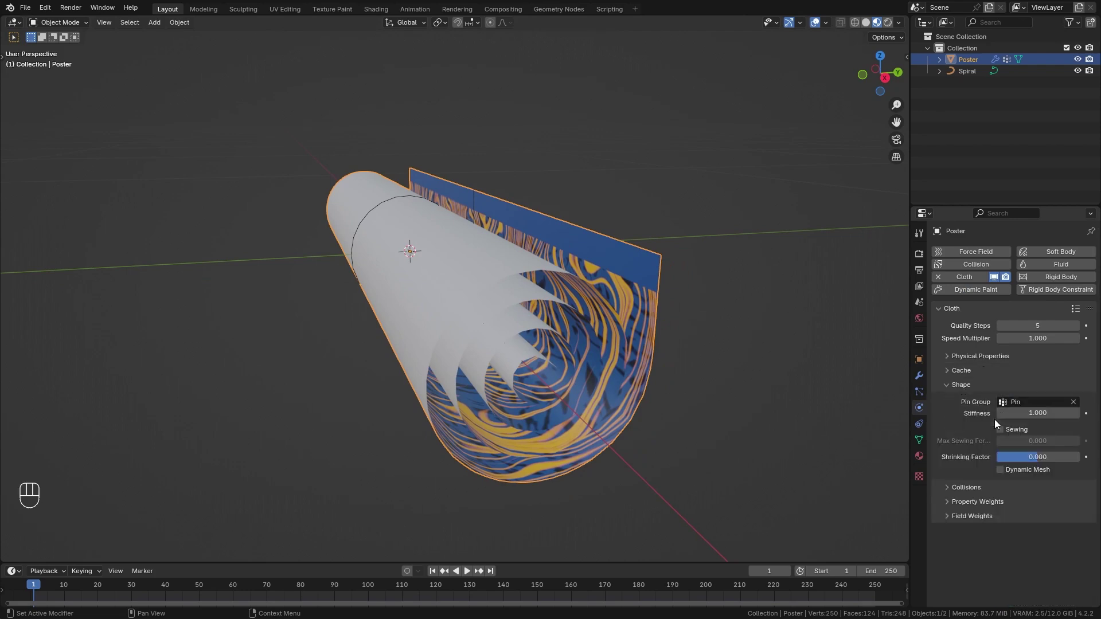
{"action": "key", "text": "space"}
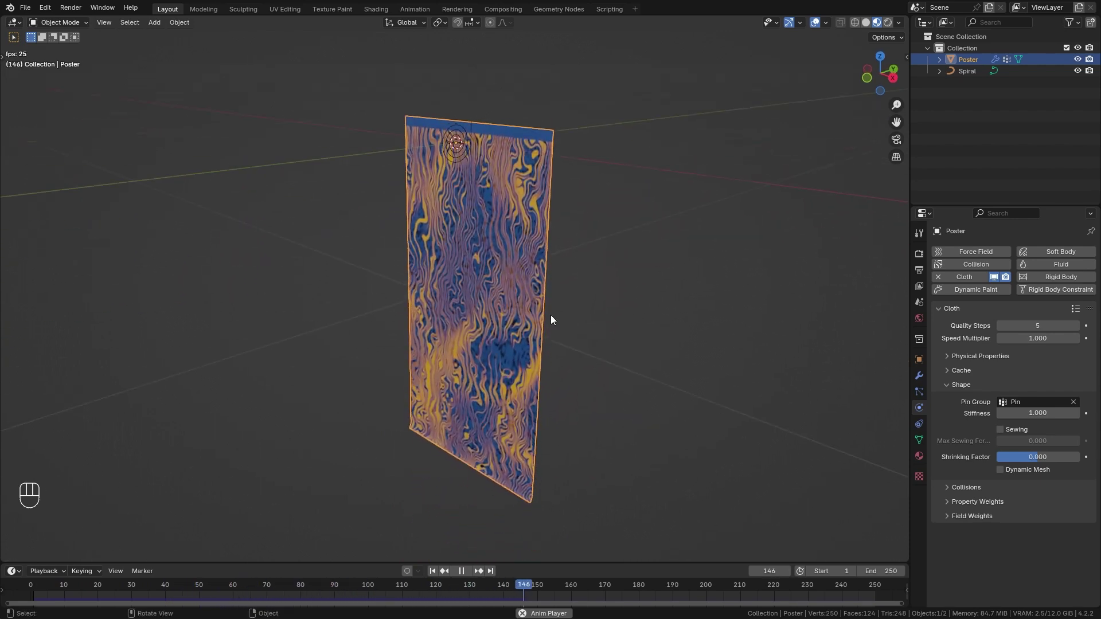
{"action": "key", "text": "space"}
{"action": "key", "text": "shift+Left"}
{"action": "key", "text": "space"}
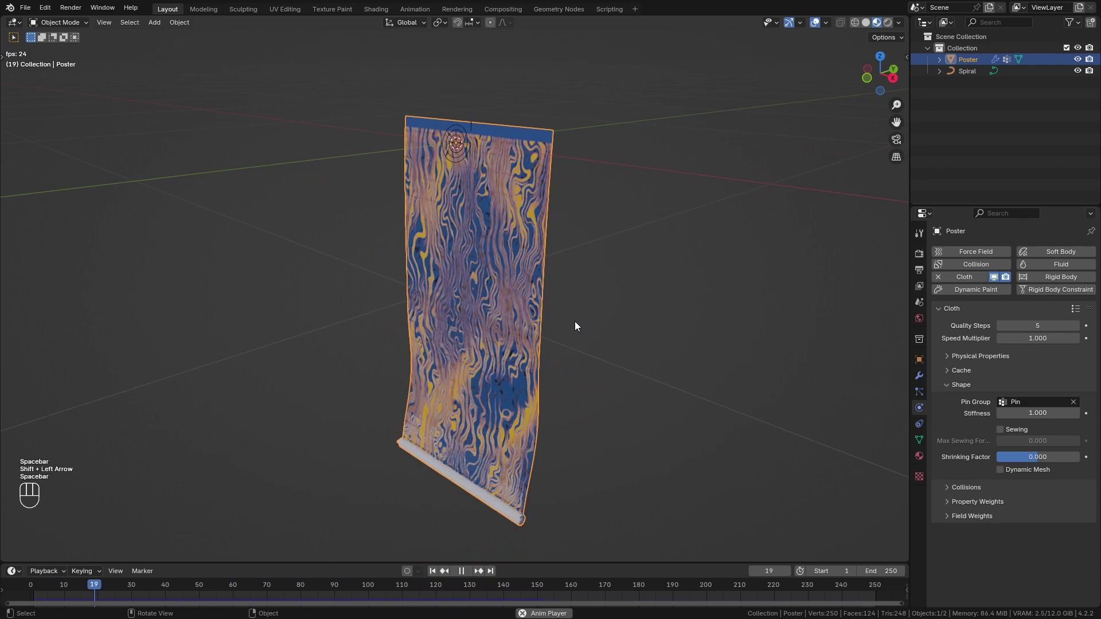
Step: Stop playback and step back to a frame near the start
{"action": "key", "text": "space"}
{"action": "key", "text": "Left"}
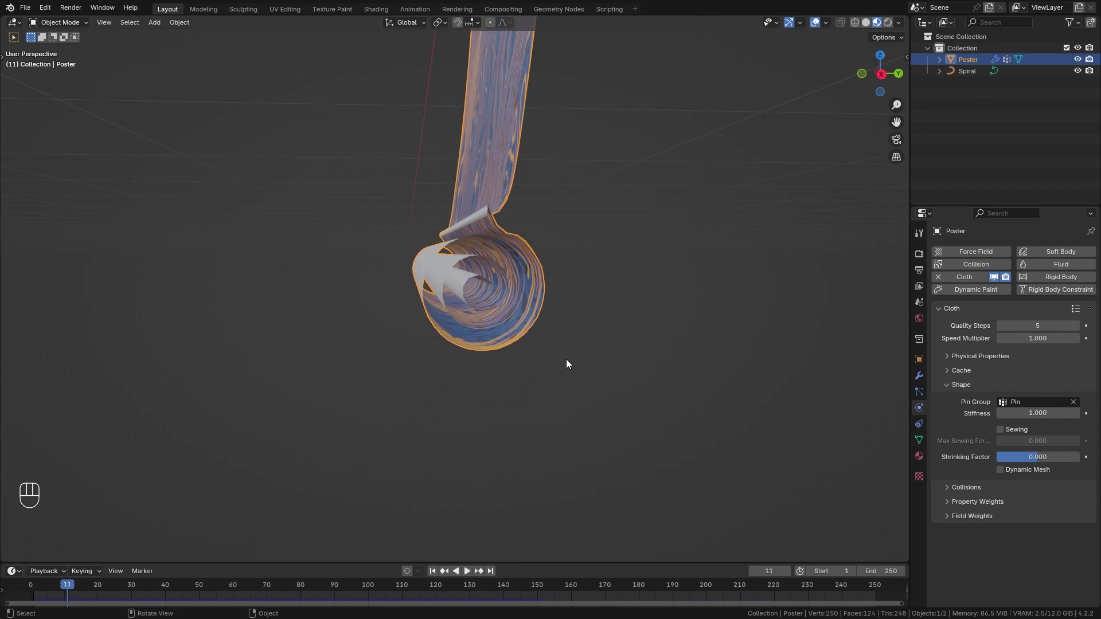
{"action": "left_click", "coordinate": [67, 586]}
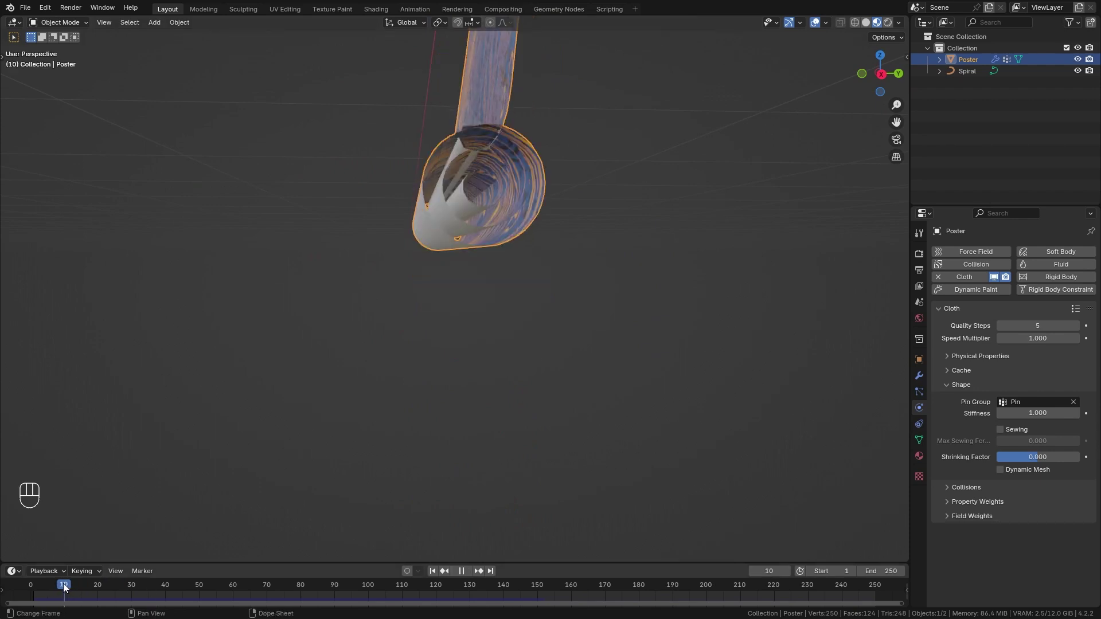
Step: Enable self collisions on the poster cloth and preview the unrolling
{"action": "left_click_drag", "start_coordinate": [515, 322], "coordinate": [538, 245]}
{"action": "left_click_drag", "start_coordinate": [542, 258], "coordinate": [538, 309]}
{"action": "left_click_drag", "start_coordinate": [954, 389], "coordinate": [973, 408]}
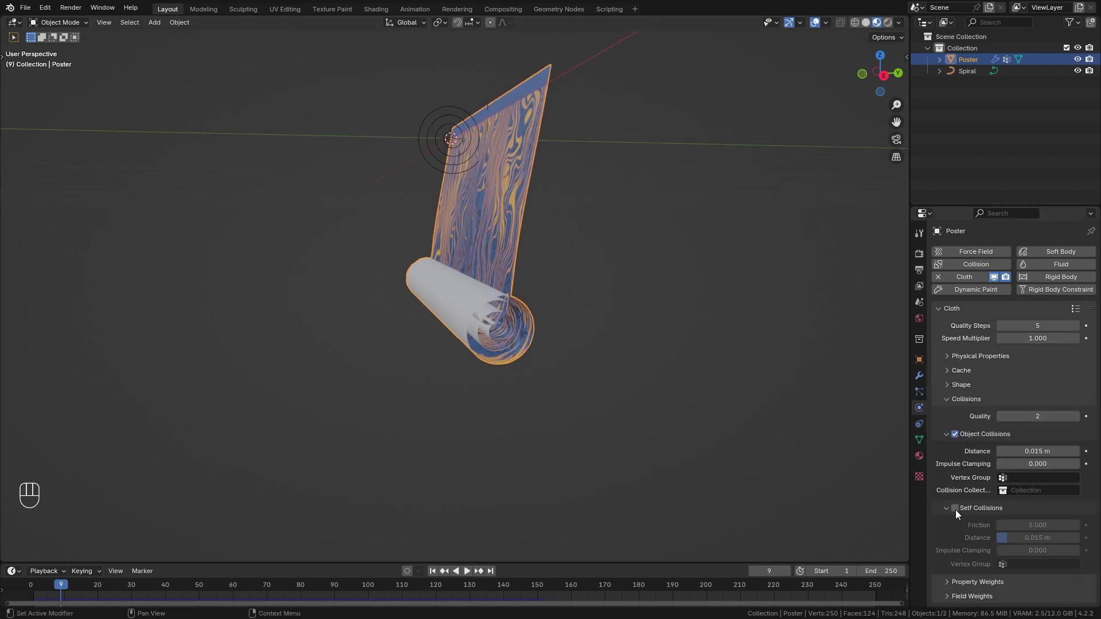
{"action": "left_click", "coordinate": [957, 514]}
{"action": "key", "text": "shift+Left"}
{"action": "key", "text": "space"}
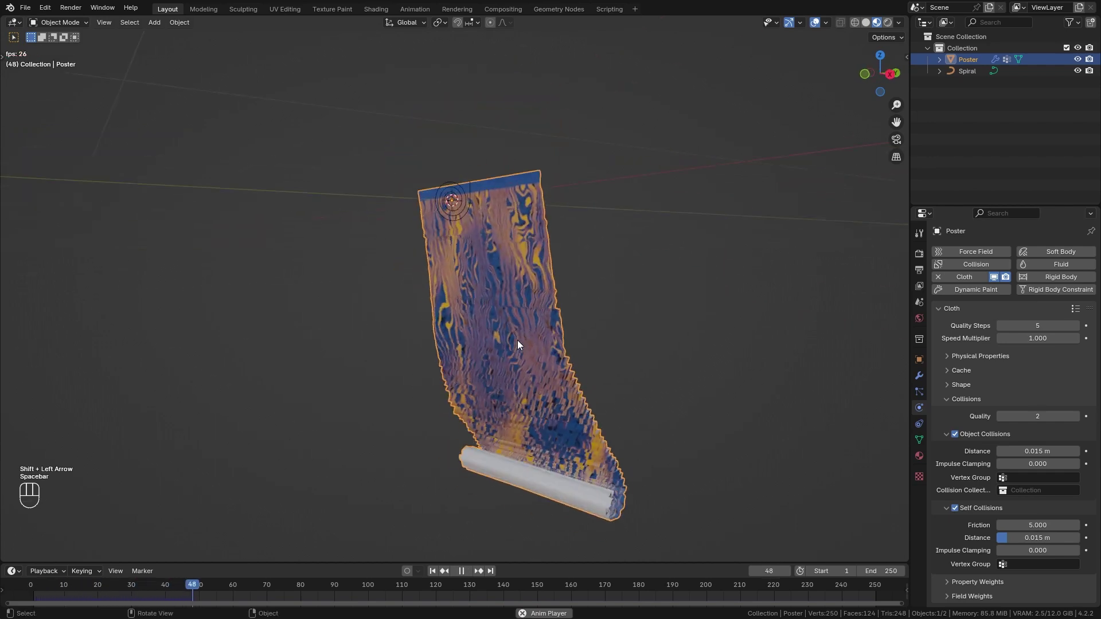
{"action": "key", "text": "space"}
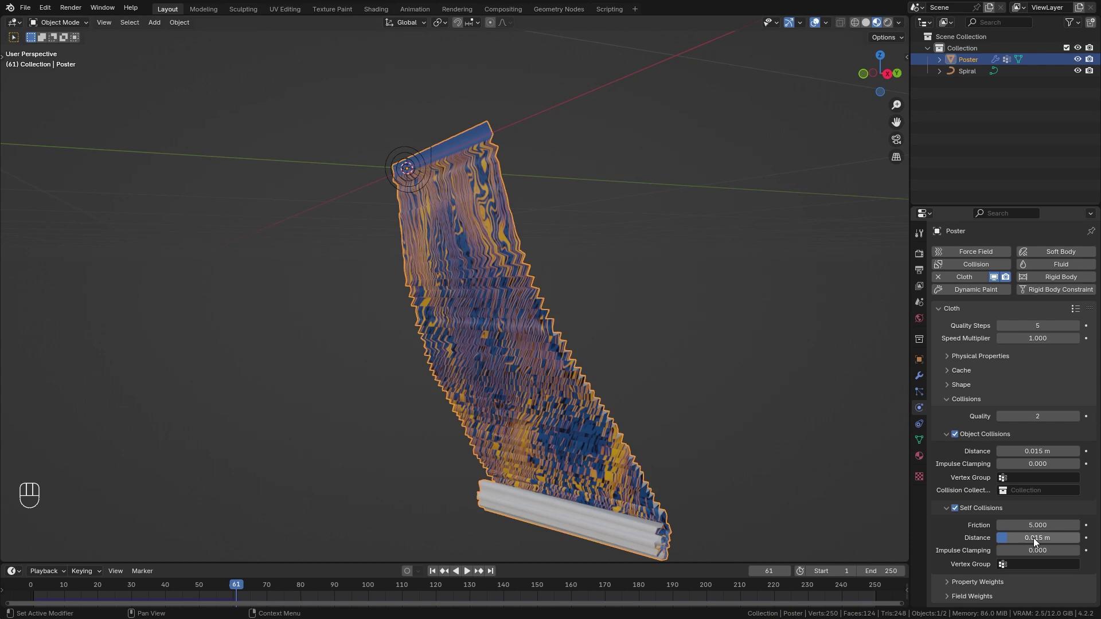
Step: Set self-collision friction 5 and distance 0.005 m, then replay the unfurling sheet
{"action": "left_click_drag", "start_coordinate": [1036, 540], "coordinate": [1054, 539]}
{"action": "key", "text": "BackSpace"}
{"action": "key", "text": "BackSpace"}
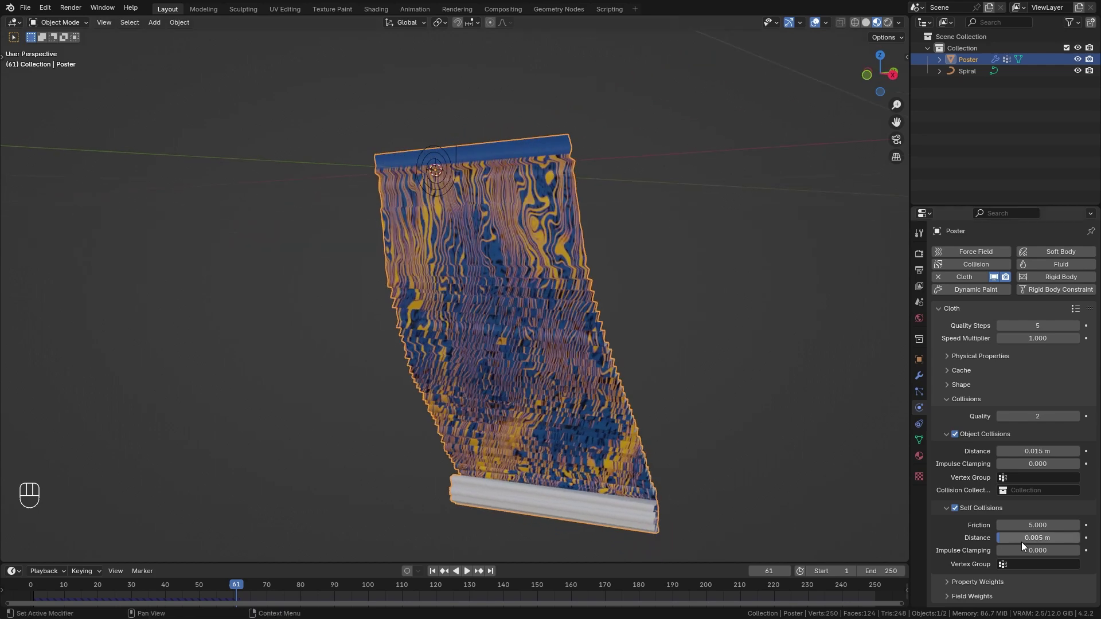
{"action": "middle_click", "coordinate": [570, 343]}
{"action": "left_click", "coordinate": [592, 360]}
{"action": "key", "text": "shift+Left"}
{"action": "key", "text": "space"}
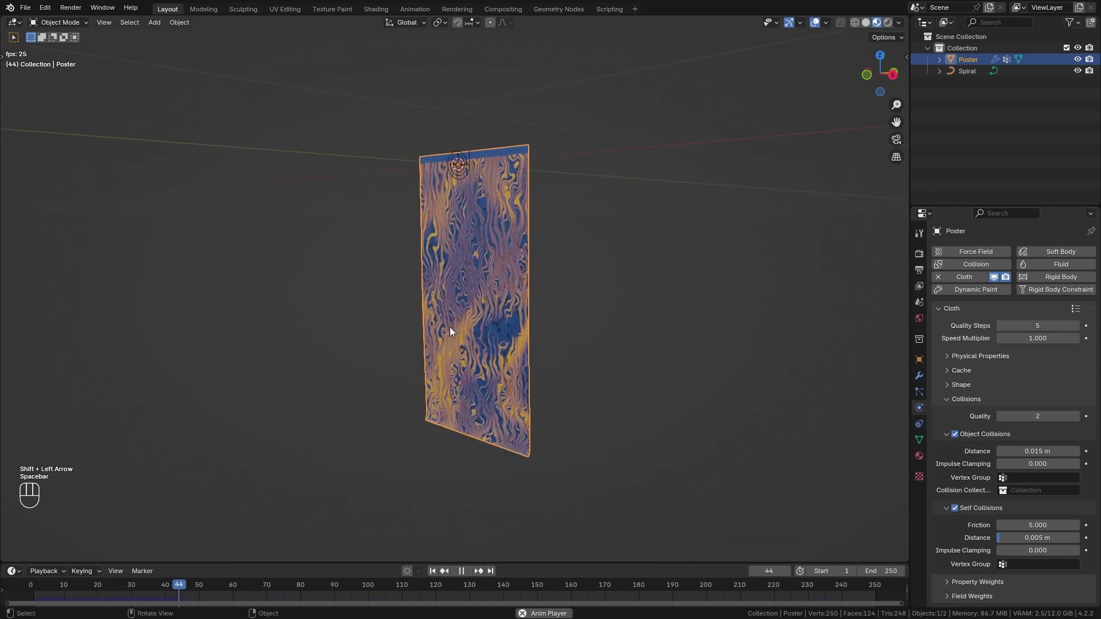
{"action": "left_click_drag", "start_coordinate": [456, 301], "coordinate": [495, 317]}
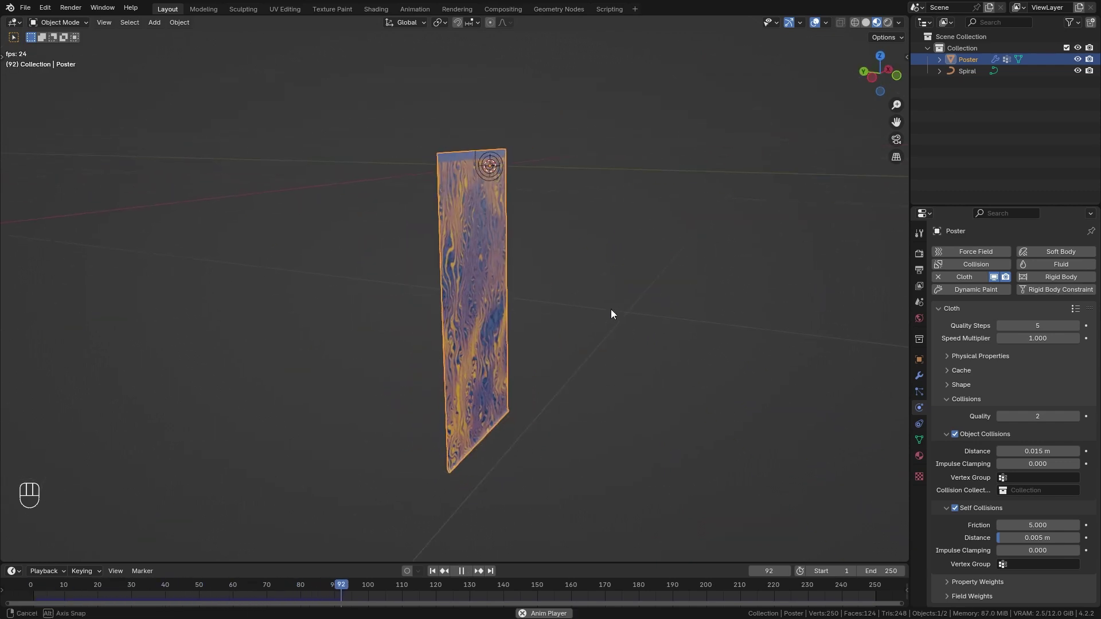
{"action": "key", "text": "space"}
{"action": "key", "text": "shift+Left"}
{"action": "key", "text": "space"}
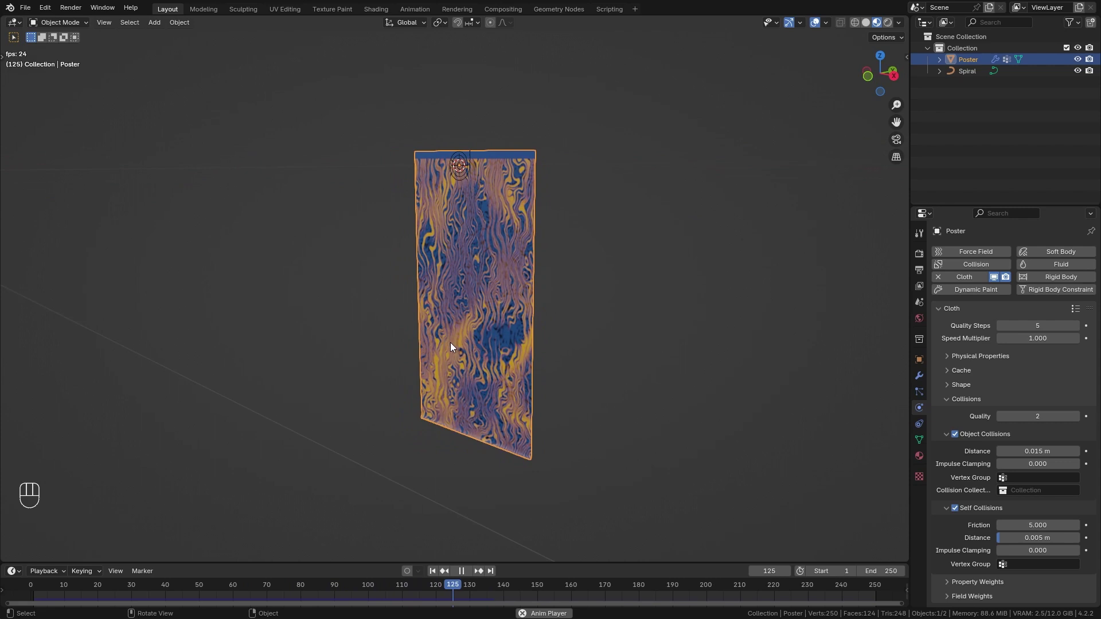
{"action": "left_click", "coordinate": [461, 342]}
Step: Set cloth stiffness tension 30, compression 30 and shear 35 in Physical Properties
{"action": "key", "text": "space"}
{"action": "left_click", "coordinate": [955, 400]}
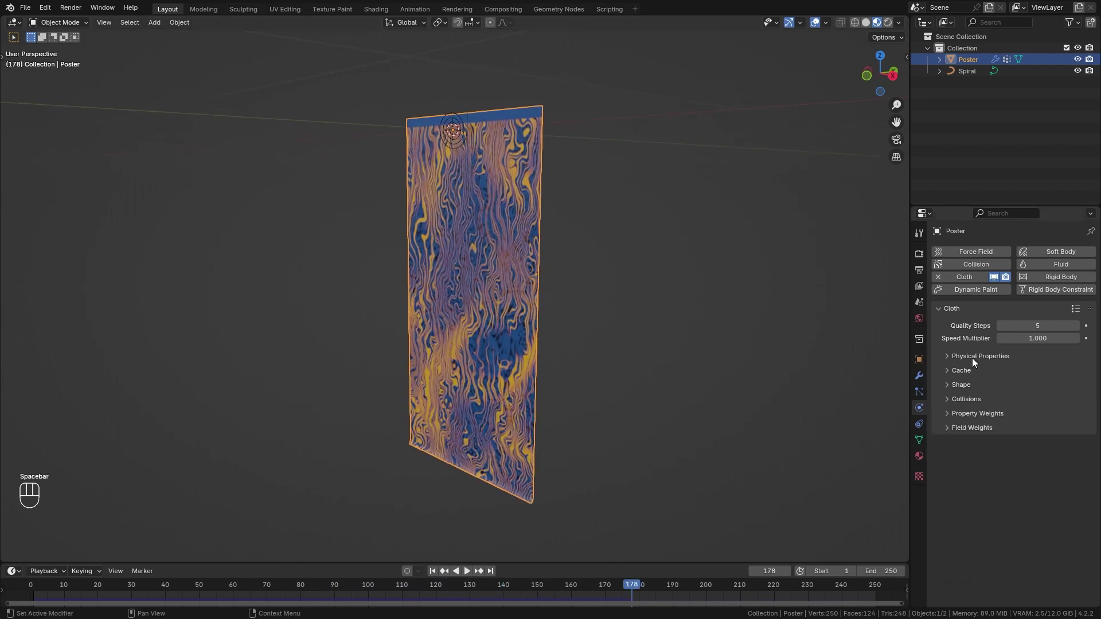
{"action": "left_click", "coordinate": [978, 359]}
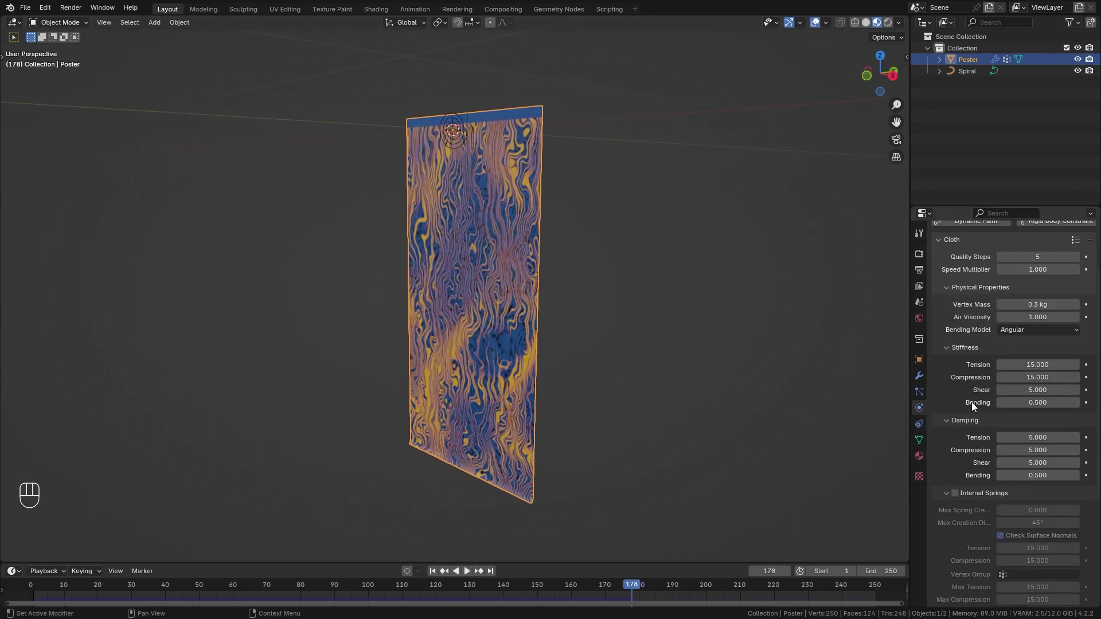
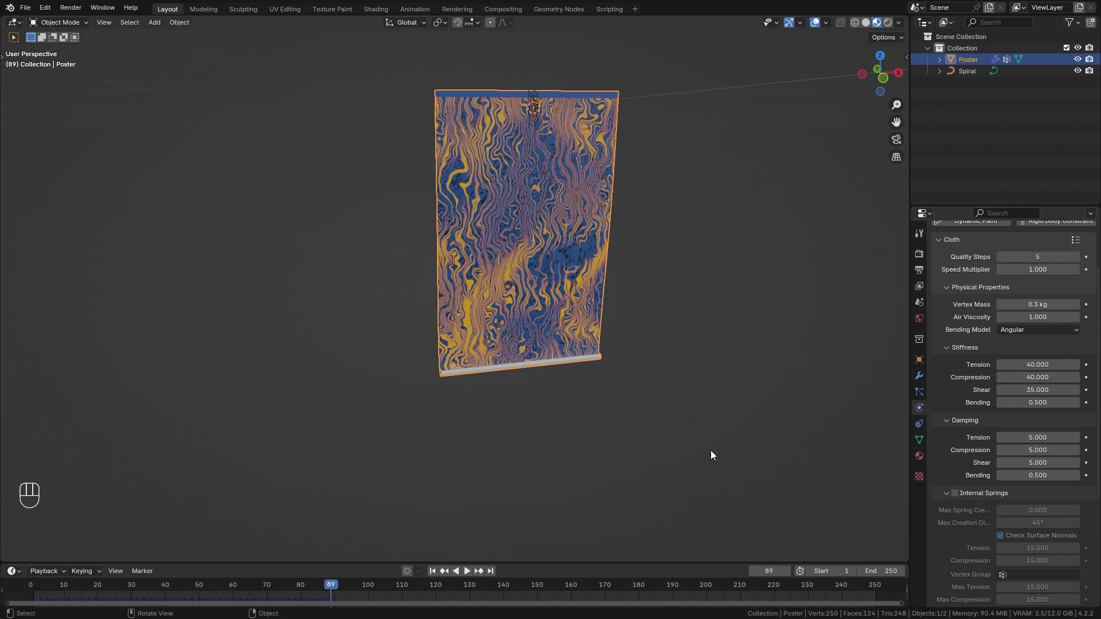
{"action": "key", "text": "shift+Left"}
{"action": "key", "text": "space"}
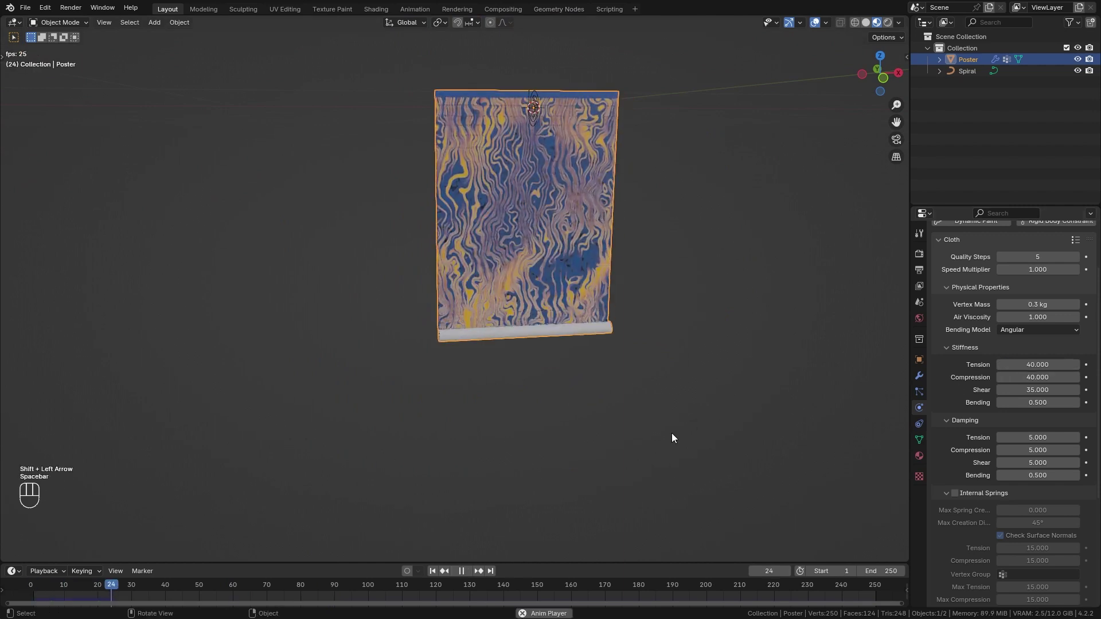
{"action": "key", "text": "space"}
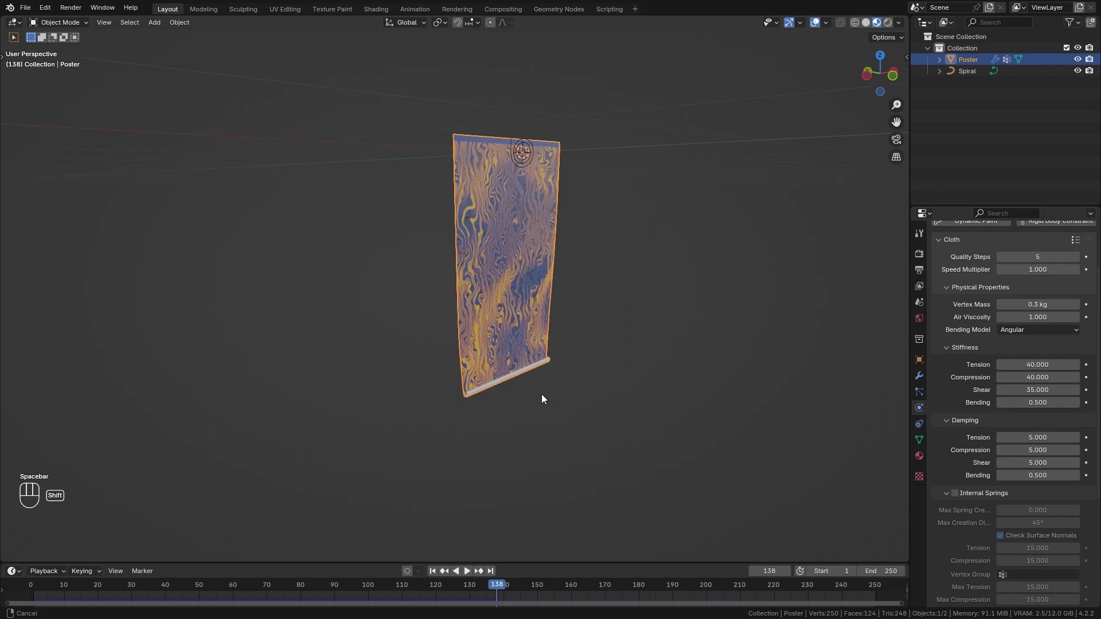
Step: Replay the stiffer poster unrolling into a flat sheet, pausing around frame 171
{"action": "left_click_drag", "start_coordinate": [549, 387], "coordinate": [1005, 386]}
{"action": "key", "text": "shift+Left"}
{"action": "key", "text": "space"}
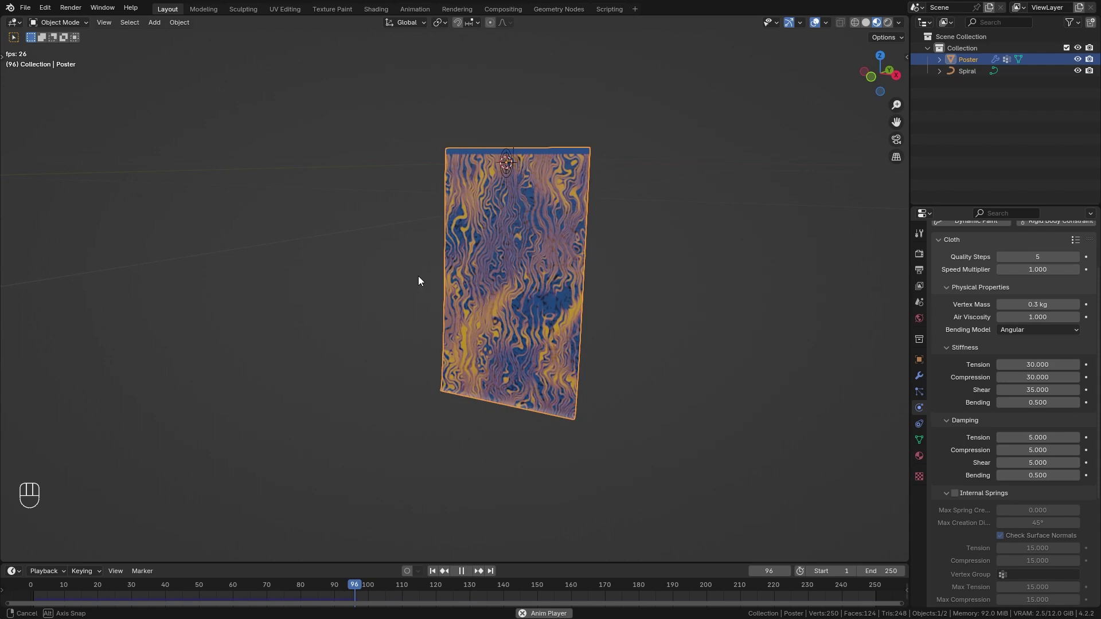
{"action": "key", "text": "shift+space"}
{"action": "key", "text": "shift+Left"}
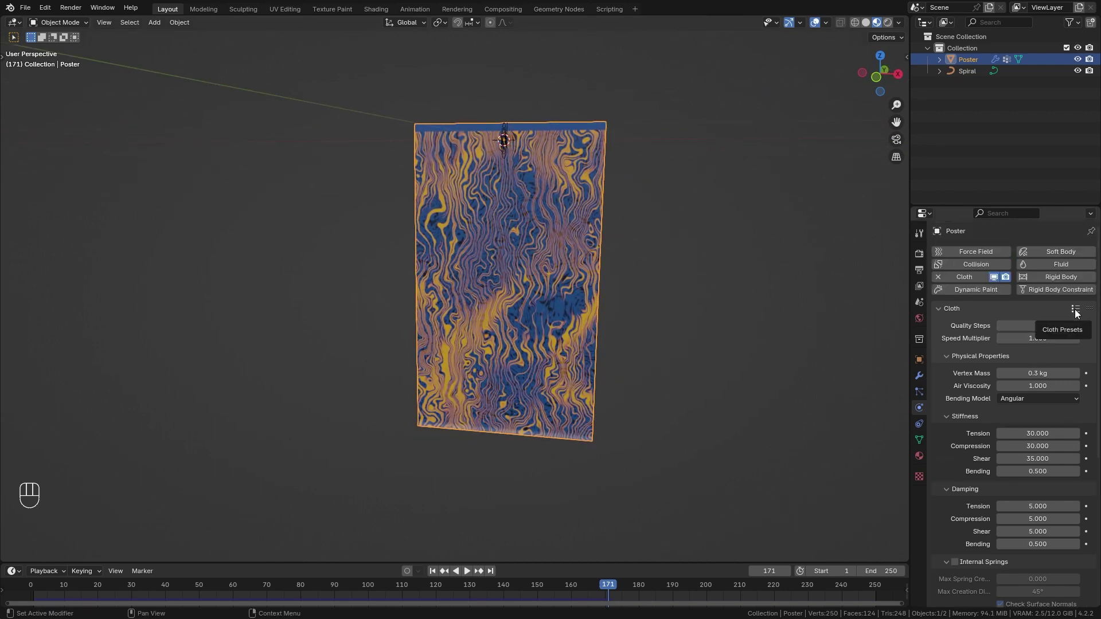
{"action": "left_click_drag", "start_coordinate": [1079, 312], "coordinate": [948, 241]}
{"action": "key", "text": "shift+Left"}
{"action": "key", "text": "space"}
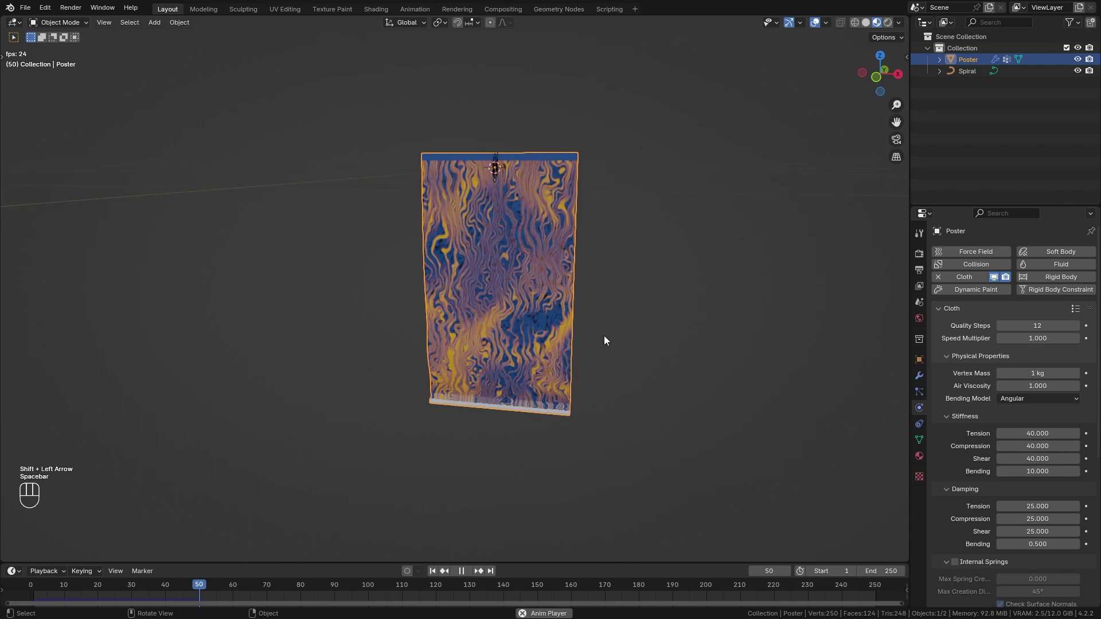
{"action": "key", "text": "ctrl+space"}
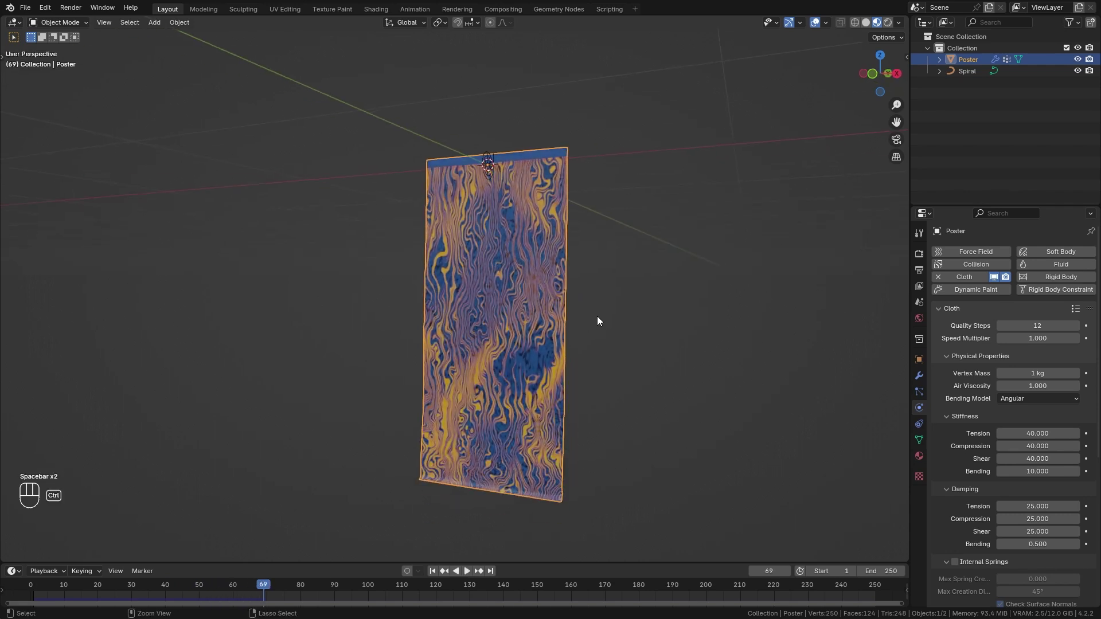
{"action": "key", "text": "ctrl+z"}
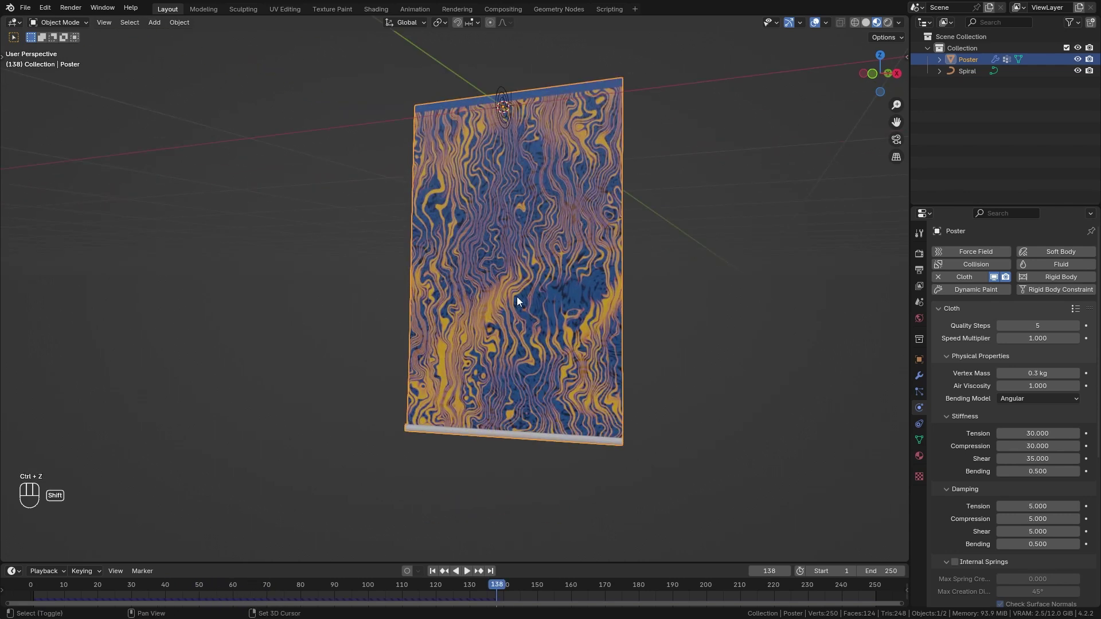
{"action": "key", "text": "shift+Left"}
{"action": "key", "text": "space"}
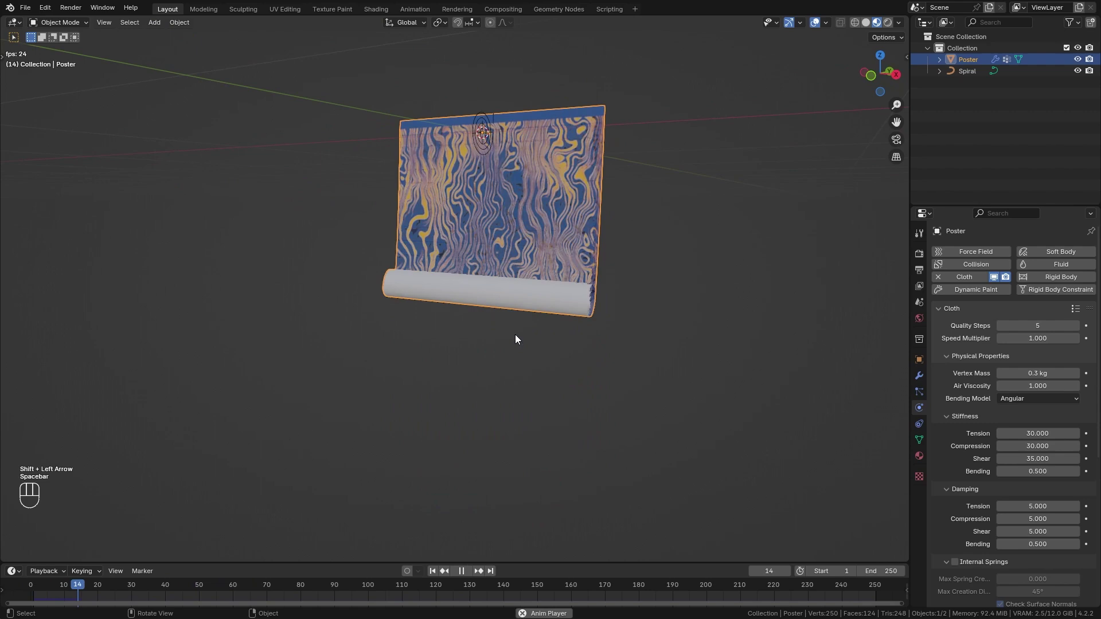
{"action": "key", "text": "space"}
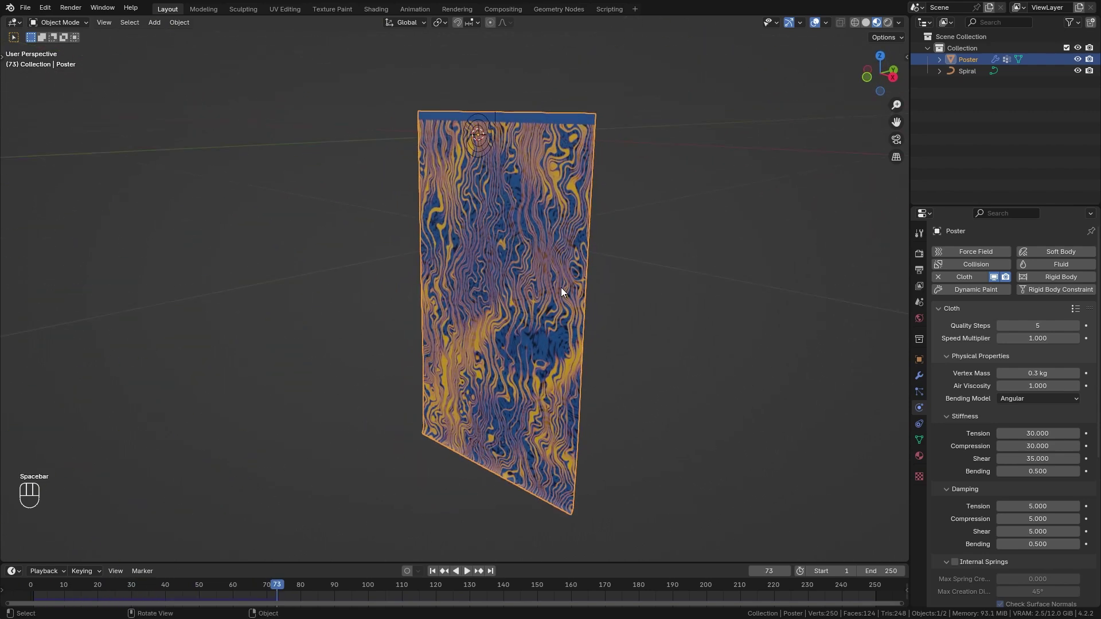
{"action": "left_click", "coordinate": [547, 332]}
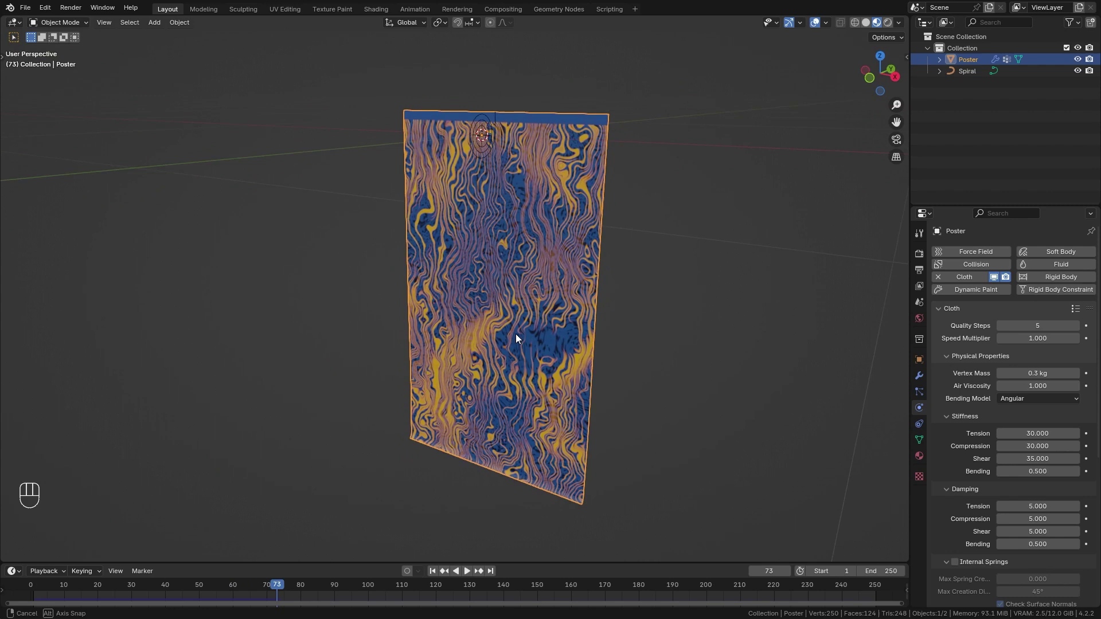
Step: Add a plane and rotate and scale it into a sloped ramp under the poster roll
{"action": "key", "text": "shift+Left"}
{"action": "key", "text": "shift+a"}
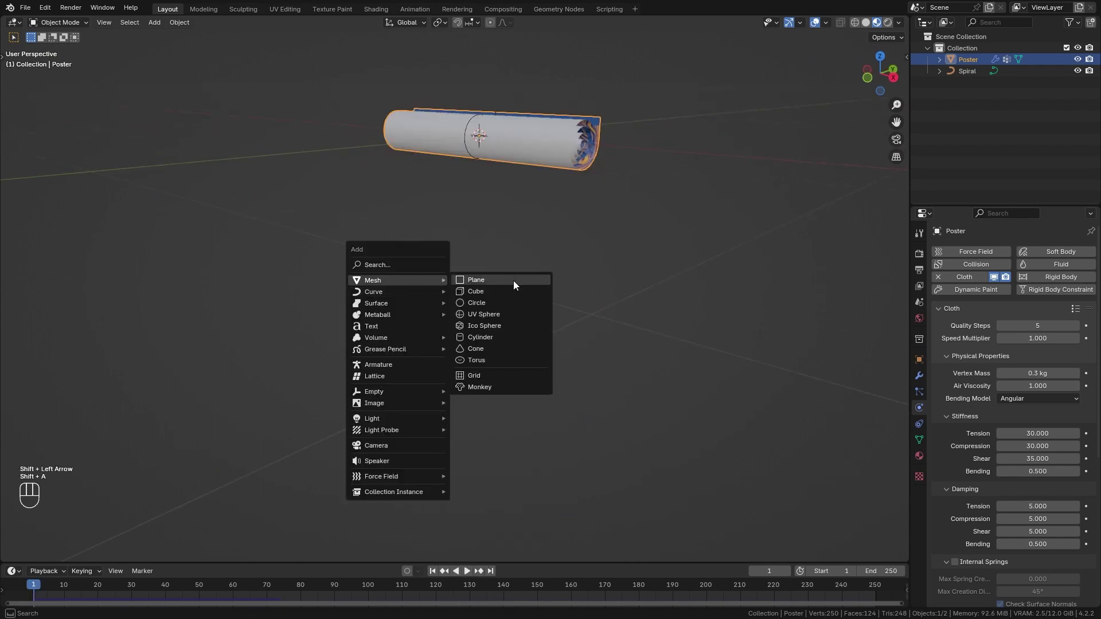
{"action": "key", "text": "shift+KP_3"}
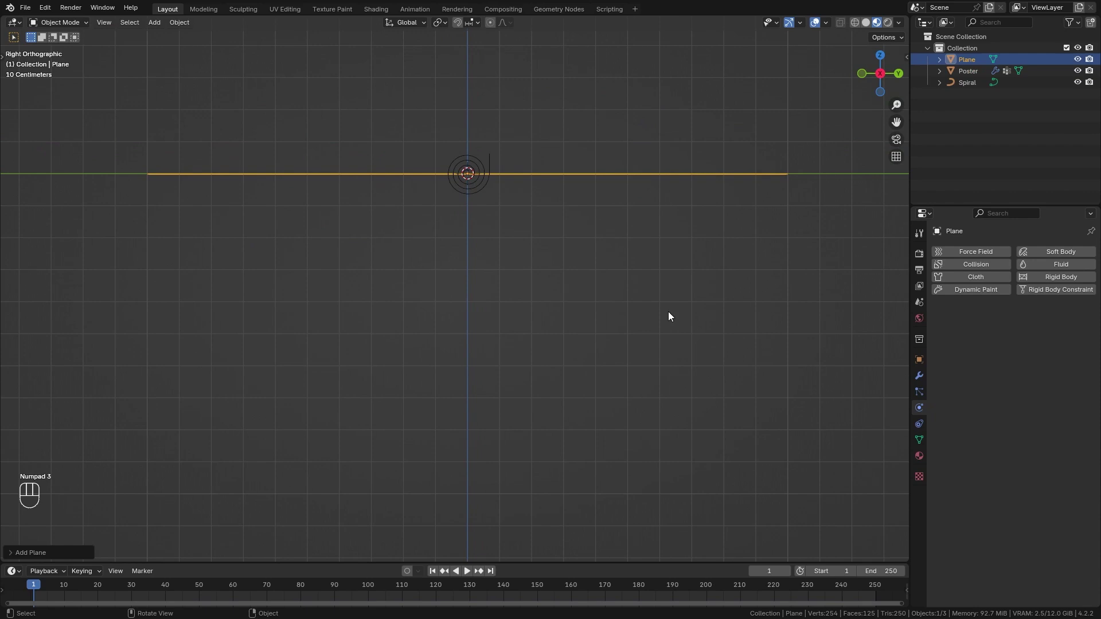
{"action": "key", "text": "r"}
{"action": "key", "text": "g"}
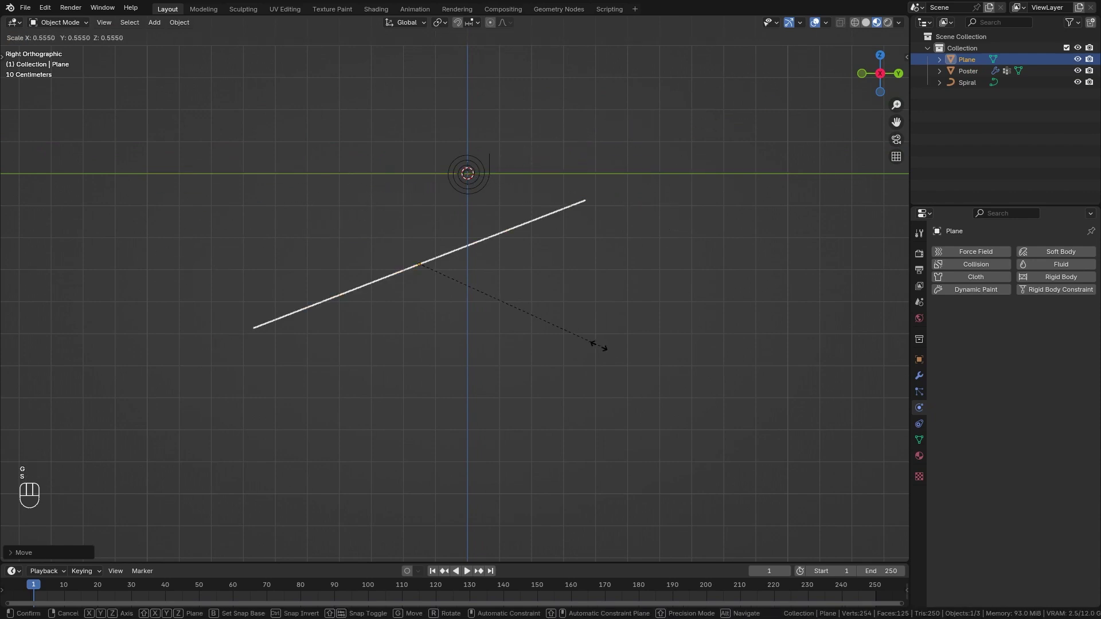
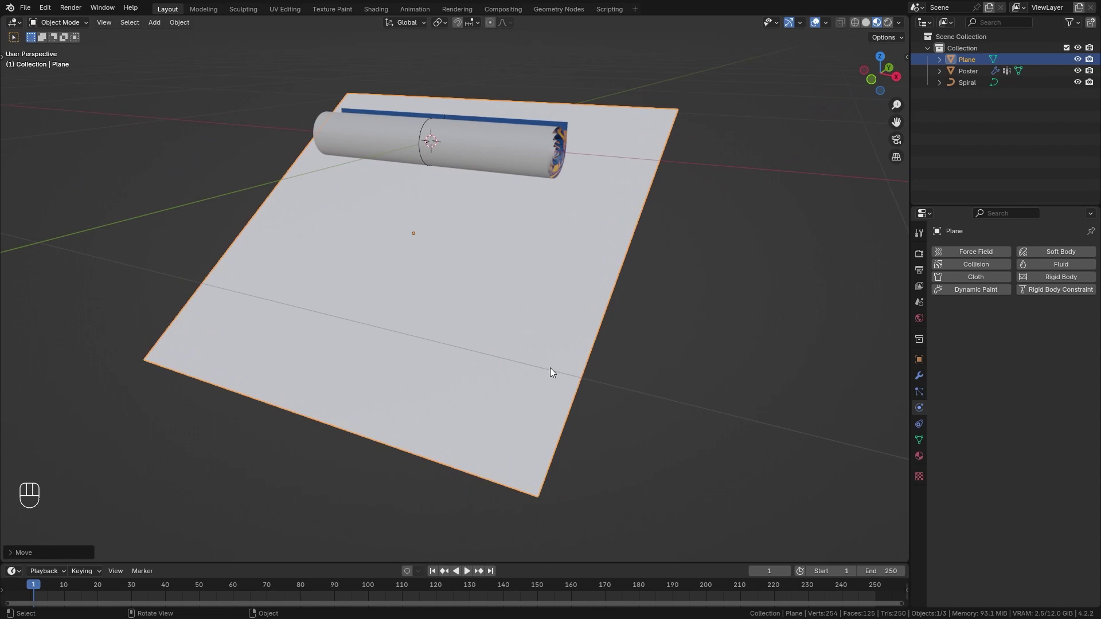
Step: Test-play the simulation, seeing the cloth pass through the new ramp
{"action": "key", "text": "space"}
{"action": "left_click_drag", "start_coordinate": [575, 345], "coordinate": [477, 347]}
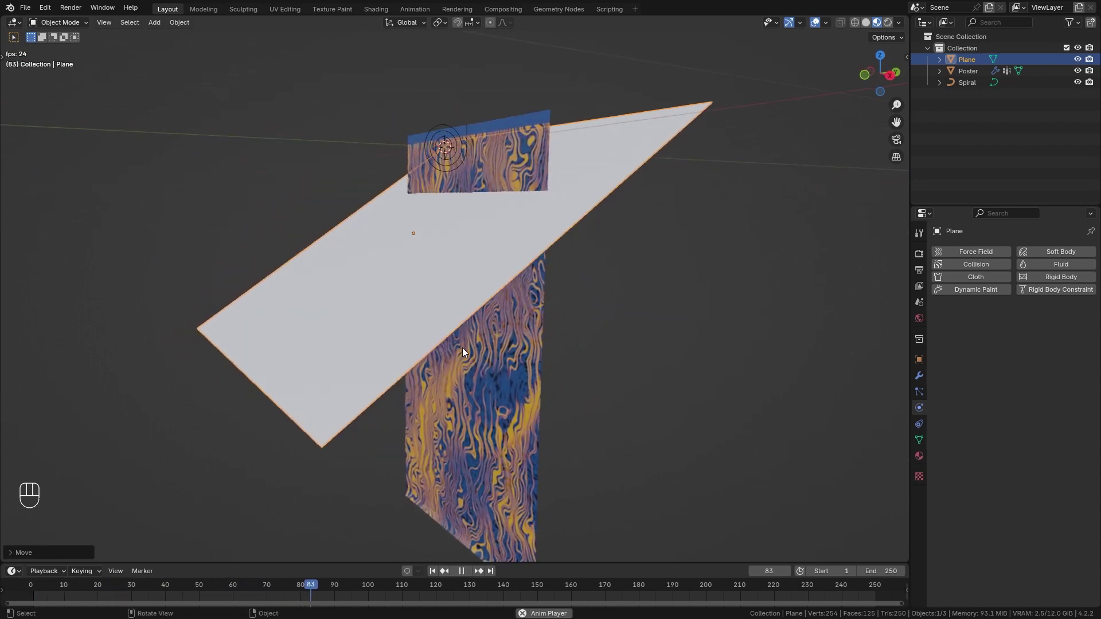
{"action": "key", "text": "space"}
{"action": "key", "text": "shift+Left"}
Step: Give the ramp plane Collision physics and watch the poster unroll down over it
{"action": "left_click", "coordinate": [514, 238]}
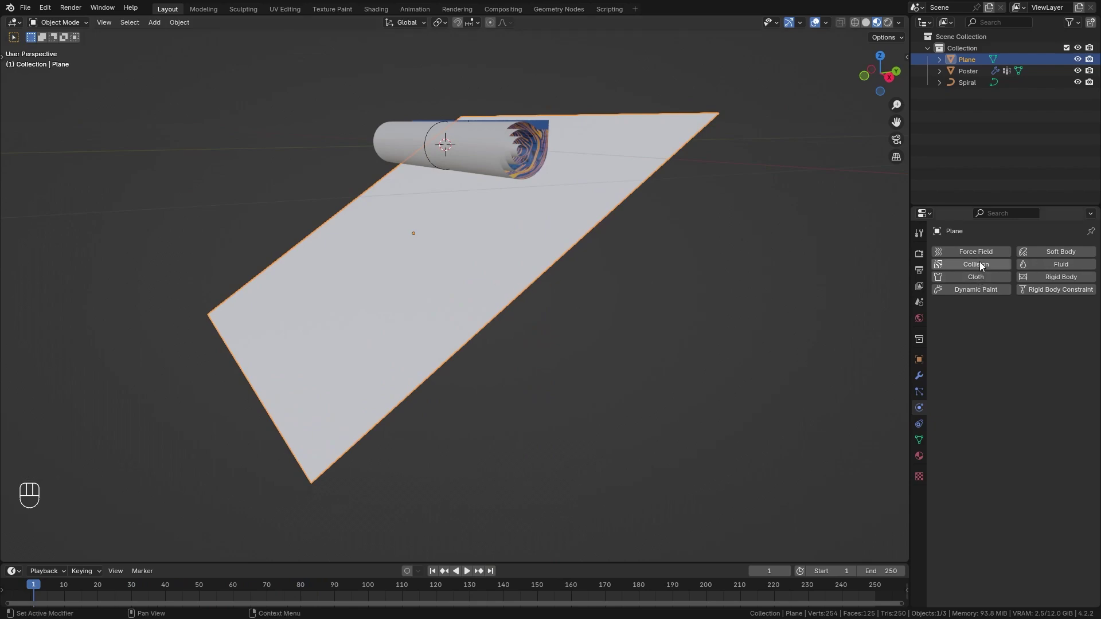
{"action": "left_click", "coordinate": [982, 266]}
{"action": "key", "text": "space"}
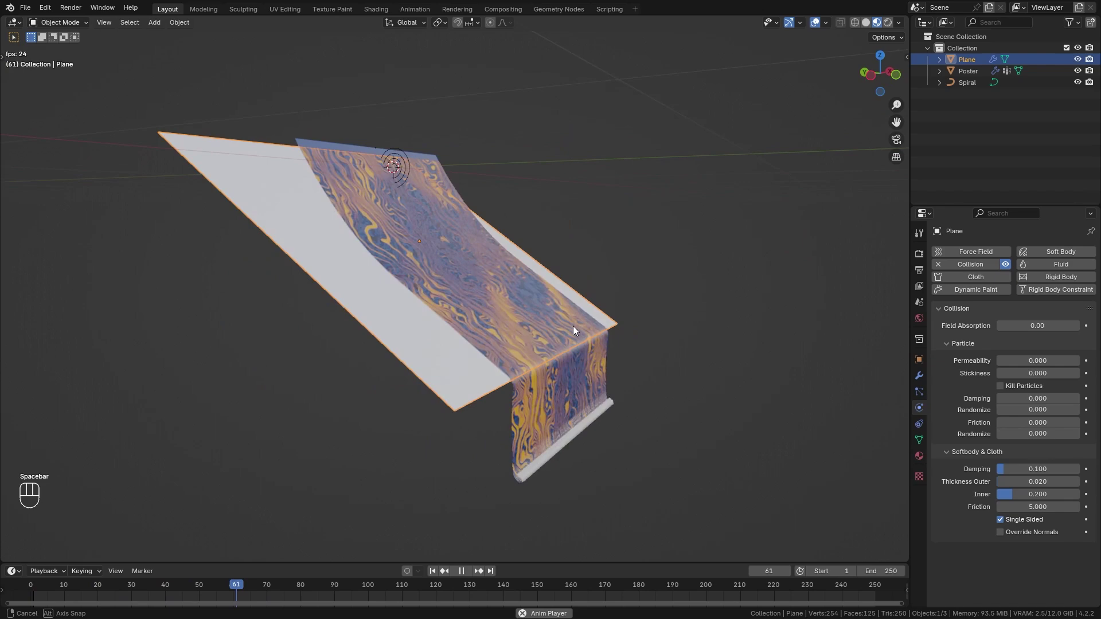
{"action": "left_click_drag", "start_coordinate": [447, 388], "coordinate": [442, 267]}
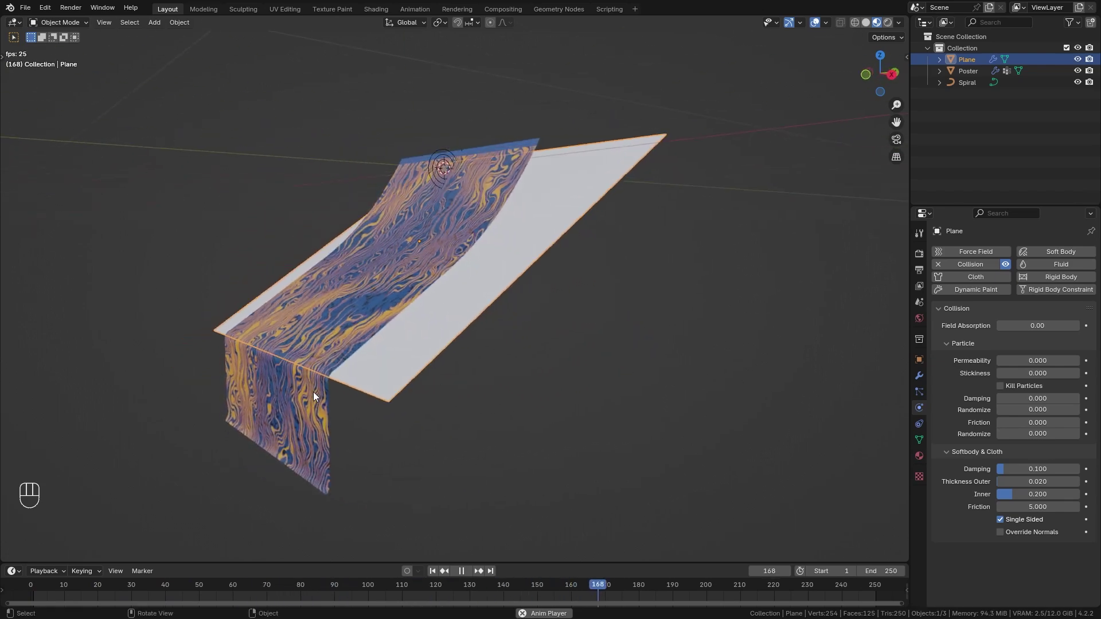
{"action": "key", "text": "space"}
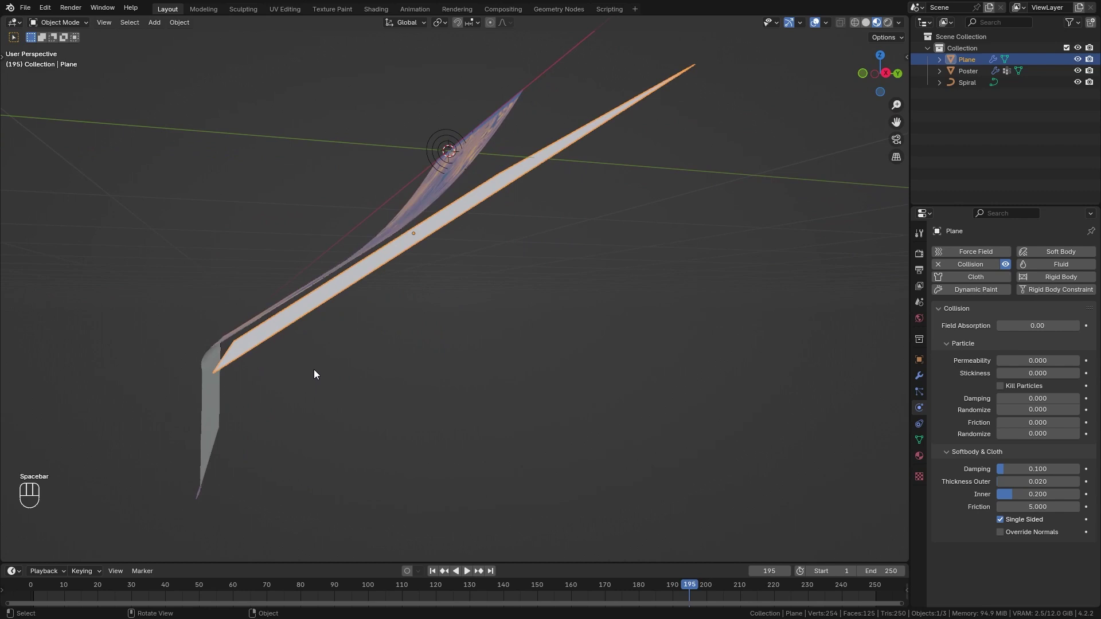
{"action": "left_click", "coordinate": [364, 308]}
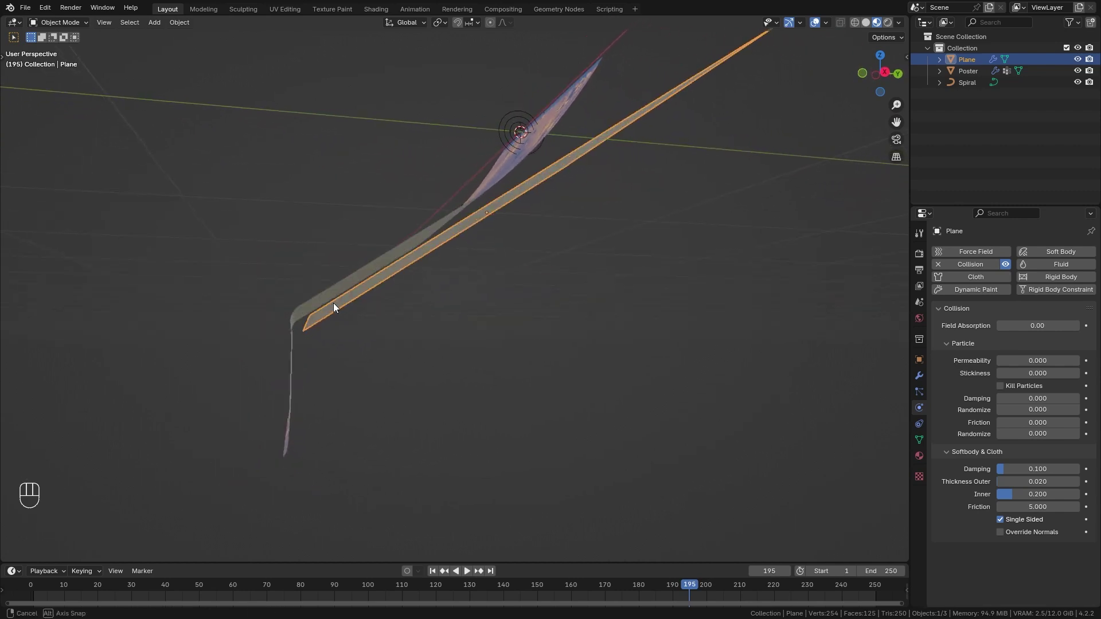
Step: Set the ramp's collision outer thickness to 0.005 and replay the poster unrolling along it
{"action": "left_click", "coordinate": [352, 317]}
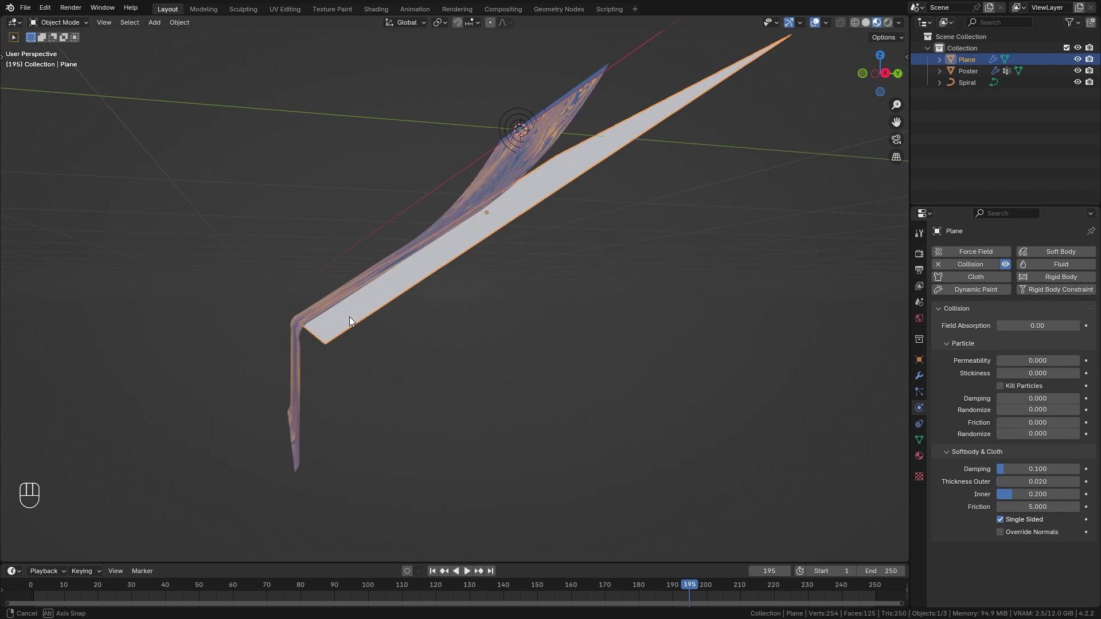
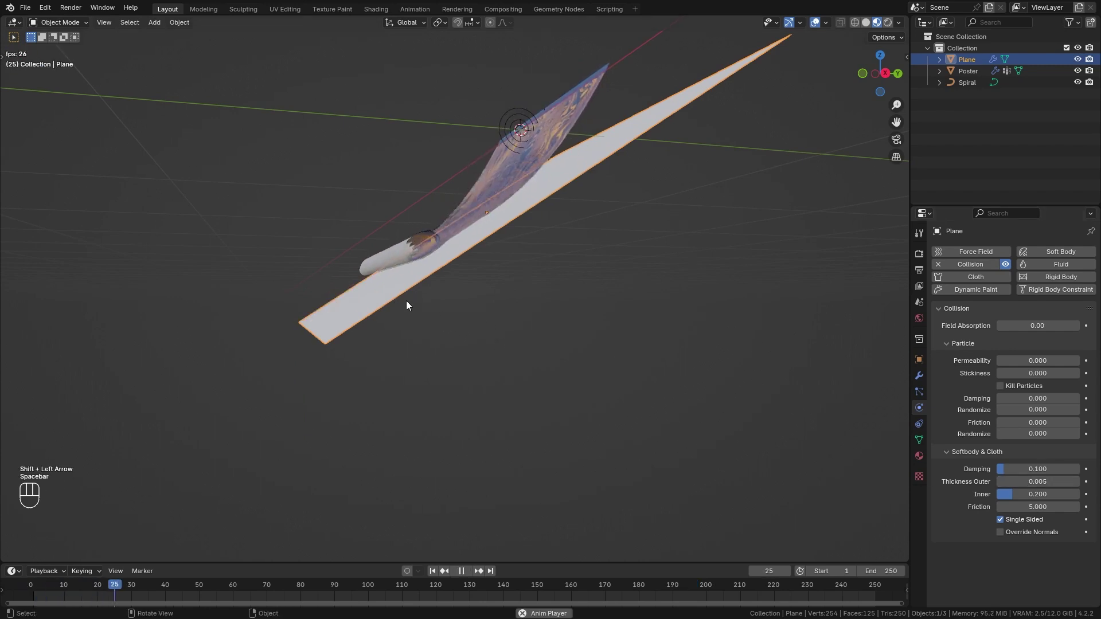
{"action": "key", "text": "space"}
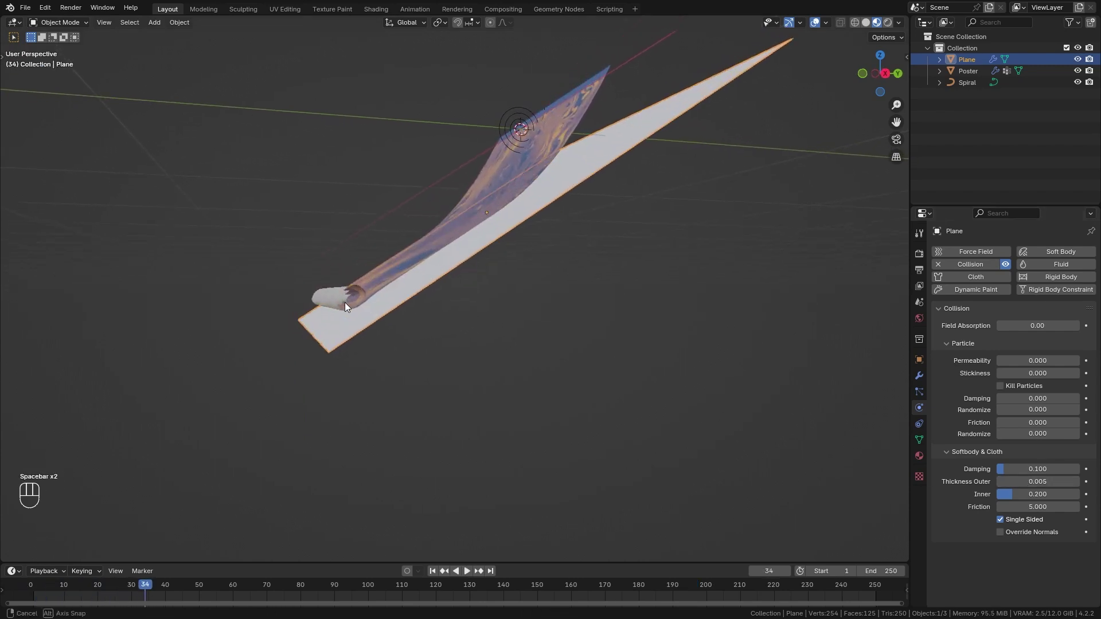
{"action": "key", "text": "space"}
Step: Play and pause the simulation to check how the poster meets the ramp
{"action": "key", "text": "space"}
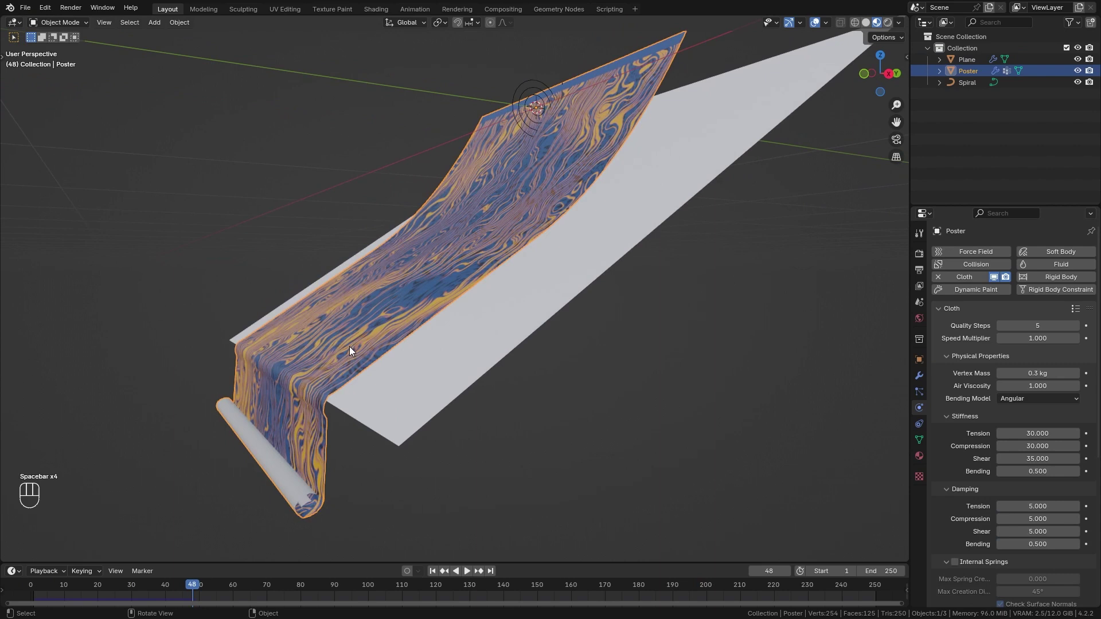
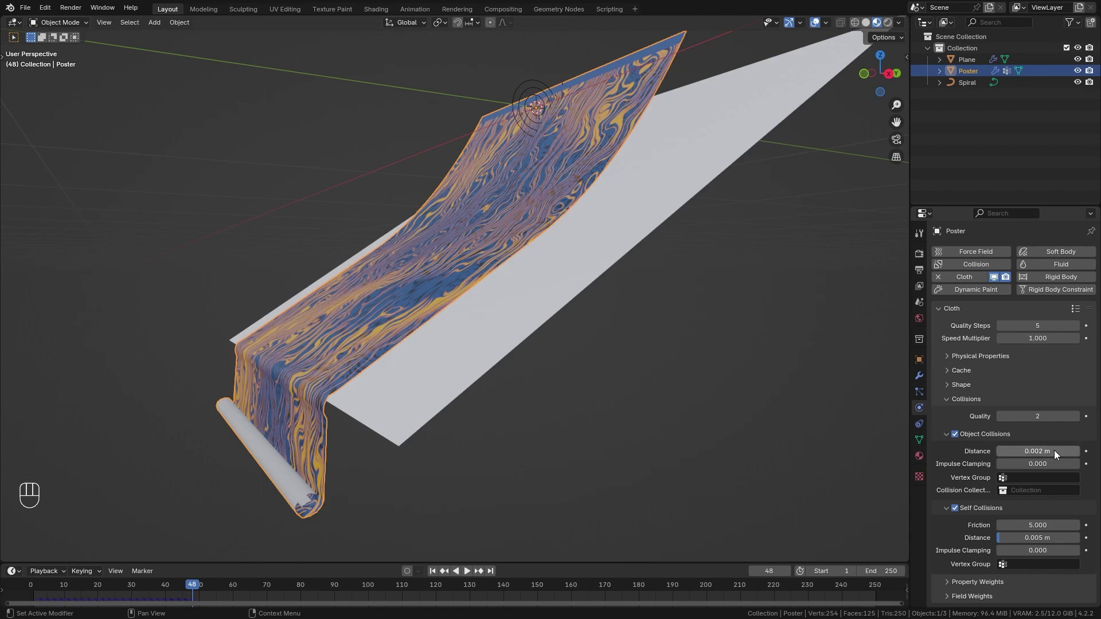
{"action": "key", "text": "shift+Left"}
{"action": "key", "text": "space"}
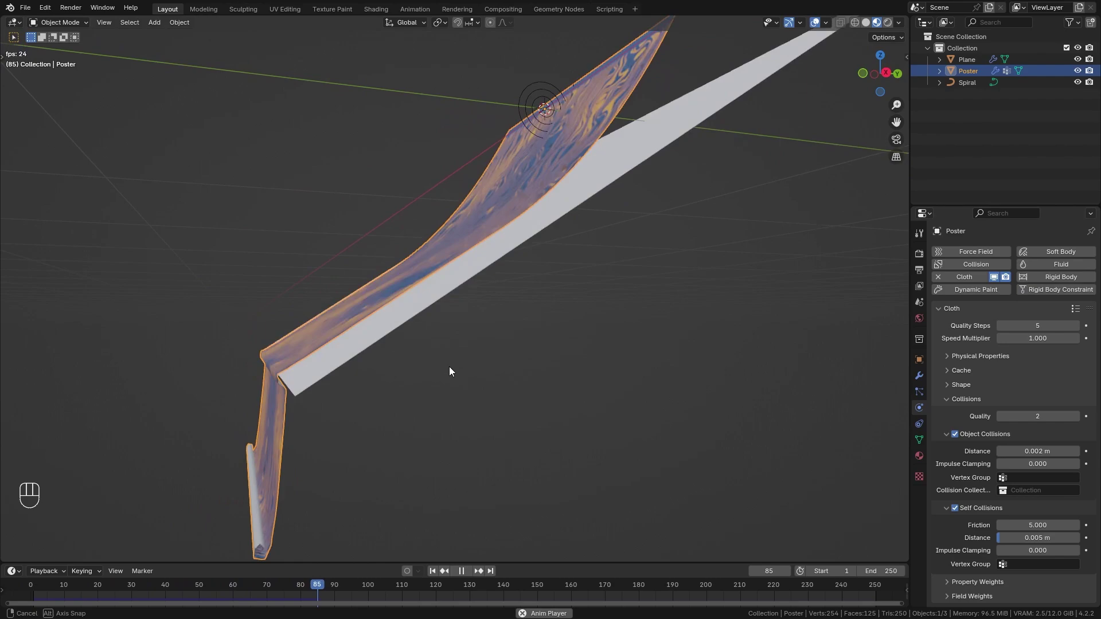
{"action": "key", "text": "space"}
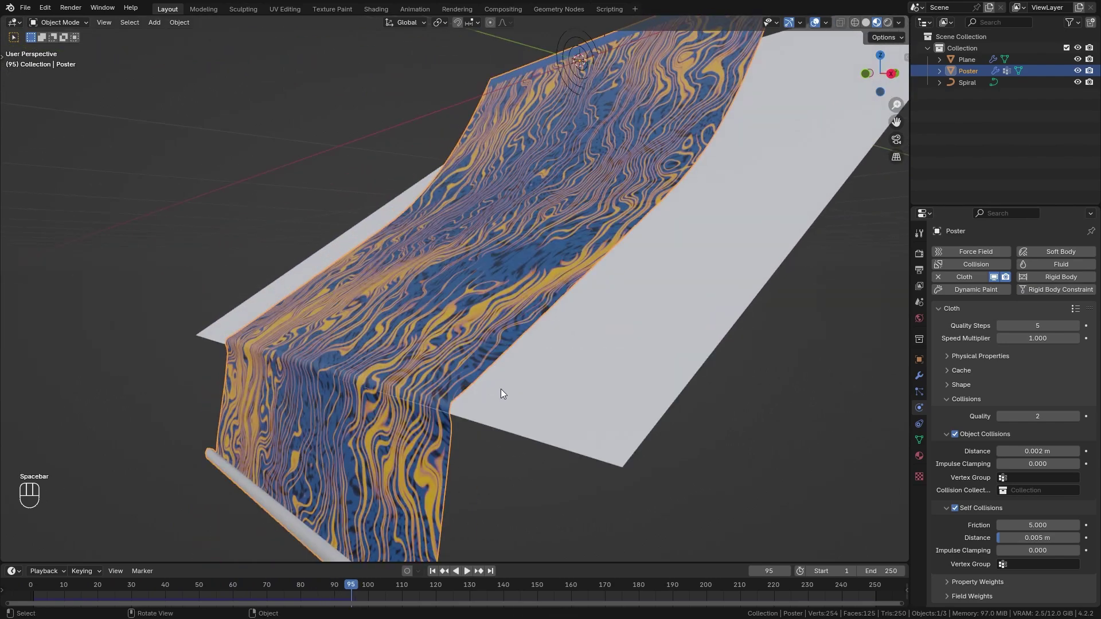
{"action": "key", "text": "space"}
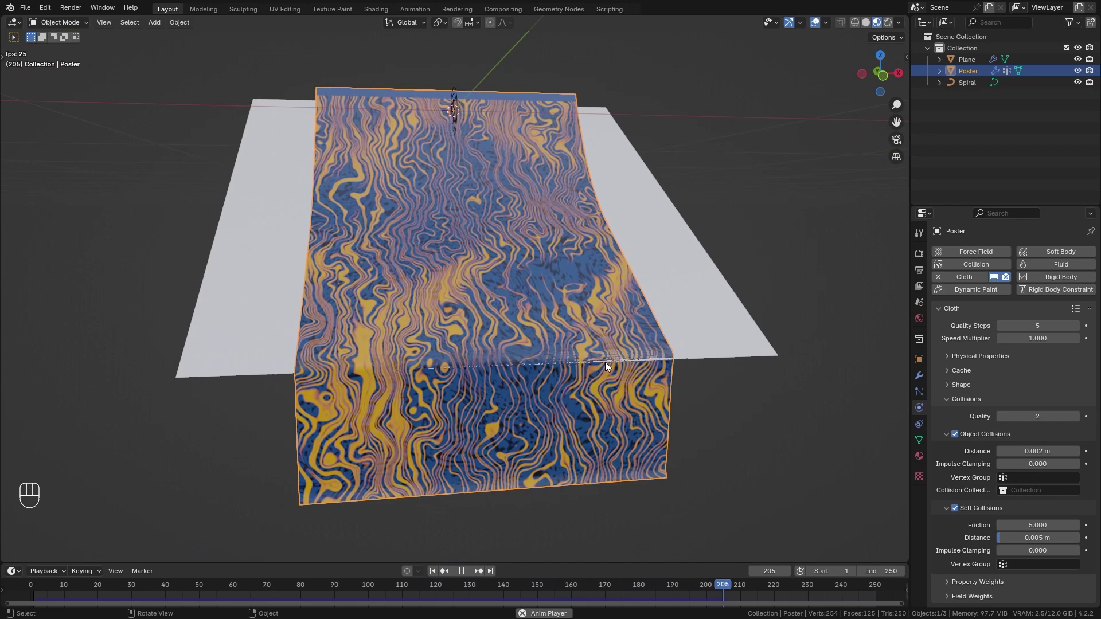
{"action": "key", "text": "space"}
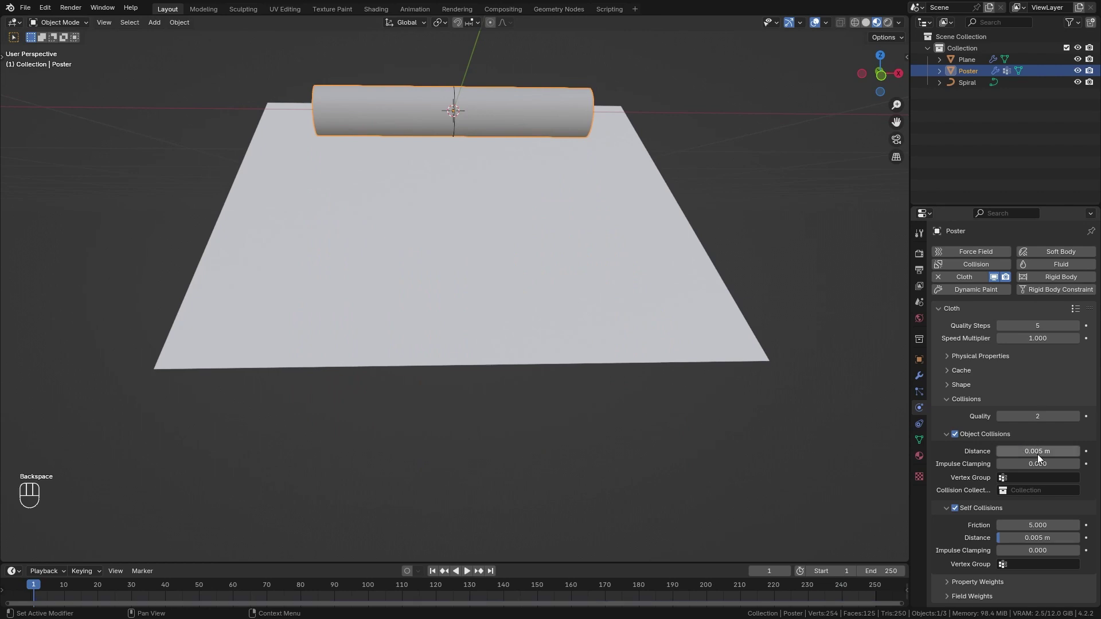
Step: Set the poster's object collision distance to 0.005 m and replay the sheet unrolling flat
{"action": "key", "text": "shift+Left"}
{"action": "key", "text": "space"}
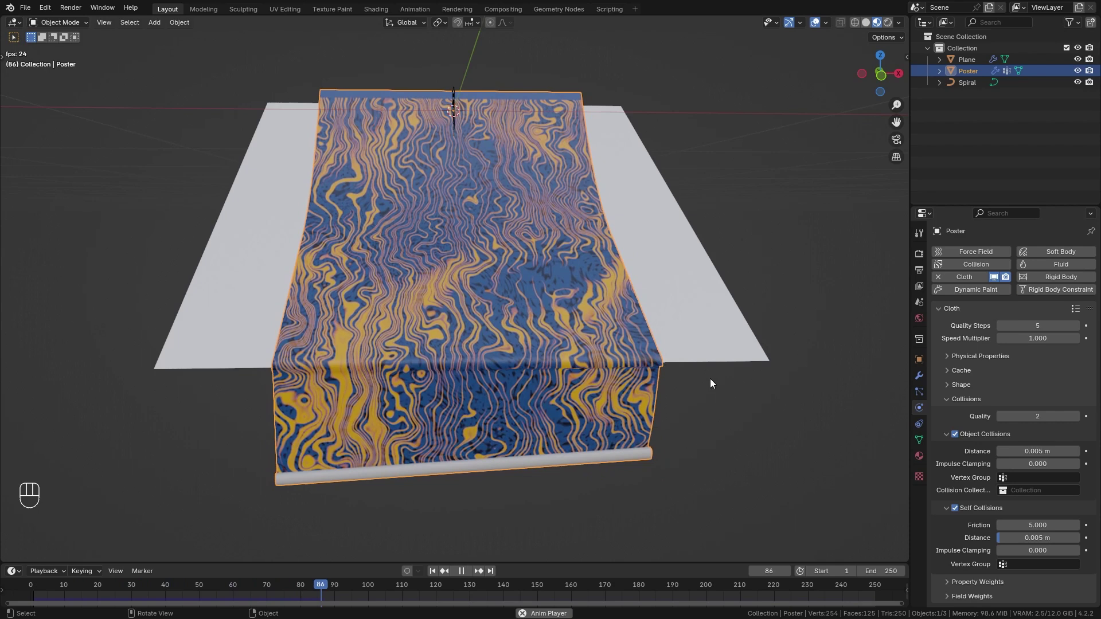
{"action": "key", "text": "space"}
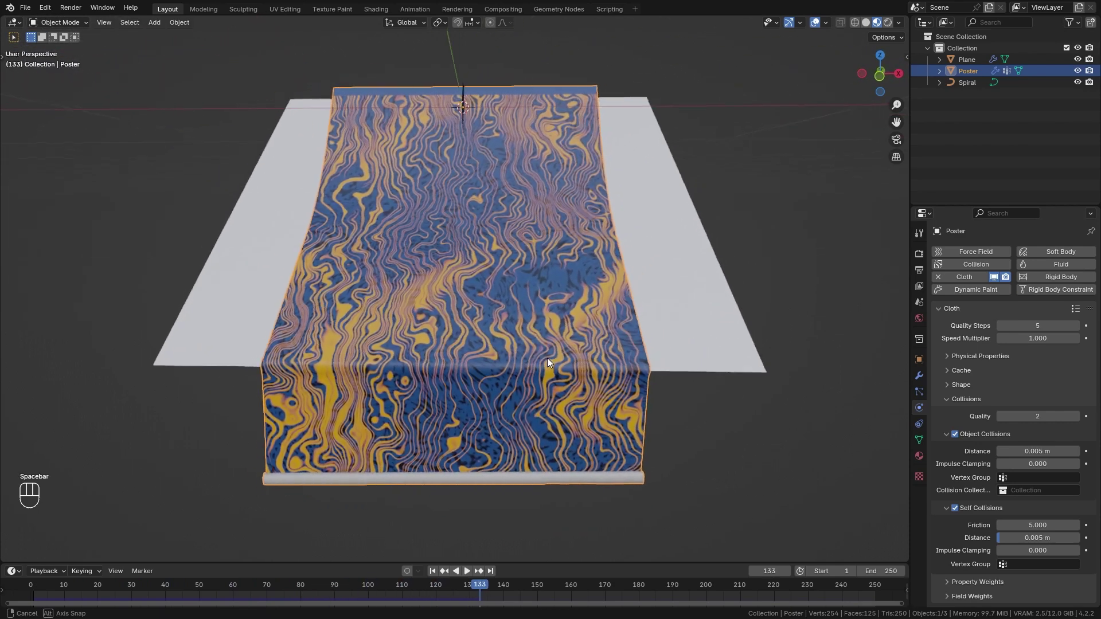
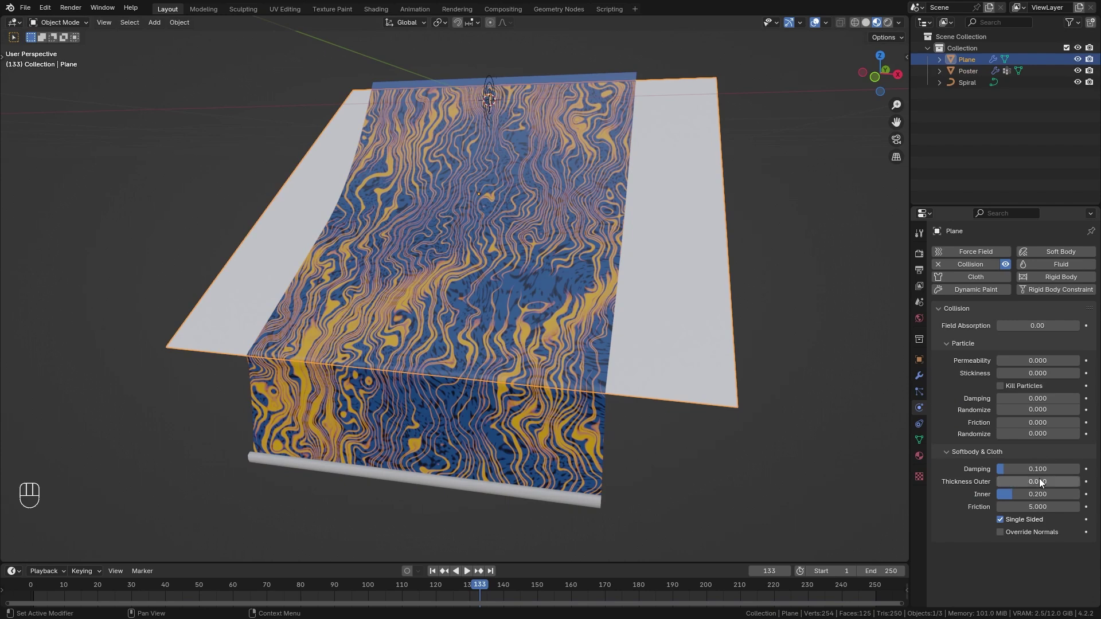
Step: Set the ramp's outer collision thickness to 0.010 and replay the unroll to frame 104
{"action": "key", "text": "shift+Left"}
{"action": "key", "text": "space"}
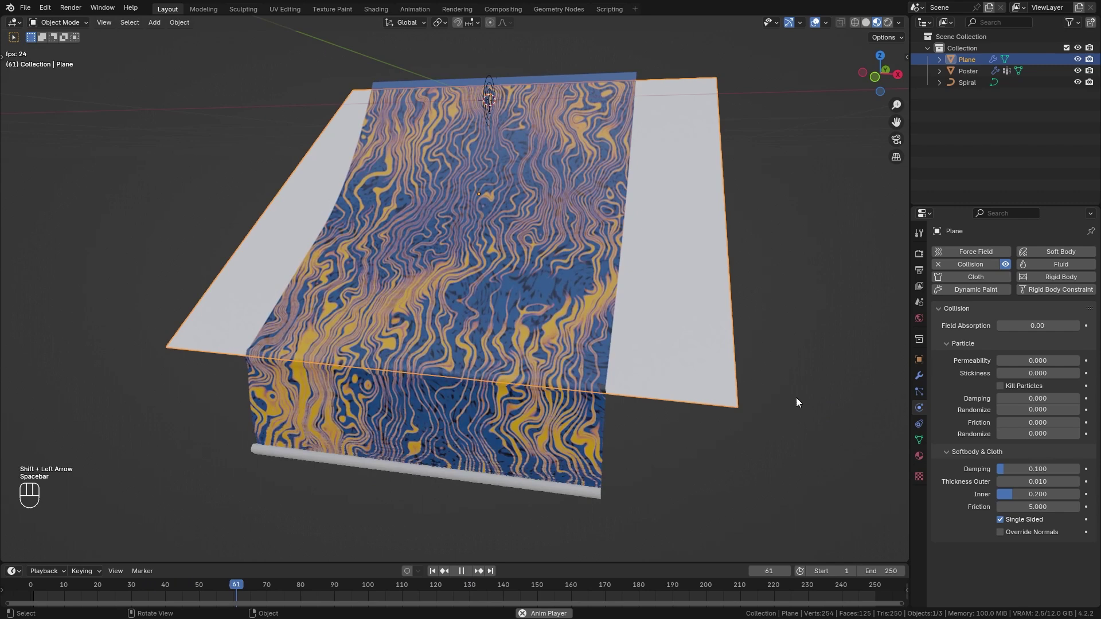
{"action": "key", "text": "space"}
{"action": "left_click_drag", "start_coordinate": [508, 344], "coordinate": [624, 348]}
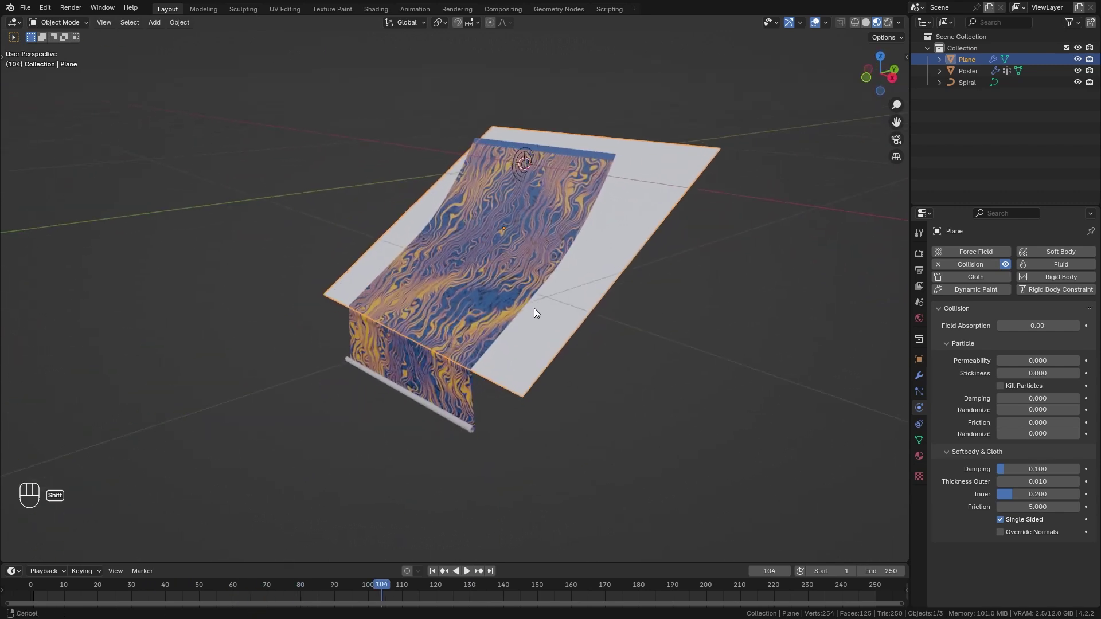
Step: Delete the ramp and add a cylinder scaled thin while keeping its height
{"action": "key", "text": "x"}
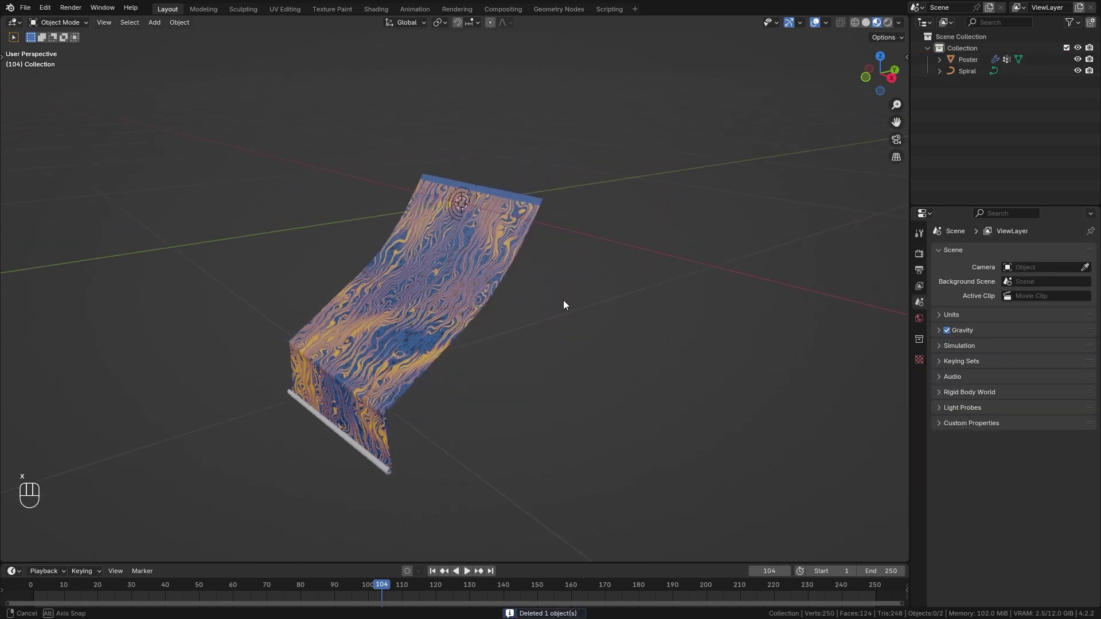
{"action": "key", "text": "shift+a"}
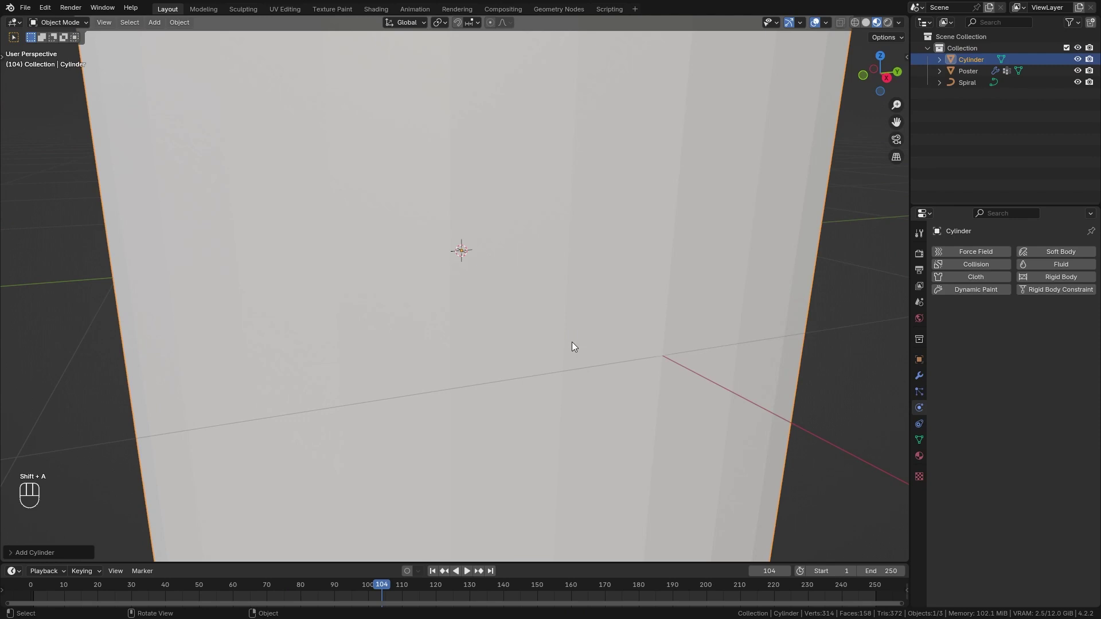
{"action": "key", "text": "Tab"}
{"action": "key", "text": "s"}
{"action": "key", "text": "shift+z"}
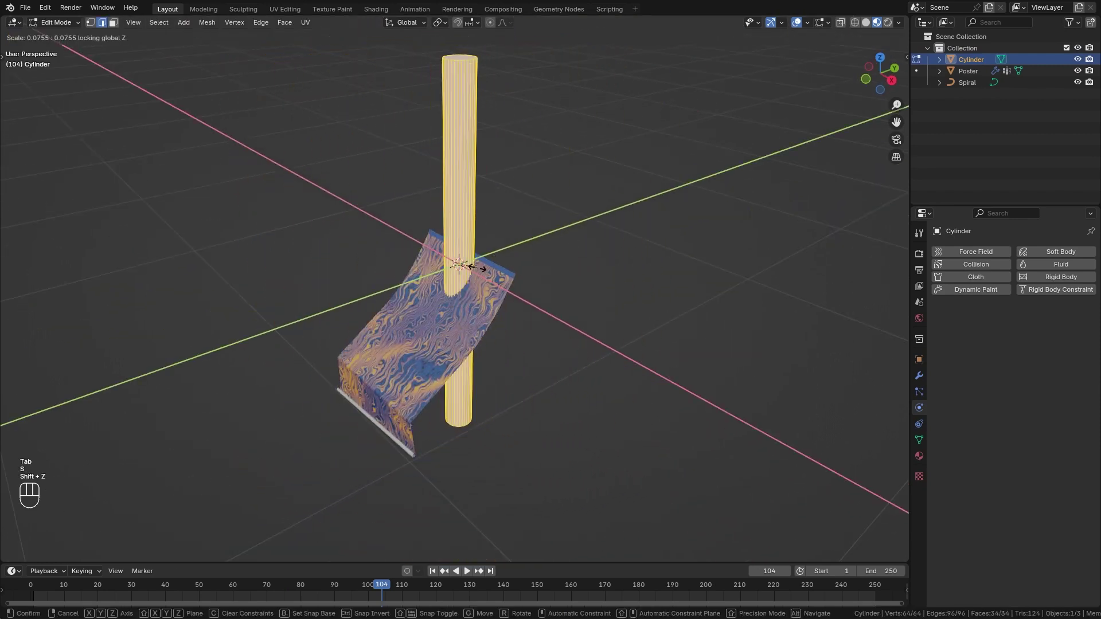
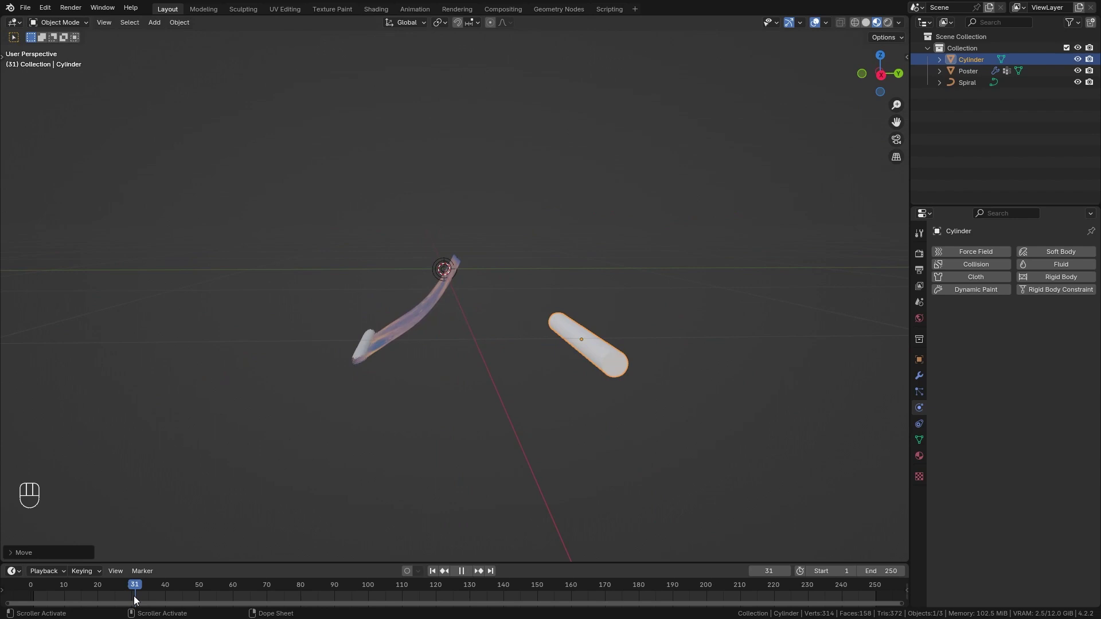
Step: Keyframe the cylinder at frame 30, move it past the poster and keyframe at frame 70
{"action": "left_click", "coordinate": [549, 373]}
{"action": "left_click", "coordinate": [540, 369]}
{"action": "key", "text": "k"}
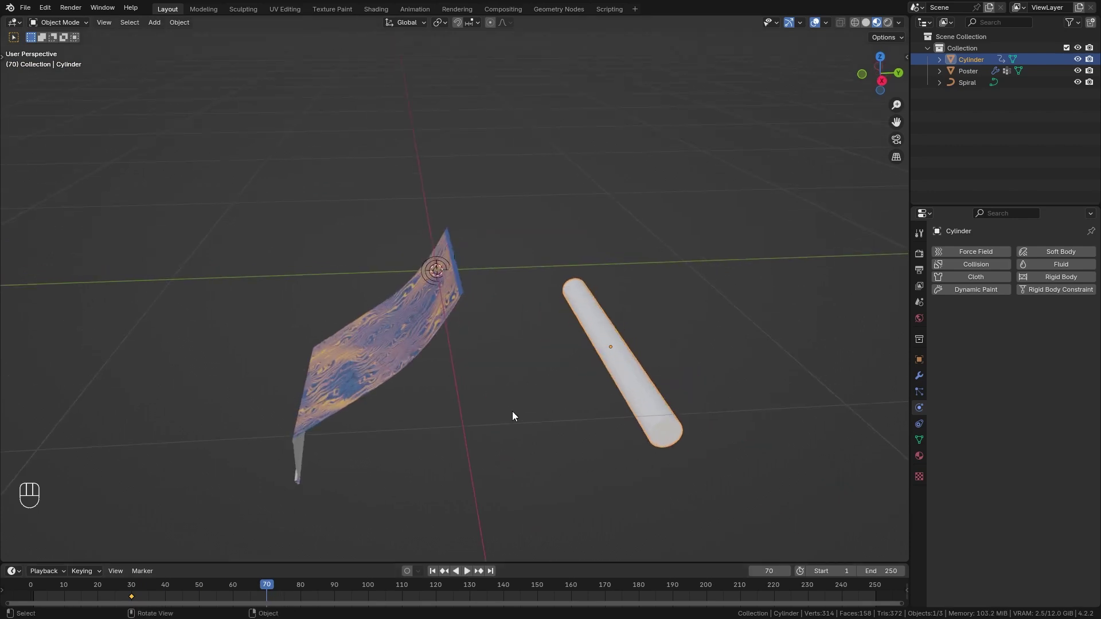
{"action": "key", "text": "g"}
{"action": "left_click_drag", "start_coordinate": [206, 420], "coordinate": [246, 416]}
{"action": "key", "text": "k"}
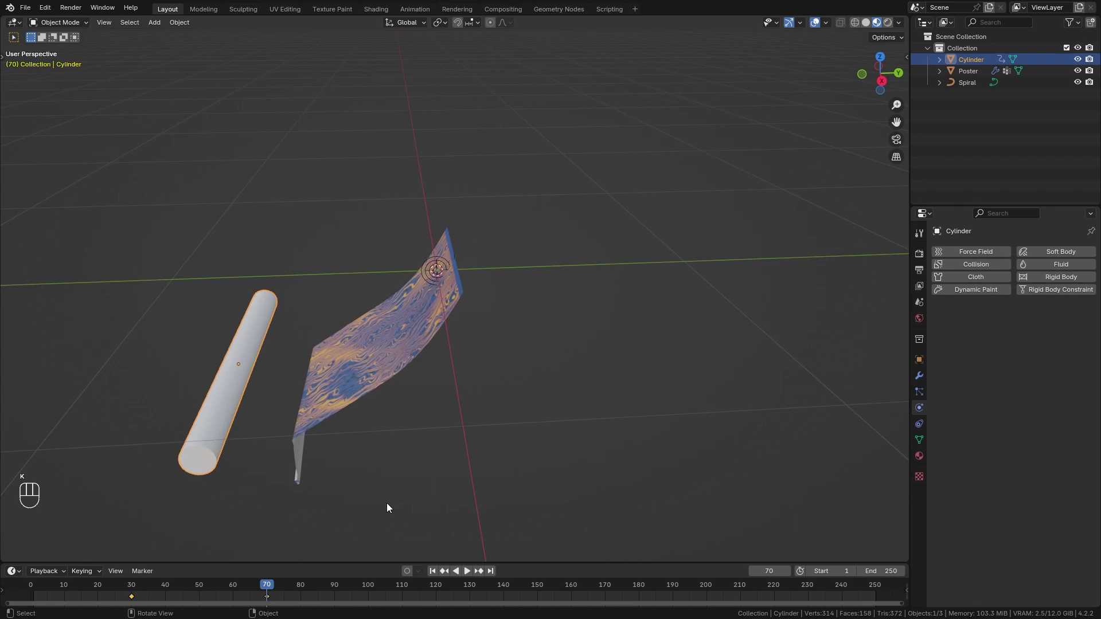
{"action": "key", "text": "shift+Left"}
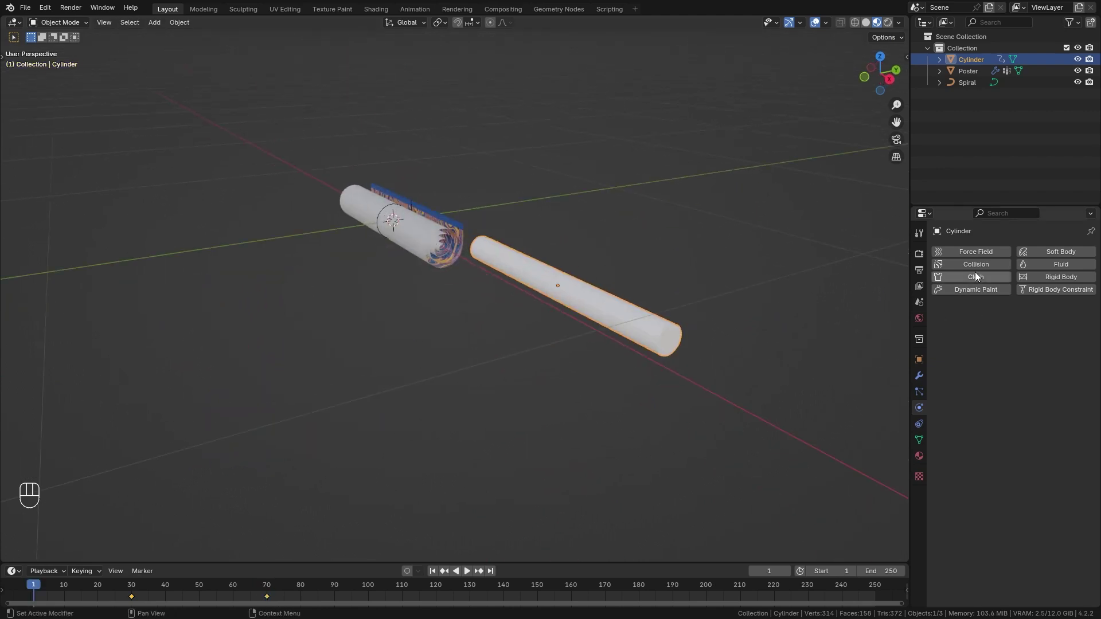
Step: Give the animated cylinder Collision physics and play the simulation to frame 230
{"action": "left_click", "coordinate": [978, 265]}
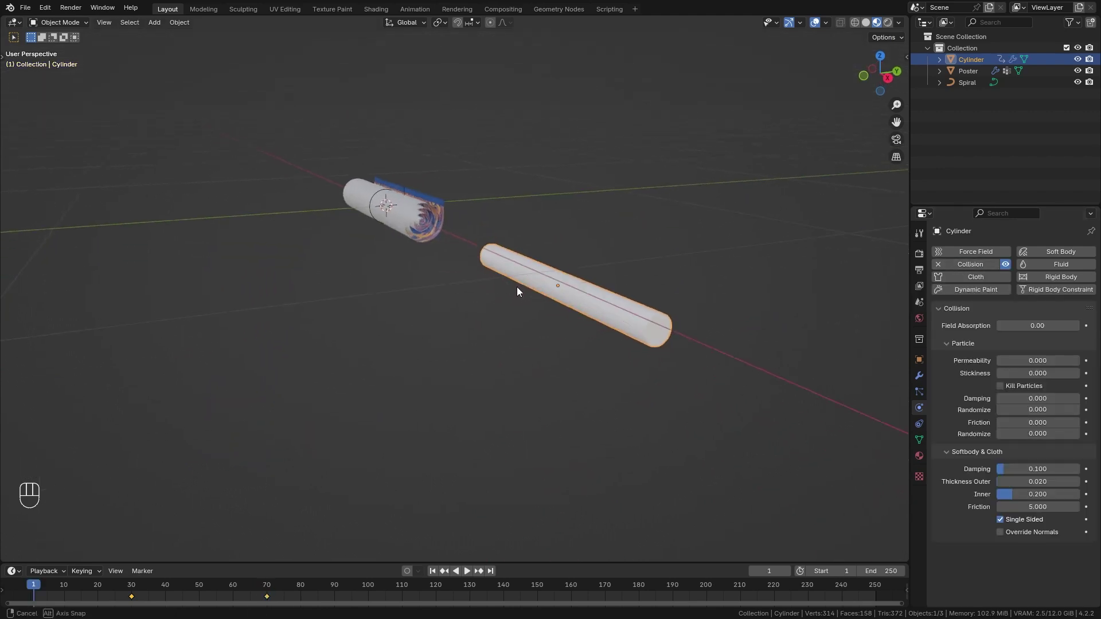
{"action": "key", "text": "space"}
{"action": "key", "text": "shift+Left"}
Step: Bake the poster cloth cache for all 250 frames and play back the baked result
{"action": "key", "text": "space"}
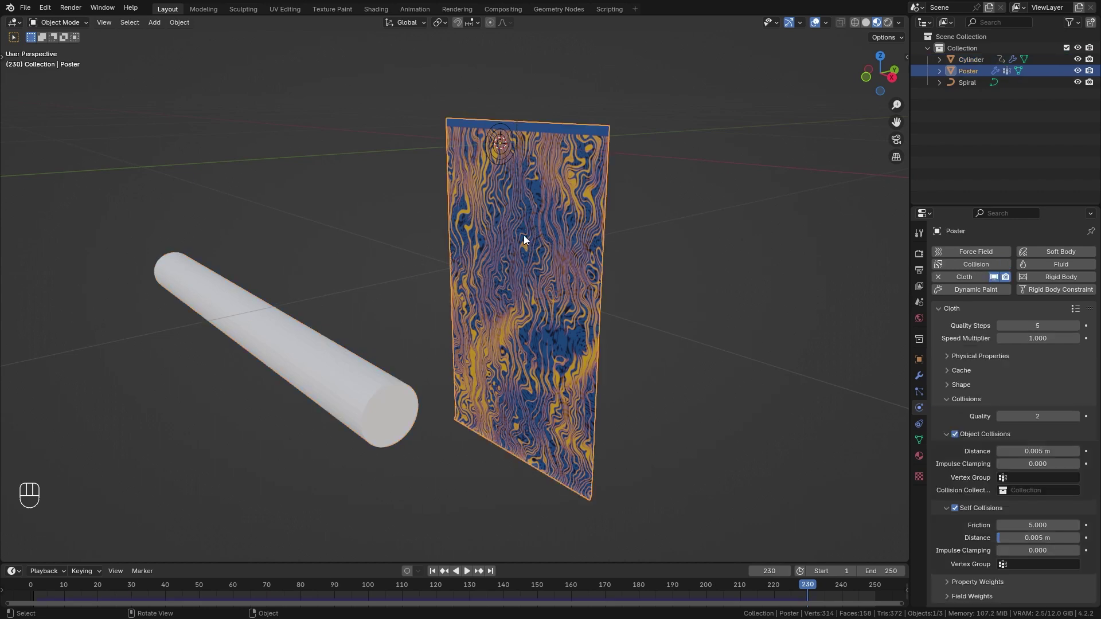
{"action": "left_click_drag", "start_coordinate": [530, 257], "coordinate": [965, 373]}
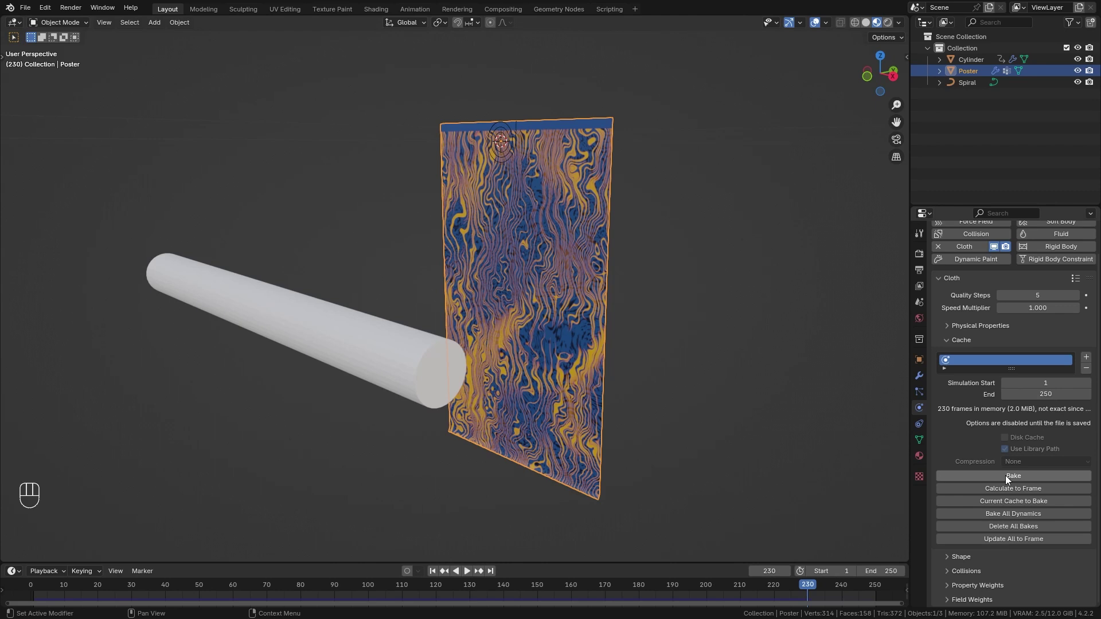
{"action": "left_click", "coordinate": [1008, 482]}
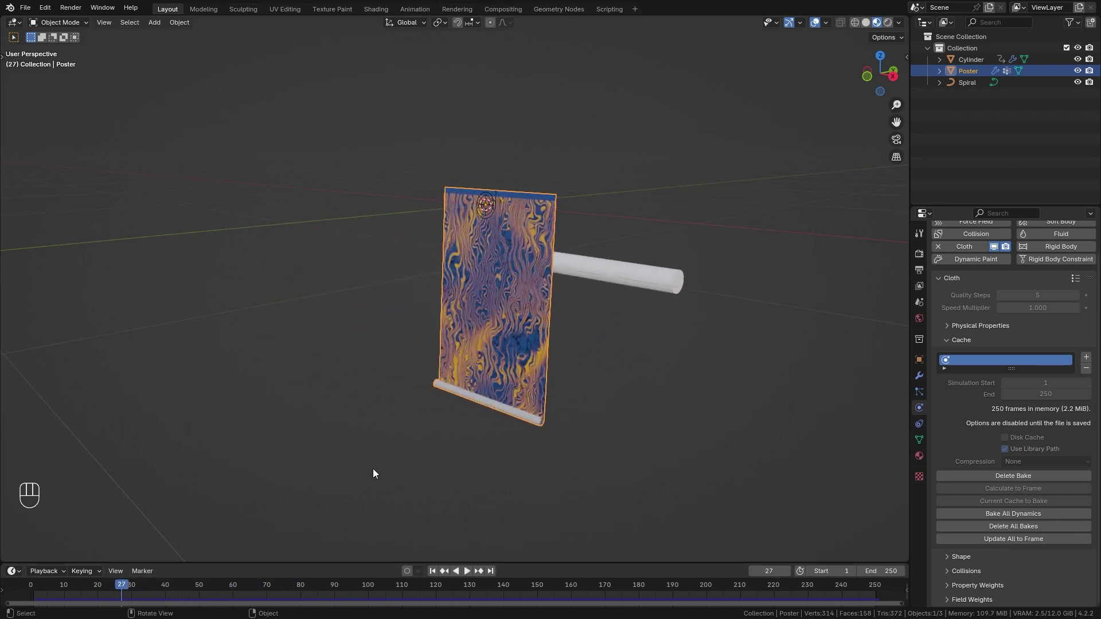
{"action": "key", "text": "space"}
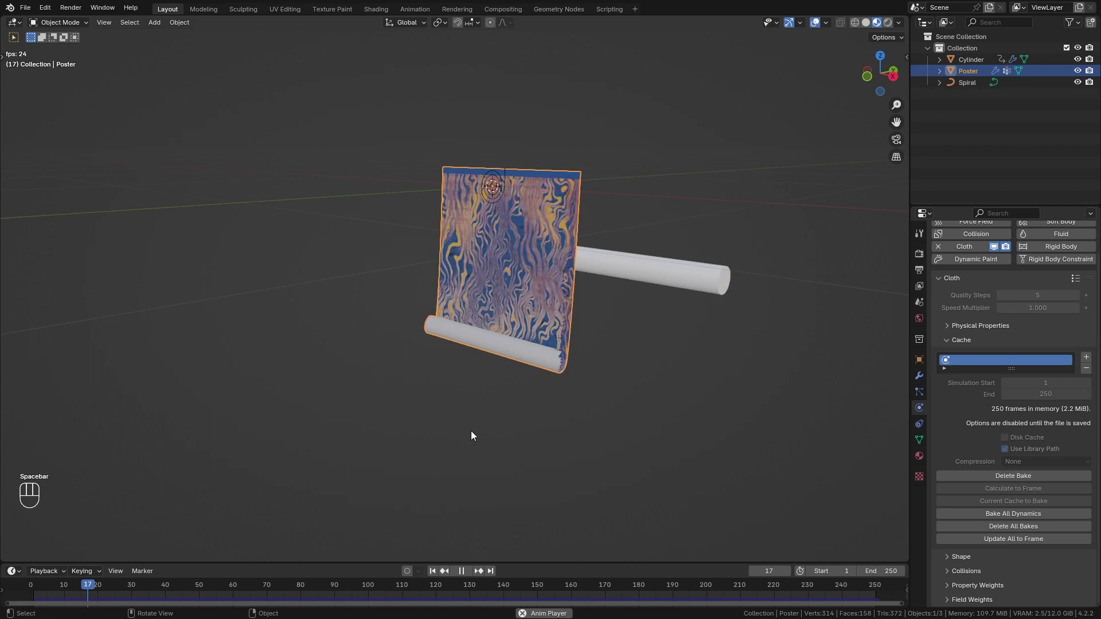